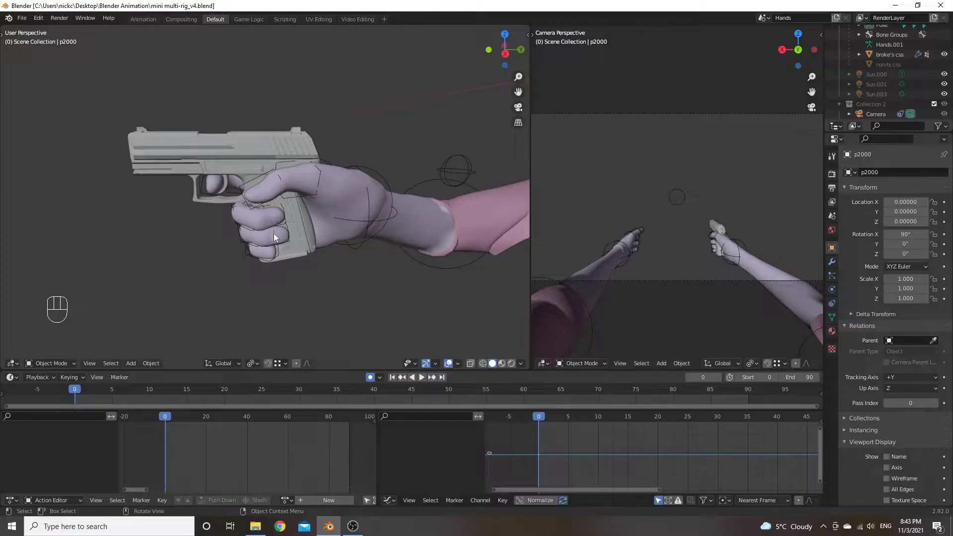
# Orbit and zoom around the rigged arms and hands toward the p2000 pistol
pyautogui.moveTo(288, 251); pyautogui.dragTo(290, 231)
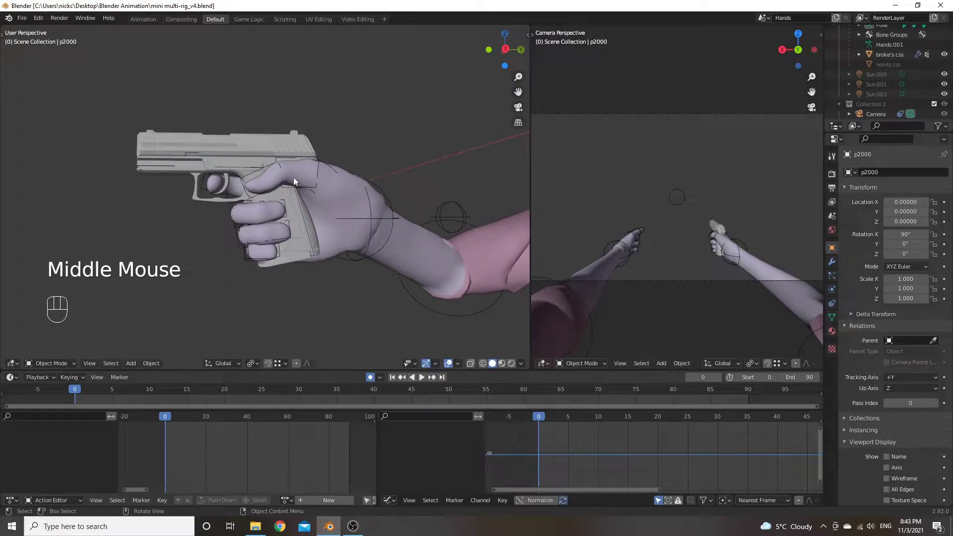
pyautogui.moveTo(284, 197); pyautogui.dragTo(301, 212)
pyautogui.scroll(3)
pyautogui.moveTo(326, 215); pyautogui.dragTo(268, 202)
pyautogui.scroll(-3)
pyautogui.moveTo(276, 205); pyautogui.dragTo(284, 213)
pyautogui.scroll(-3)
pyautogui.moveTo(284, 215); pyautogui.dragTo(319, 218)
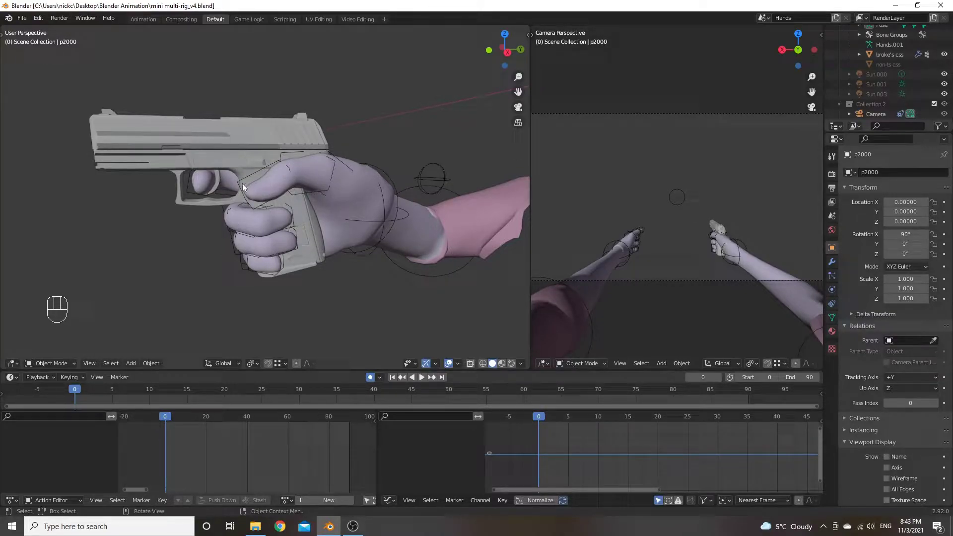
pyautogui.moveTo(271, 245); pyautogui.dragTo(240, 265)
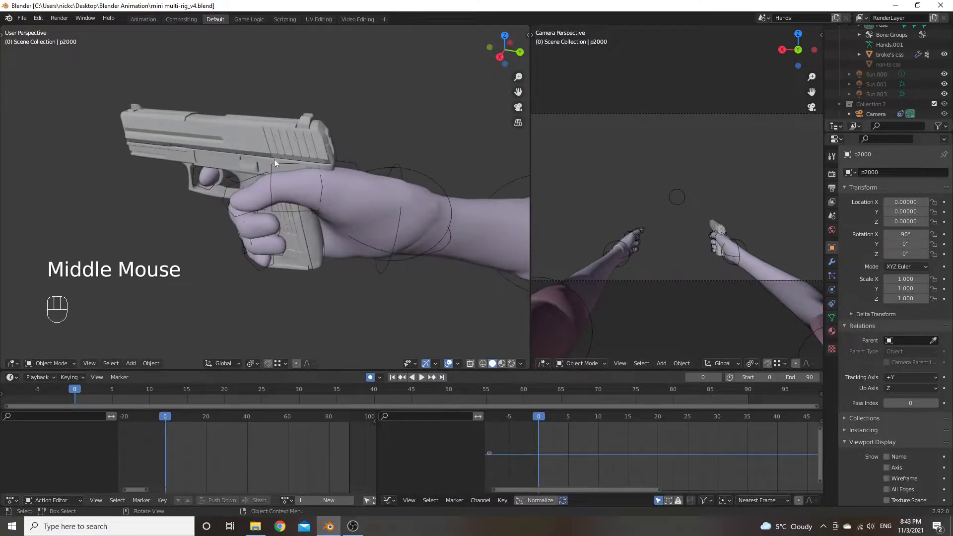
# Inspect the forearm and the top of the pistol from several angles, zooming in close
pyautogui.moveTo(290, 134); pyautogui.dragTo(311, 127)
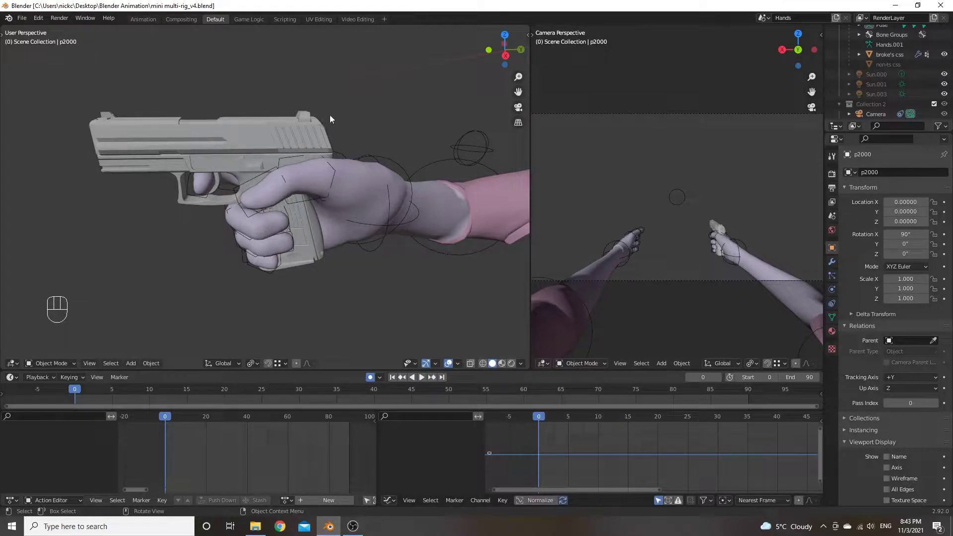
pyautogui.moveTo(292, 237); pyautogui.dragTo(290, 202)
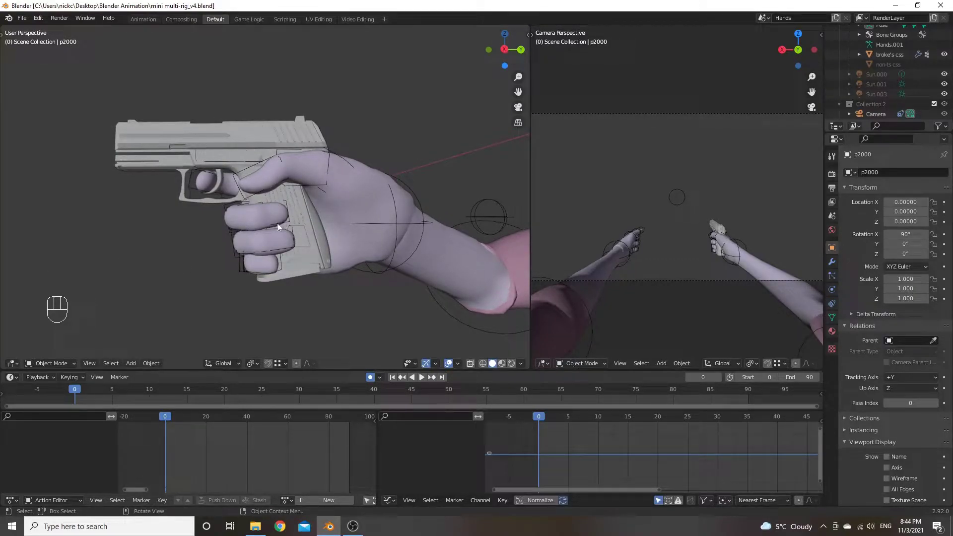
pyautogui.moveTo(302, 193); pyautogui.dragTo(302, 208)
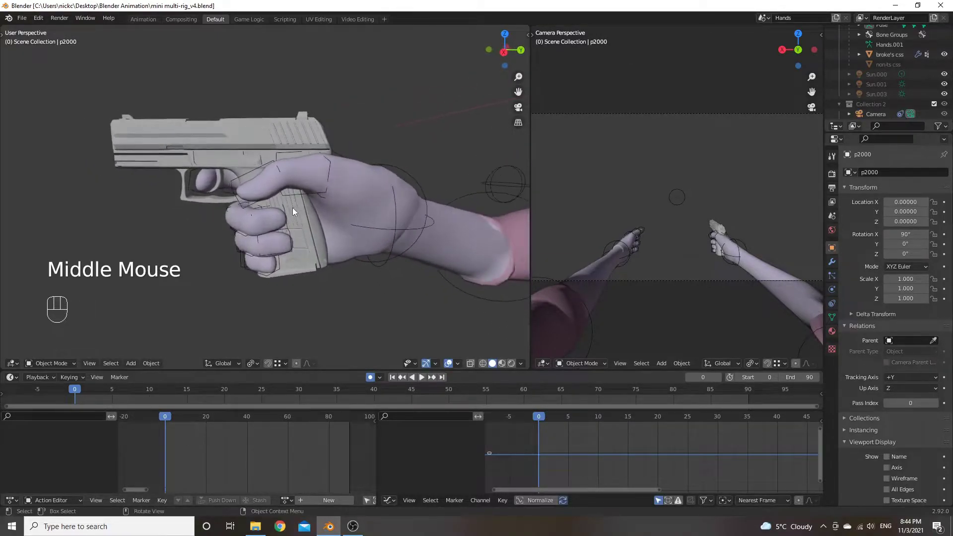
pyautogui.moveTo(295, 224); pyautogui.dragTo(299, 213)
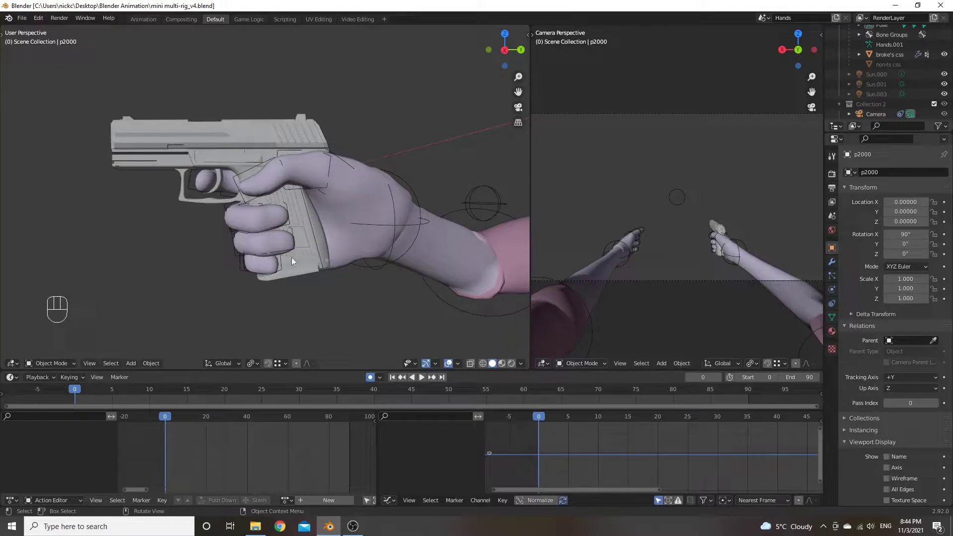
pyautogui.scroll(3)
# Select the p2000 pistol mesh, enter Edit Mode and select the linked magazine geometry
pyautogui.click(322, 247)
pyautogui.moveTo(325, 276); pyautogui.dragTo(328, 269)
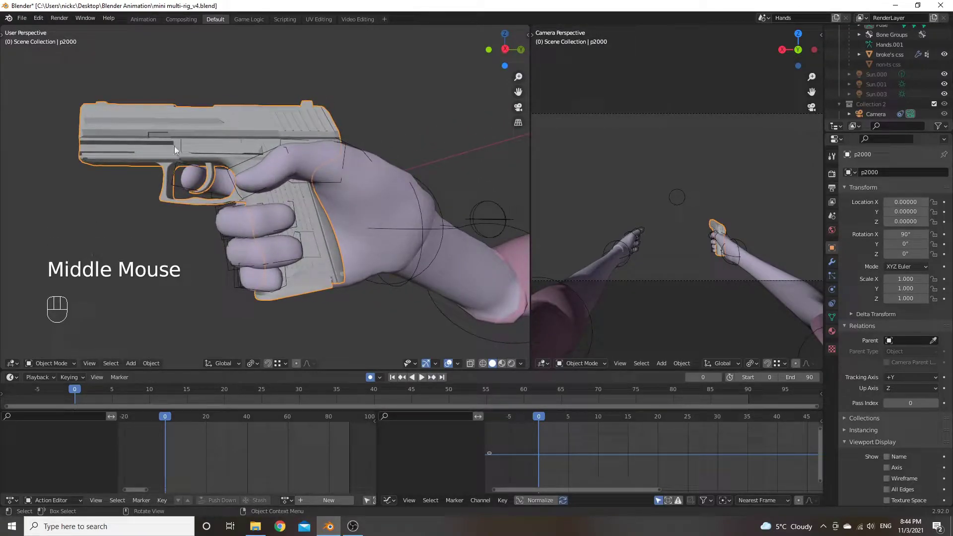
pyautogui.moveTo(322, 264); pyautogui.dragTo(321, 255)
pyautogui.press('Tab')
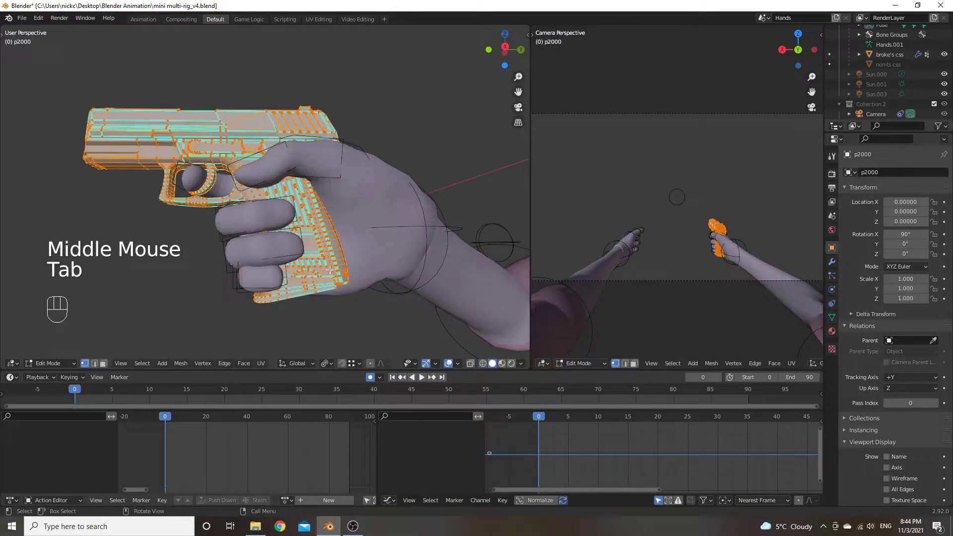
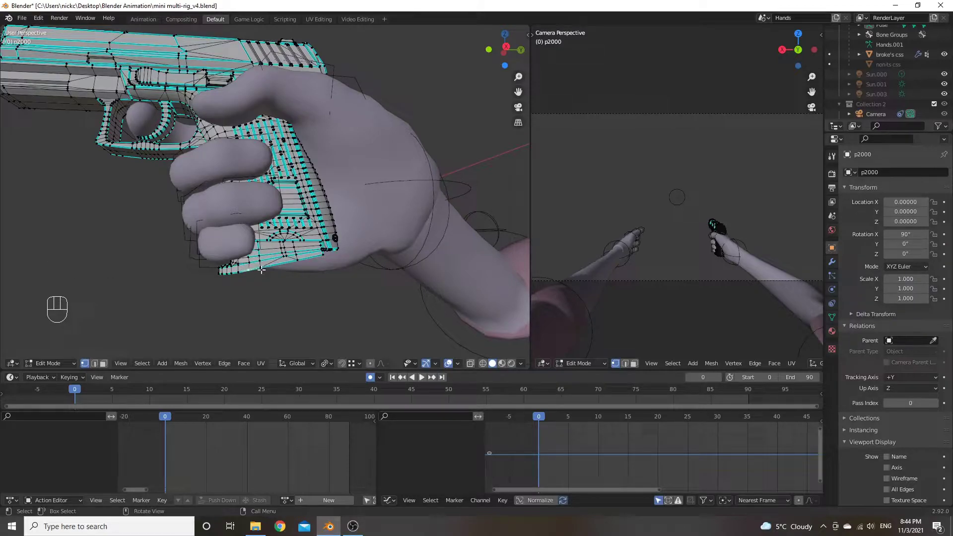
pyautogui.press('l')
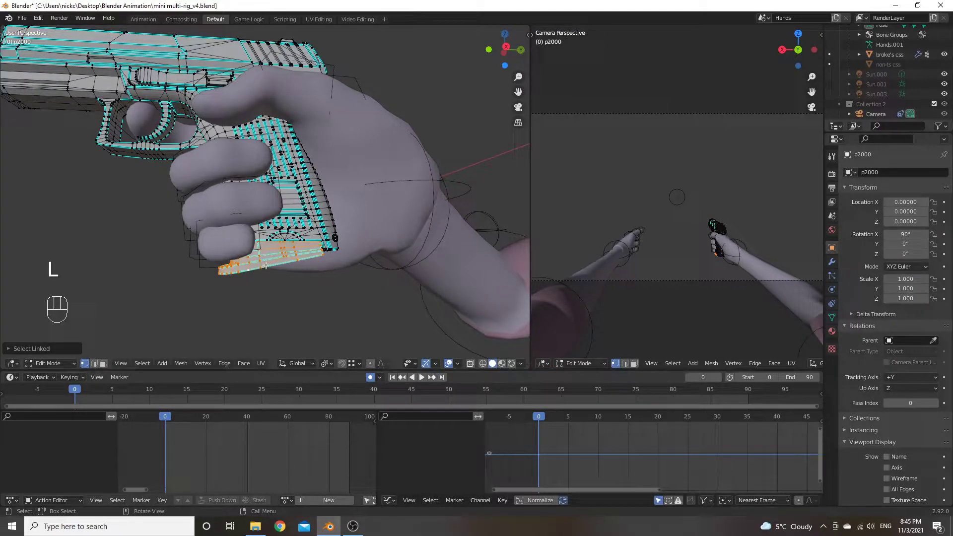
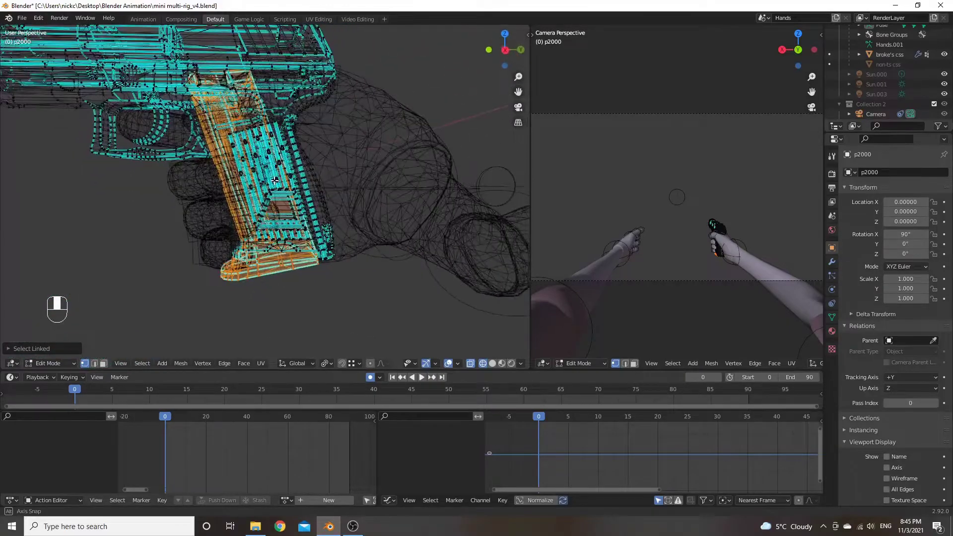
# Separate the selected magazine faces into a new object, p2000.001
pyautogui.scroll(3)
pyautogui.scroll(-3)
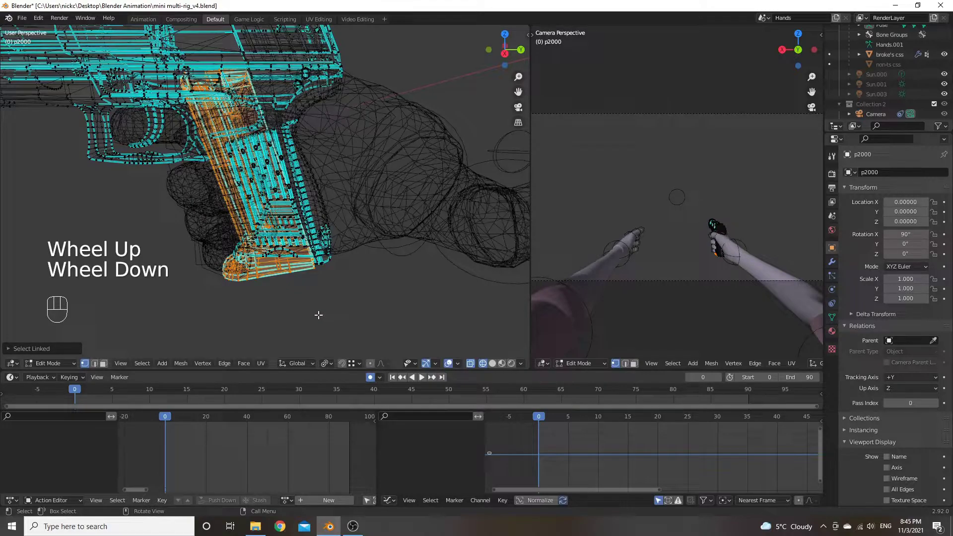
pyautogui.press('p')
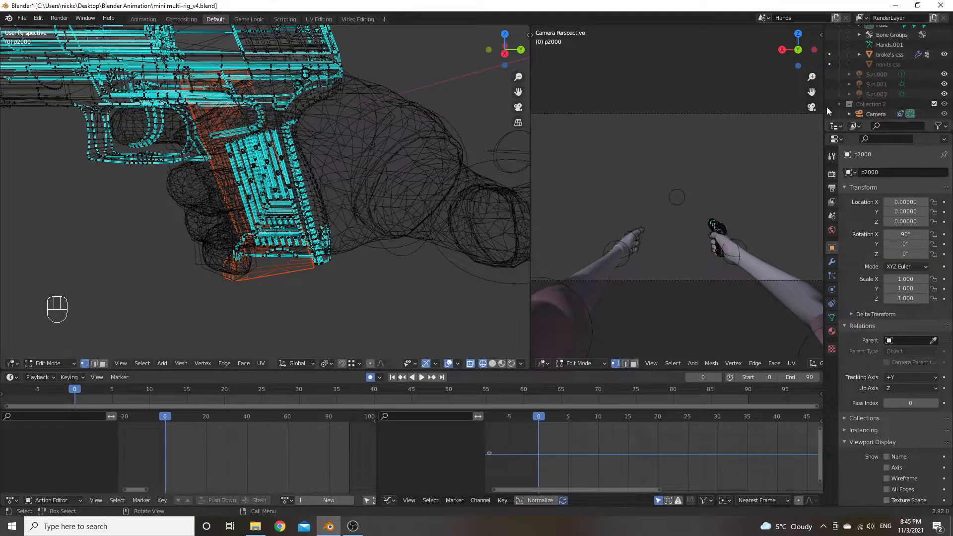
pyautogui.scroll(-3)
pyautogui.scroll(-3)
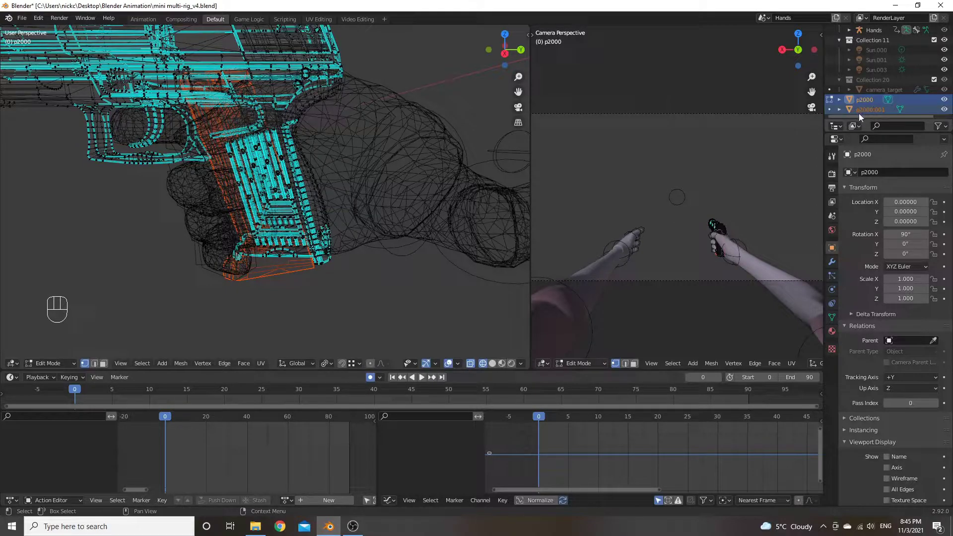
# Rename the split-off object p2000.001 to Magazine
pyautogui.click(874, 112)
pyautogui.moveTo(874, 112); pyautogui.dragTo(863, 116)
pyautogui.click(365, 293)
pyautogui.scroll(-3)
pyautogui.press('z')
# Look over the grip and reselect the p2000 pistol mesh in Object Mode
pyautogui.moveTo(335, 218); pyautogui.dragTo(323, 217)
pyautogui.moveTo(332, 145); pyautogui.dragTo(416, 184)
pyautogui.moveTo(387, 172); pyautogui.dragTo(388, 165)
pyautogui.click(327, 123)
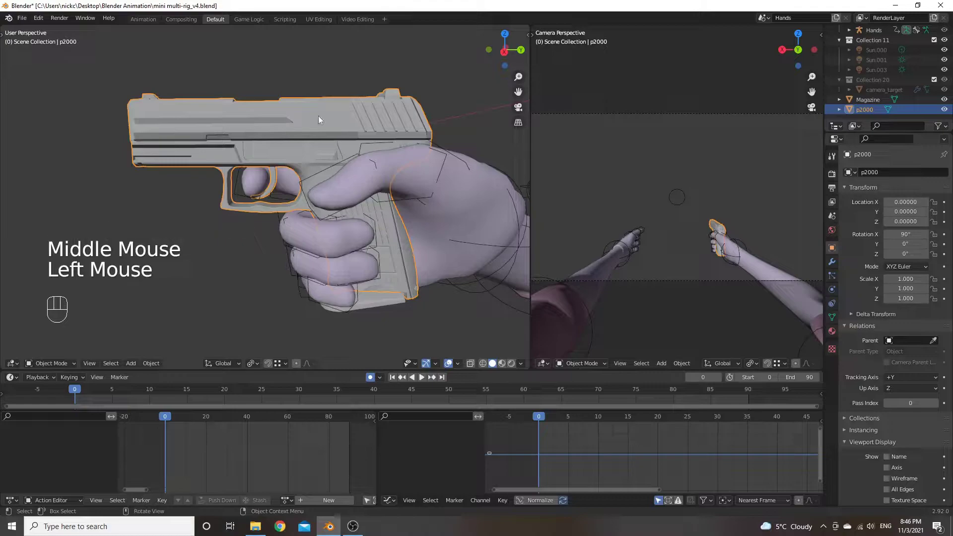
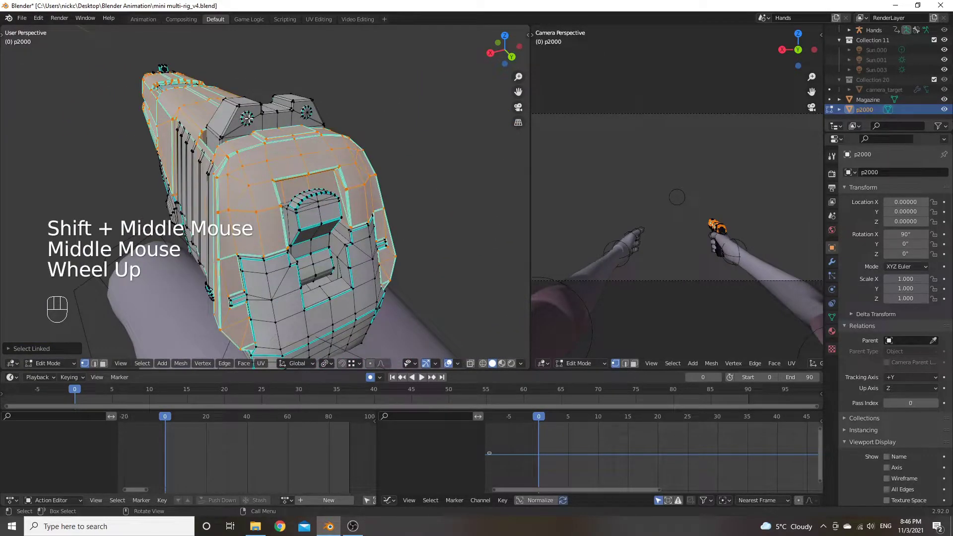
# Select the linked slide geometry along the top of the p2000 mesh
pyautogui.press('l')
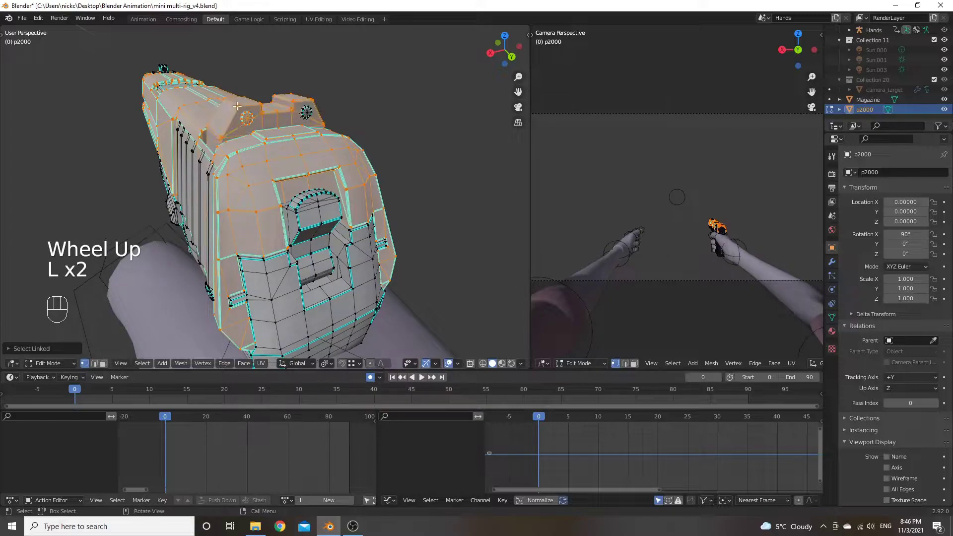
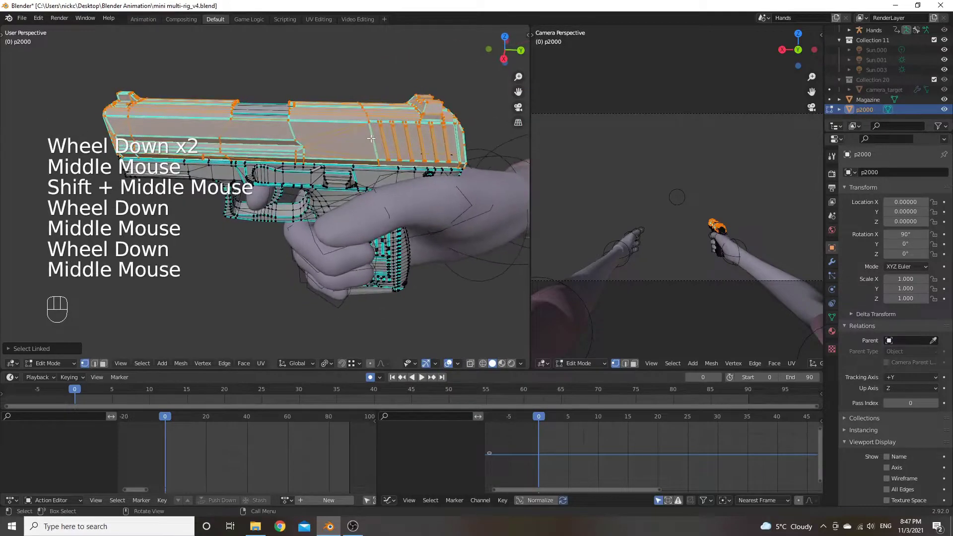
# Test-move the slide geometry to confirm the selection is complete
pyautogui.press('g')
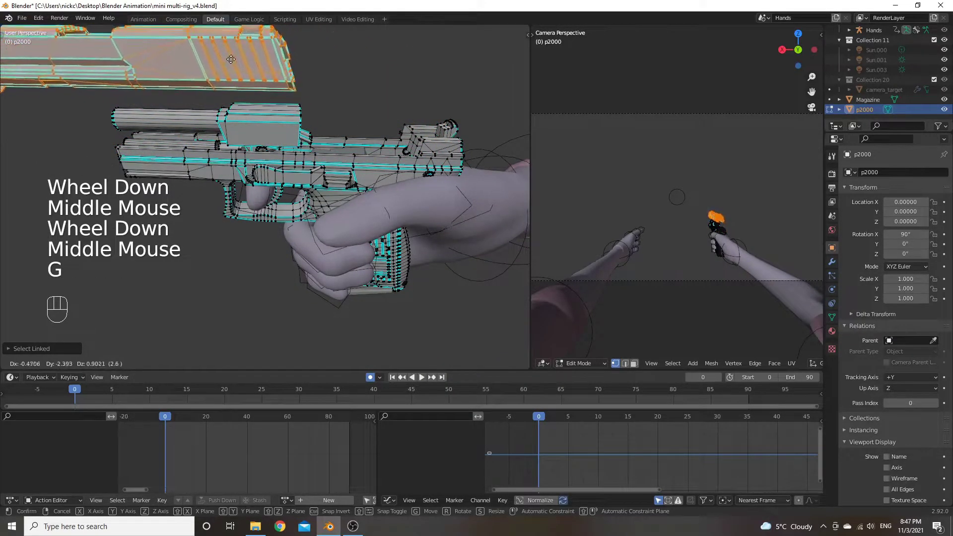
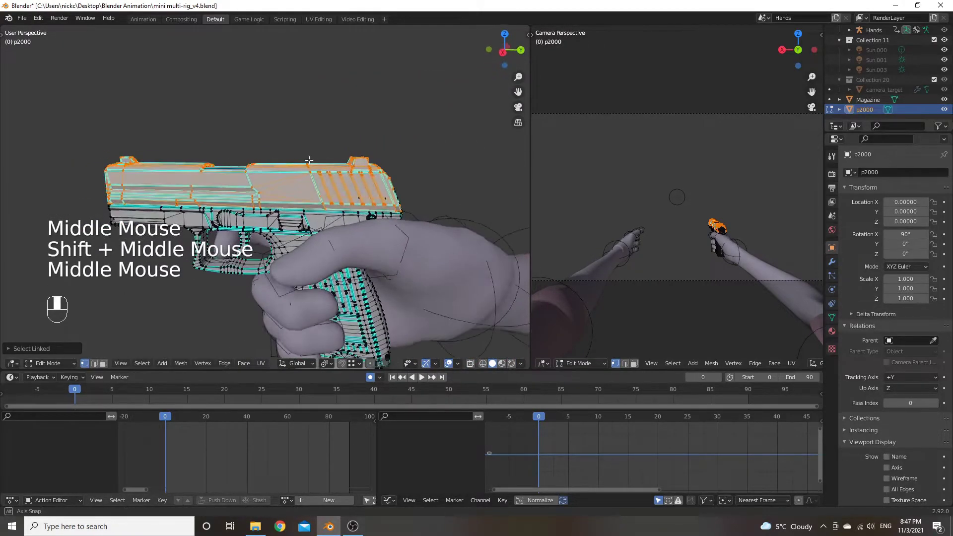
pyautogui.press('g')
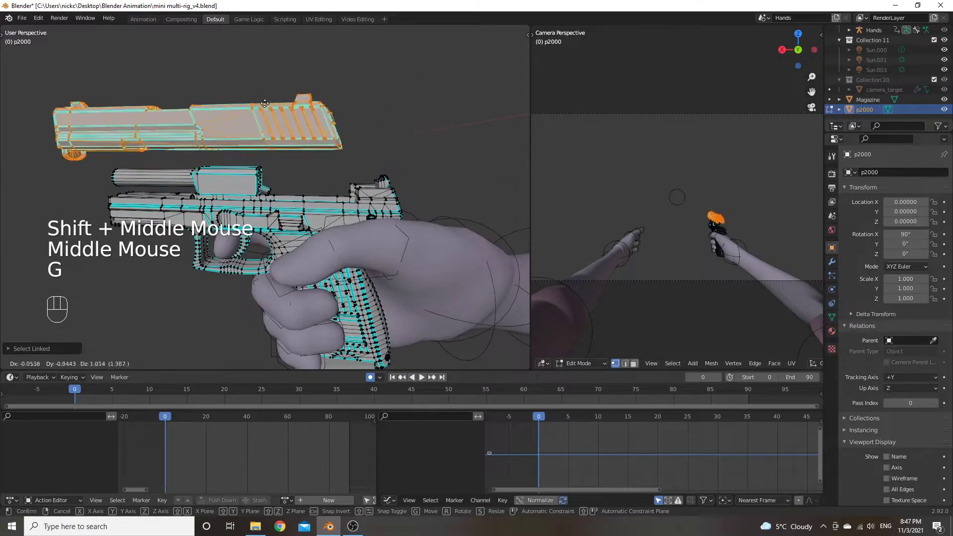
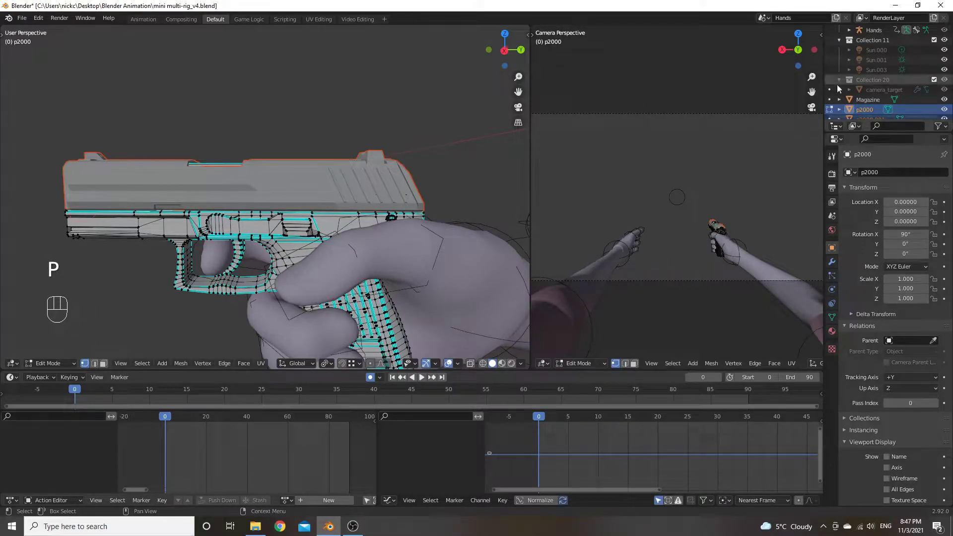
pyautogui.scroll(-3)
pyautogui.click(867, 111)
pyautogui.moveTo(867, 111); pyautogui.dragTo(843, 117)
pyautogui.click(269, 231)
pyautogui.moveTo(298, 234); pyautogui.dragTo(299, 225)
pyautogui.scroll(-3)
pyautogui.scroll(-3)
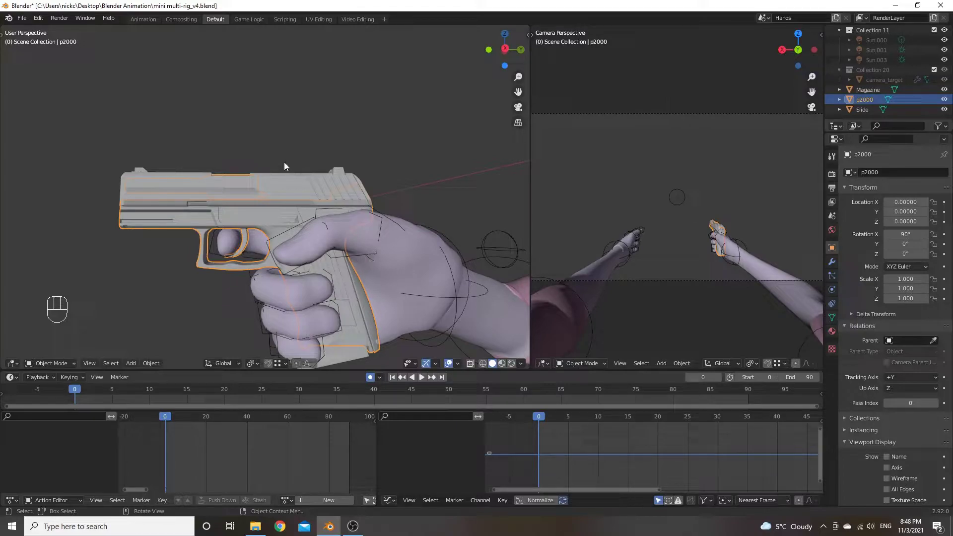
# Orbit around the pistol grip and slide and clear the current selection
pyautogui.scroll(3)
pyautogui.moveTo(249, 245); pyautogui.dragTo(293, 226)
pyautogui.moveTo(232, 257); pyautogui.dragTo(209, 282)
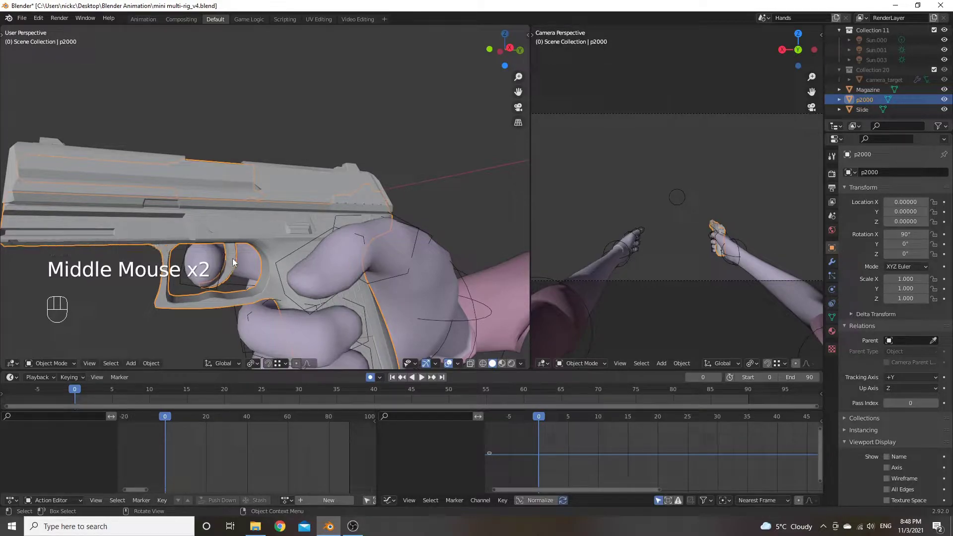
pyautogui.scroll(3)
pyautogui.moveTo(286, 264); pyautogui.dragTo(256, 282)
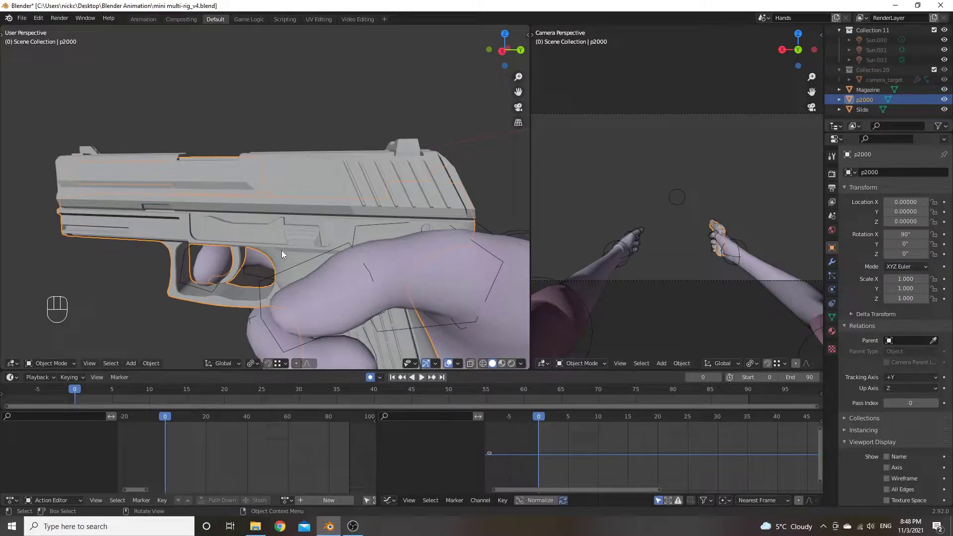
pyautogui.click(296, 103)
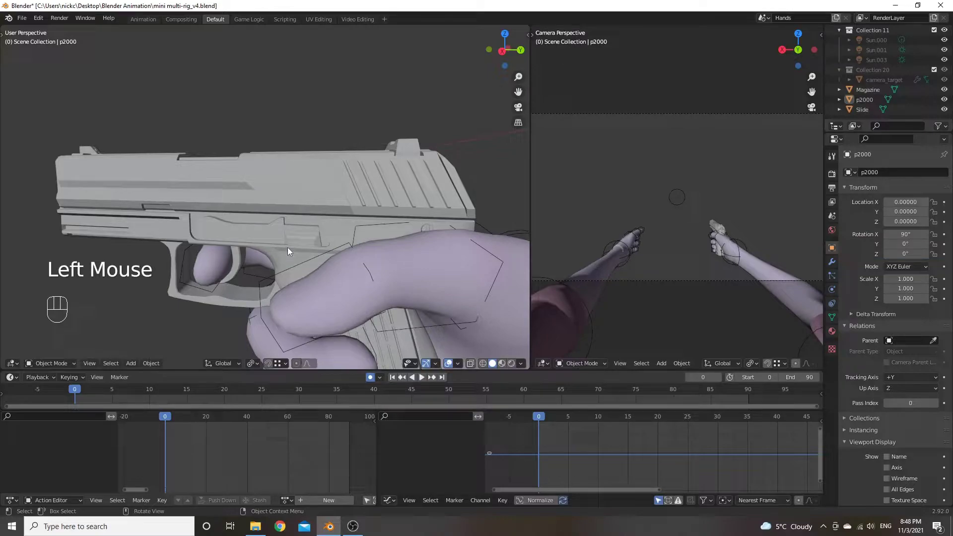
# Select the pistol's Slide object while inspecting it from several angles
pyautogui.moveTo(320, 215); pyautogui.dragTo(341, 215)
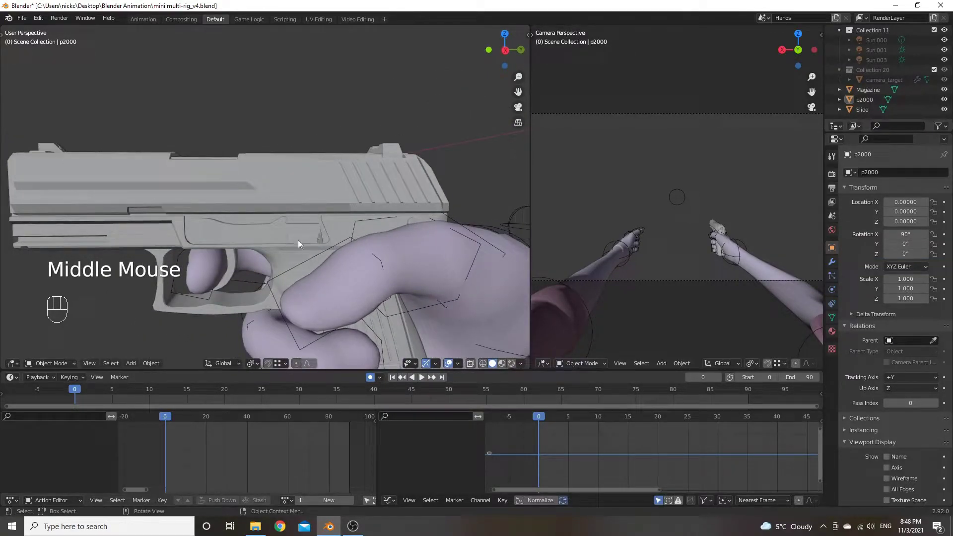
pyautogui.scroll(-3)
pyautogui.moveTo(272, 255); pyautogui.dragTo(281, 274)
pyautogui.moveTo(354, 262); pyautogui.dragTo(329, 264)
pyautogui.moveTo(389, 222); pyautogui.dragTo(366, 191)
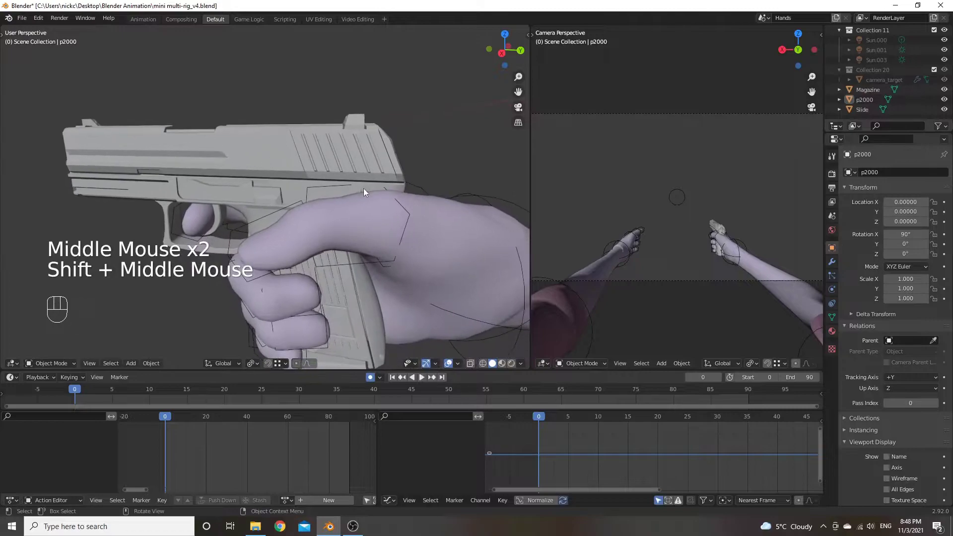
pyautogui.scroll(-3)
pyautogui.moveTo(331, 161); pyautogui.dragTo(344, 182)
pyautogui.click(323, 164)
pyautogui.moveTo(330, 132); pyautogui.dragTo(321, 141)
pyautogui.moveTo(333, 129); pyautogui.dragTo(270, 139)
pyautogui.scroll(3)
pyautogui.moveTo(288, 139); pyautogui.dragTo(289, 117)
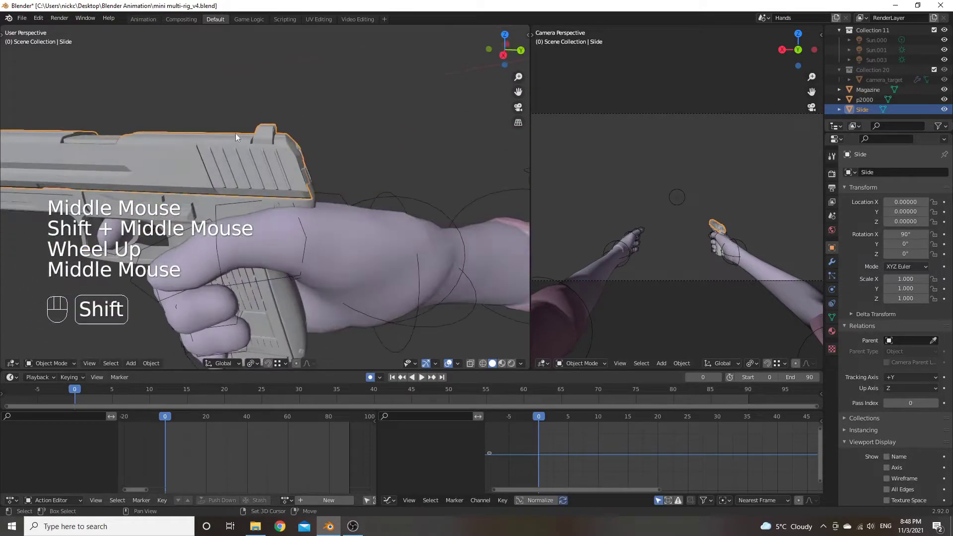
# Snap the 3D cursor to the Slide geometry in Edit Mode and return to Object Mode
pyautogui.scroll(3)
pyautogui.moveTo(251, 144); pyautogui.dragTo(311, 153)
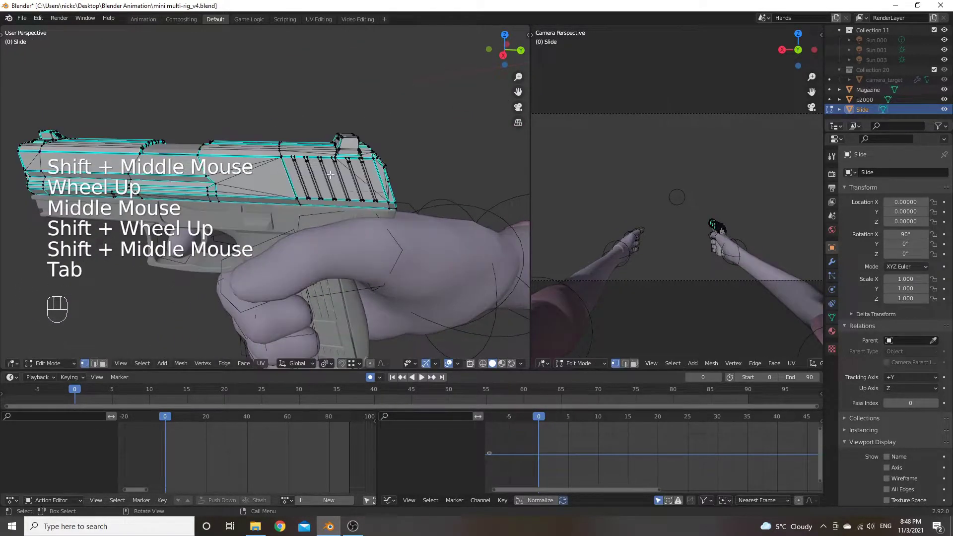
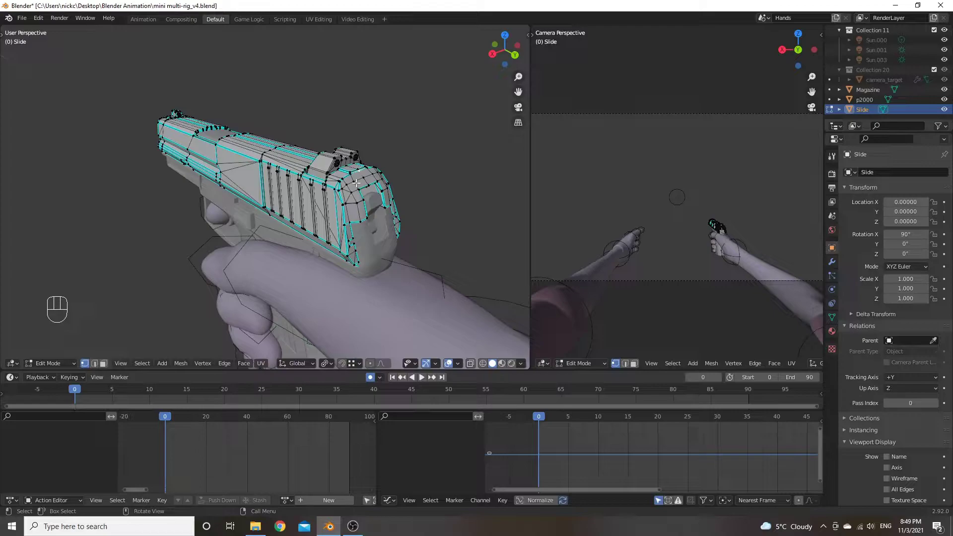
pyautogui.press('shift+s')
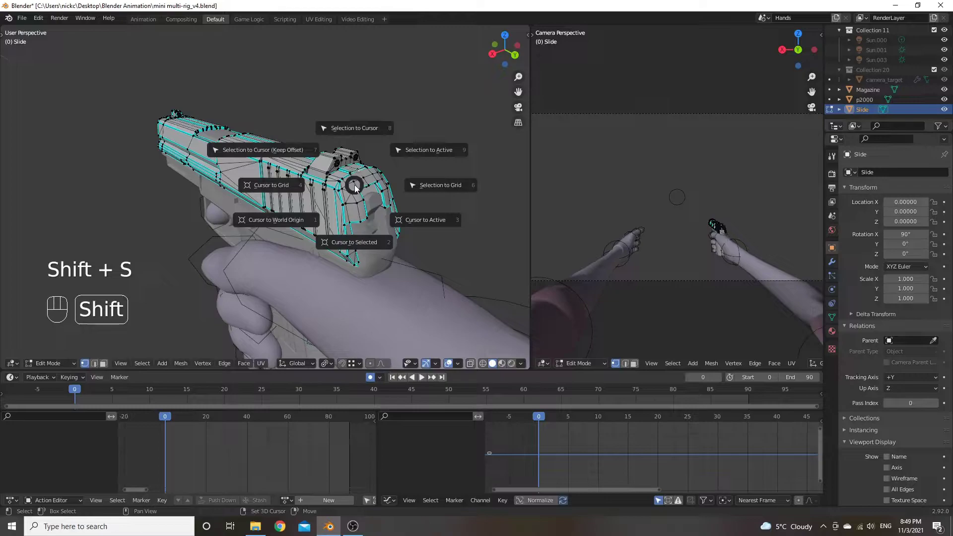
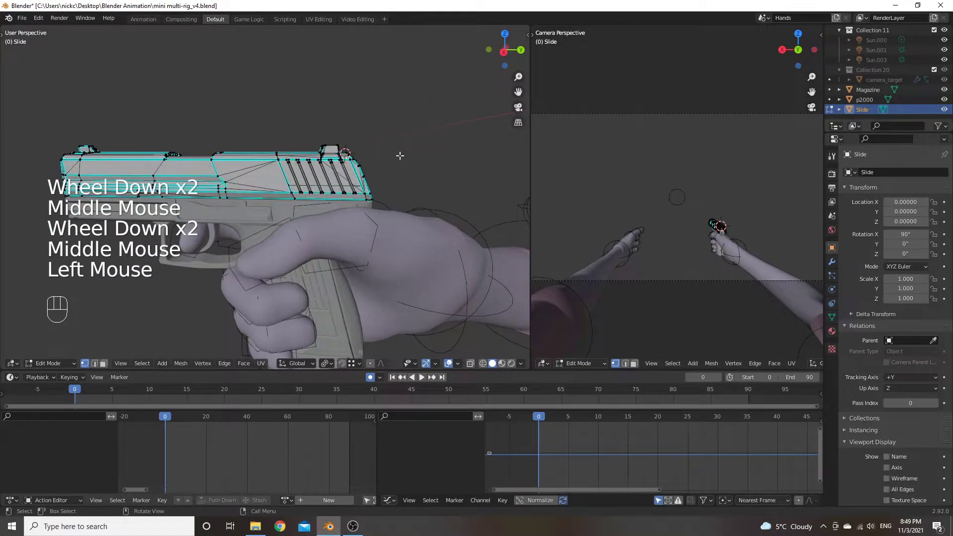
pyautogui.press('Tab')
pyautogui.moveTo(455, 210); pyautogui.dragTo(415, 188)
# Select the r_IK bone of the Hands rig and switch the armature to Edit Mode
pyautogui.scroll(-3)
pyautogui.middleClick(430, 222)
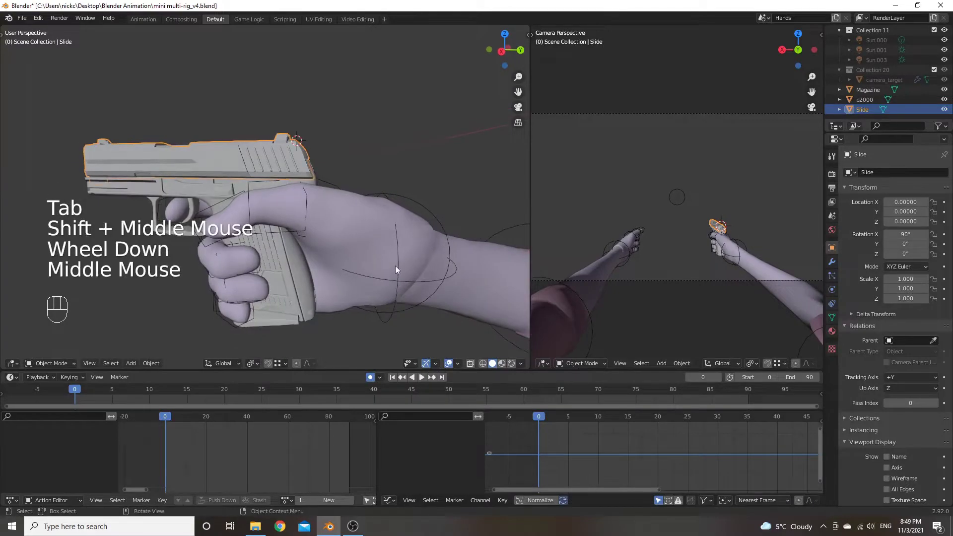
pyautogui.click(401, 273)
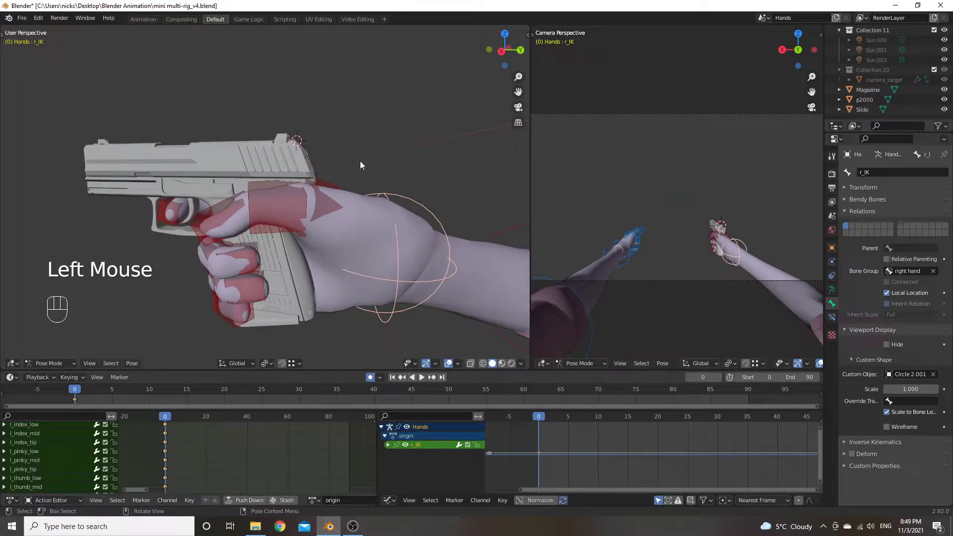
pyautogui.scroll(-3)
pyautogui.moveTo(346, 187); pyautogui.dragTo(353, 175)
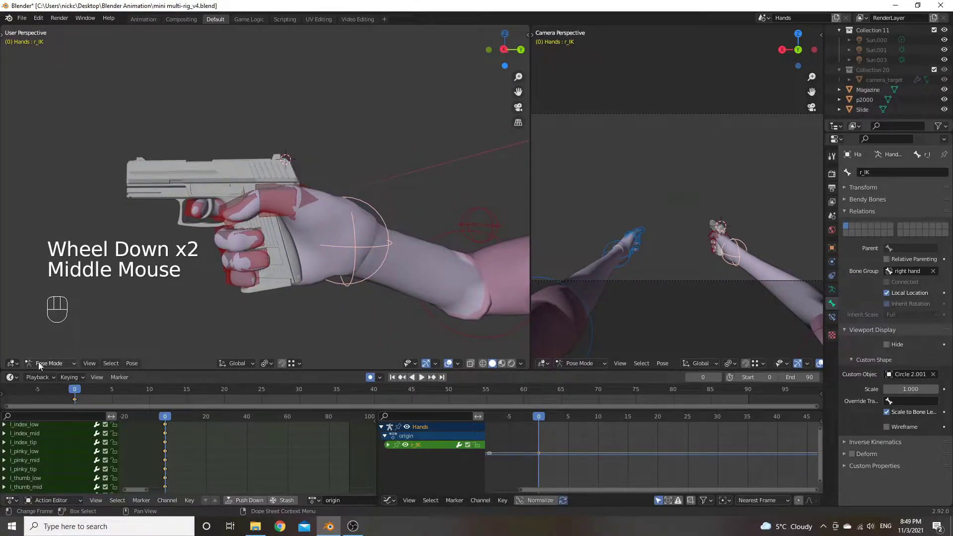
pyautogui.click(46, 366)
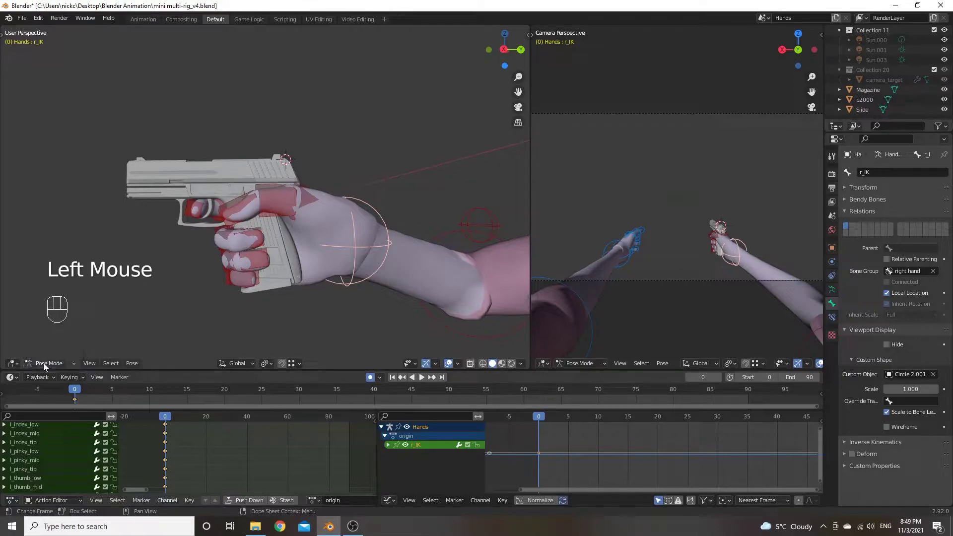
# Add a new bone to the Hands armature at the 3D cursor and scale it down
pyautogui.press('Tab')
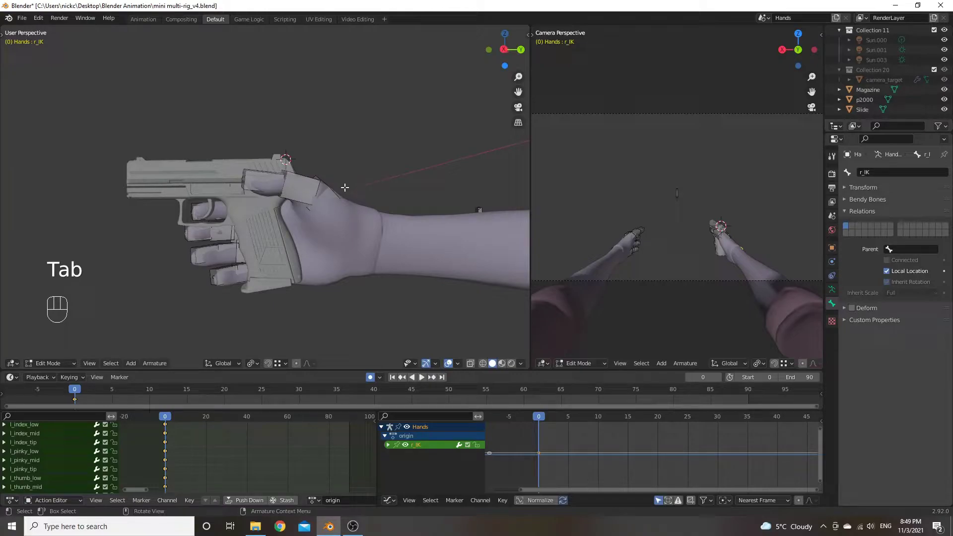
pyautogui.press('shift+a')
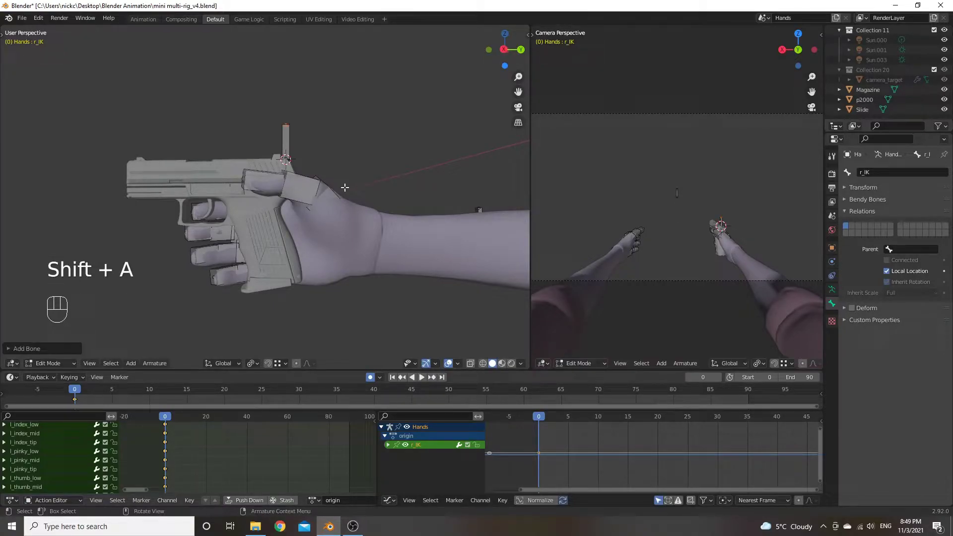
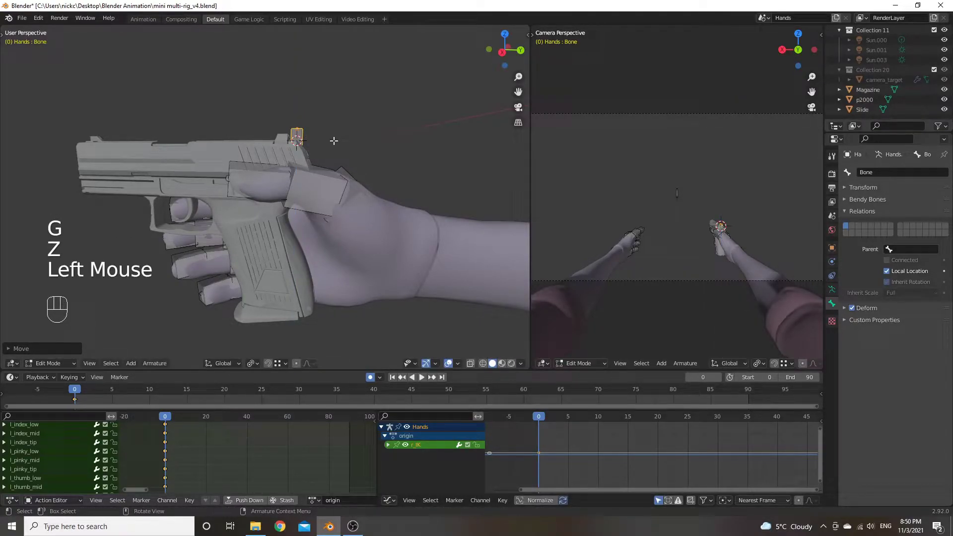
pyautogui.press('s')
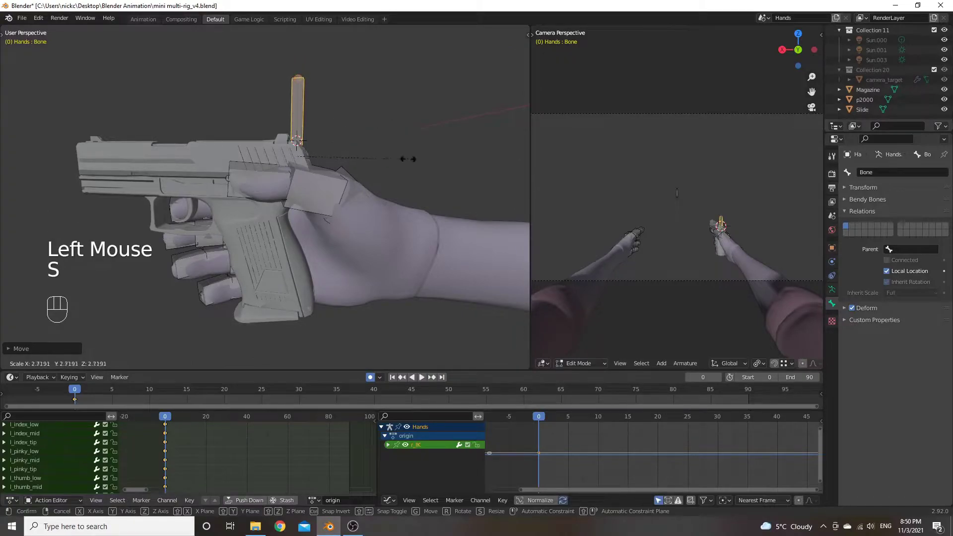
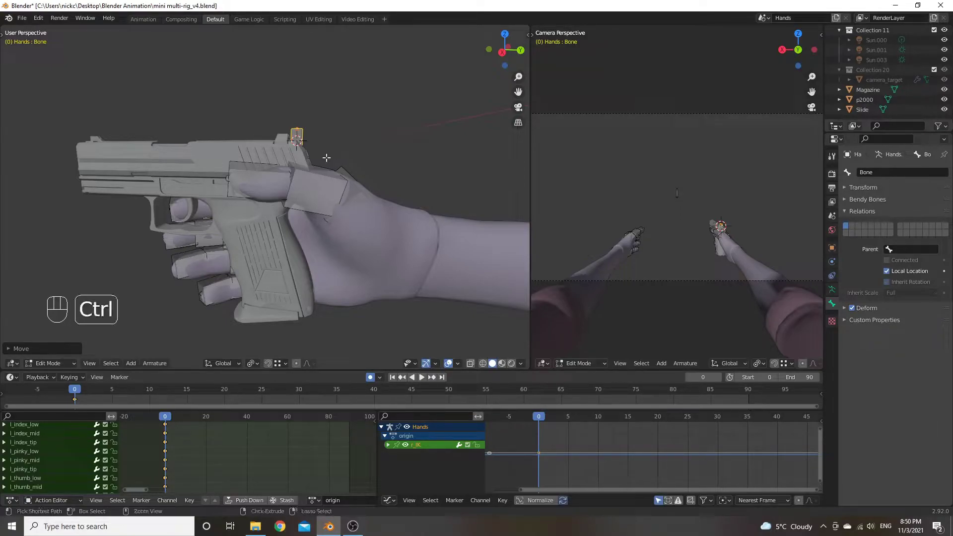
# Resize the bone along X and Y and name it Magazine
pyautogui.press('ctrl+alt+s')
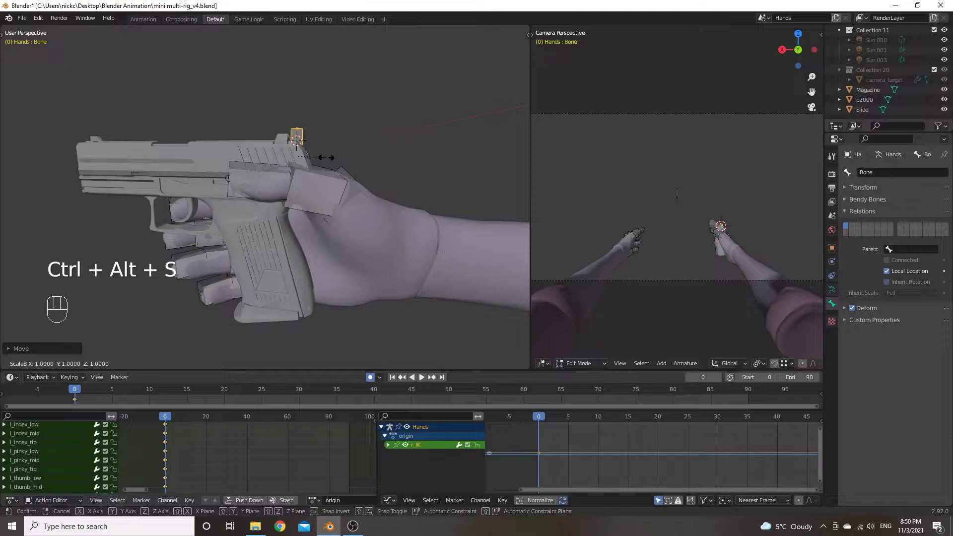
pyautogui.press('x')
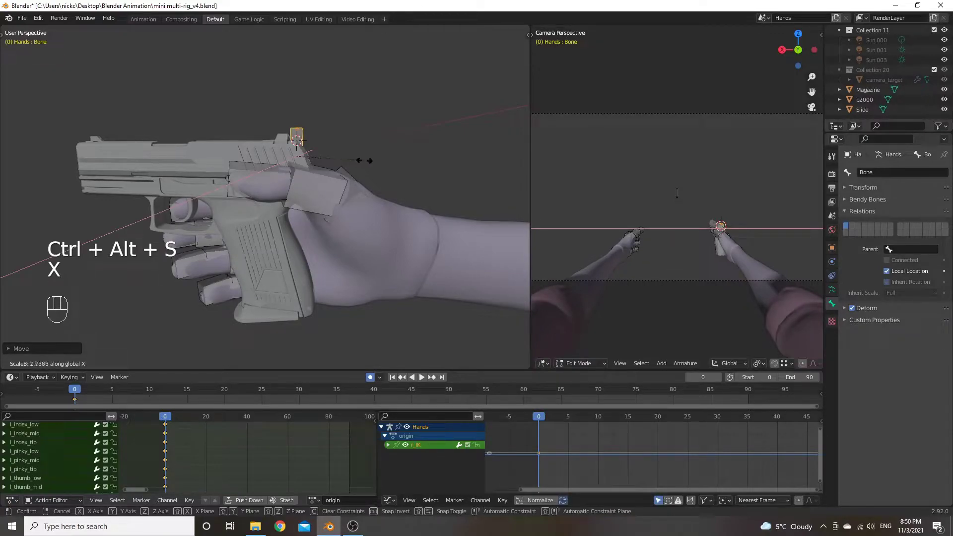
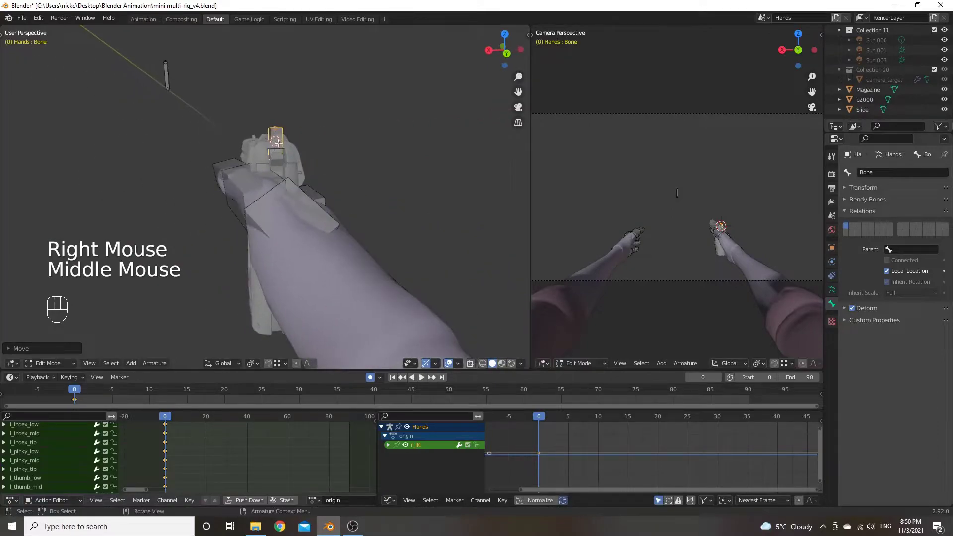
pyautogui.press('ctrl+alt+s')
pyautogui.press('x')
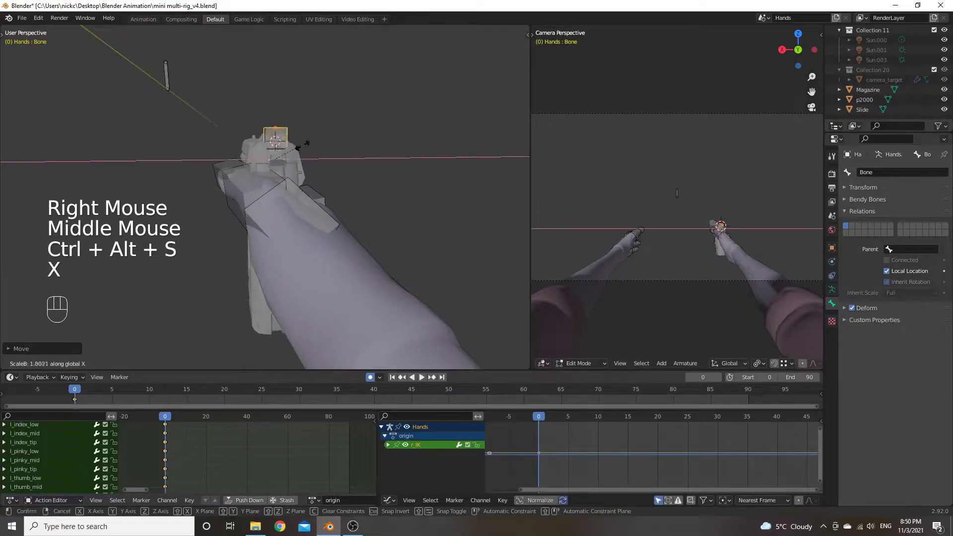
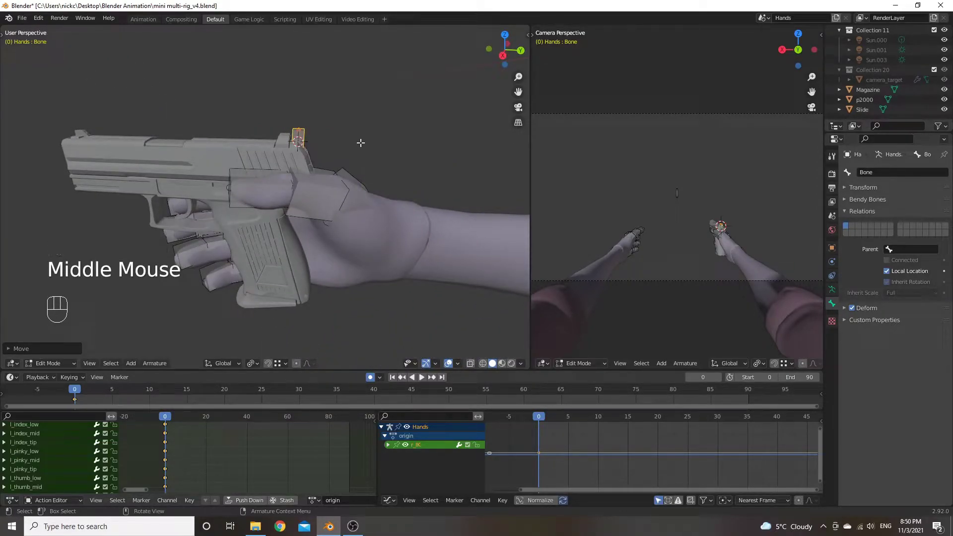
pyautogui.press('ctrl+alt+s')
pyautogui.press('z')
pyautogui.press('y')
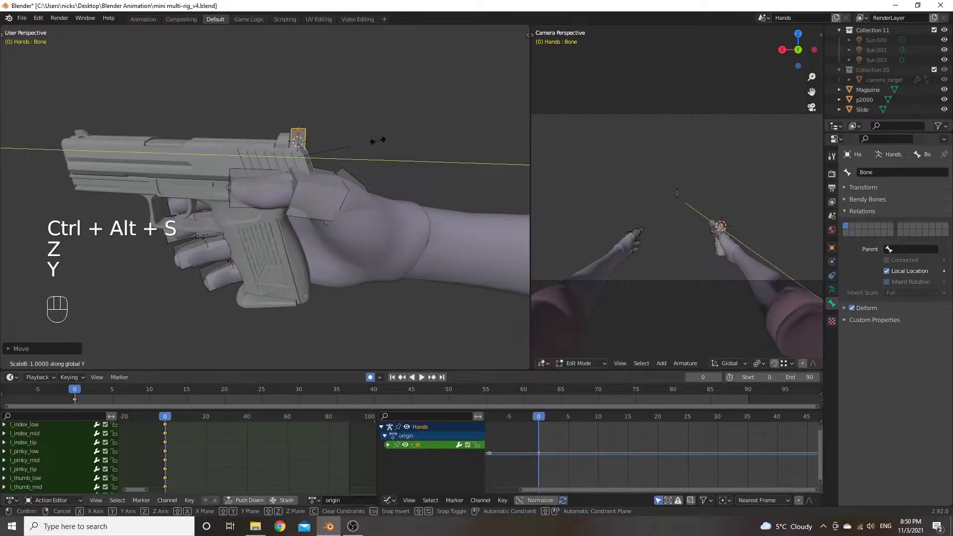
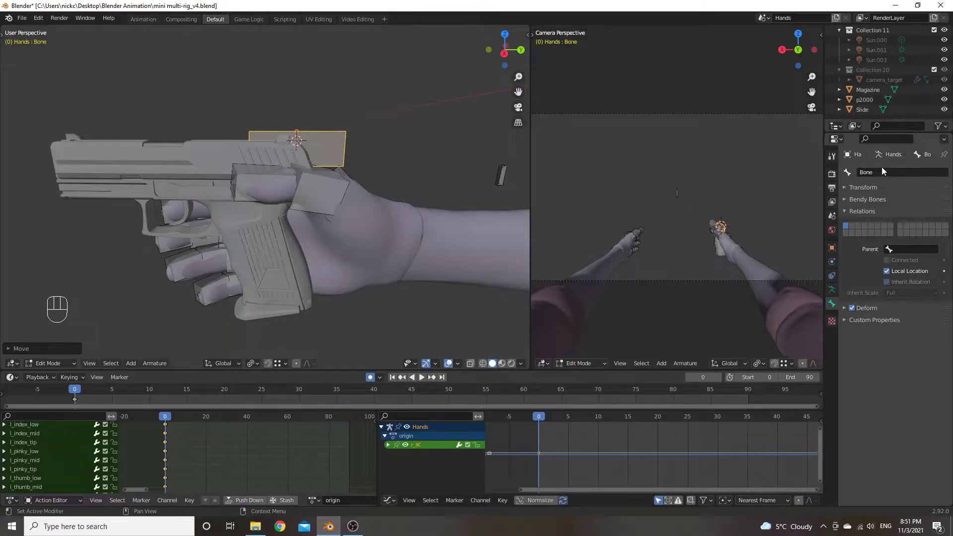
pyautogui.moveTo(883, 174); pyautogui.dragTo(873, 180)
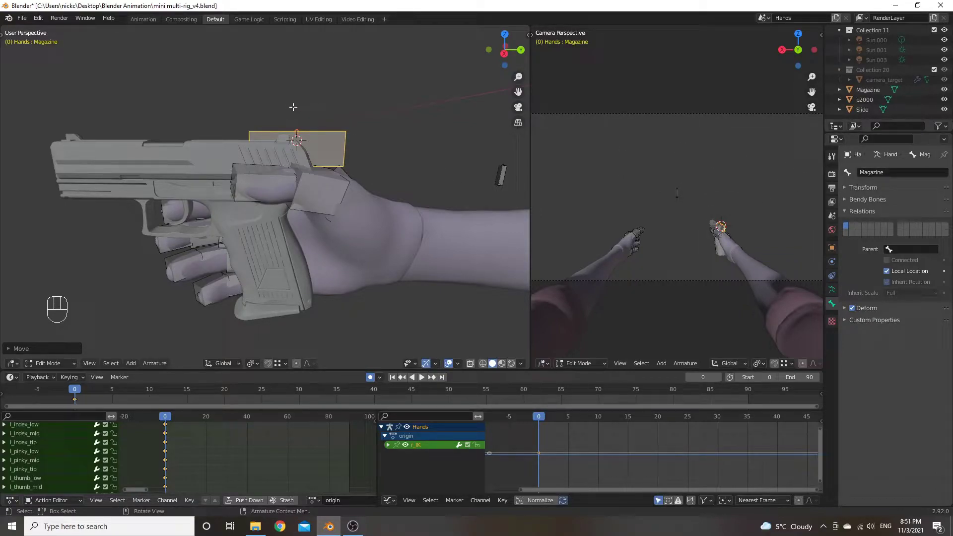
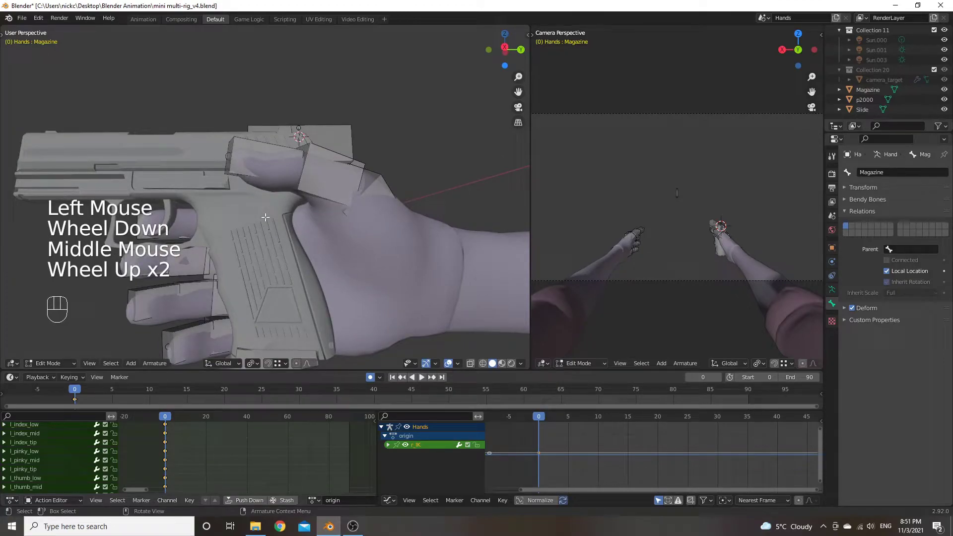
# Leave armature Edit Mode and orbit back toward the Magazine mesh in Object Mode
pyautogui.press('Tab')
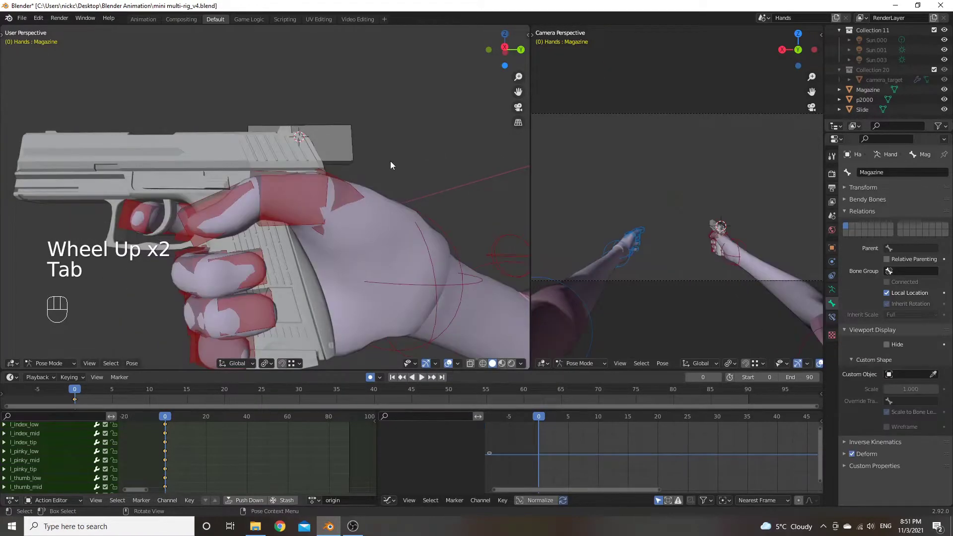
pyautogui.scroll(-3)
pyautogui.scroll(-3)
pyautogui.moveTo(294, 286); pyautogui.dragTo(293, 286)
# Browse the Outliner, briefly selecting Slide and neighbouring objects
pyautogui.click(259, 317)
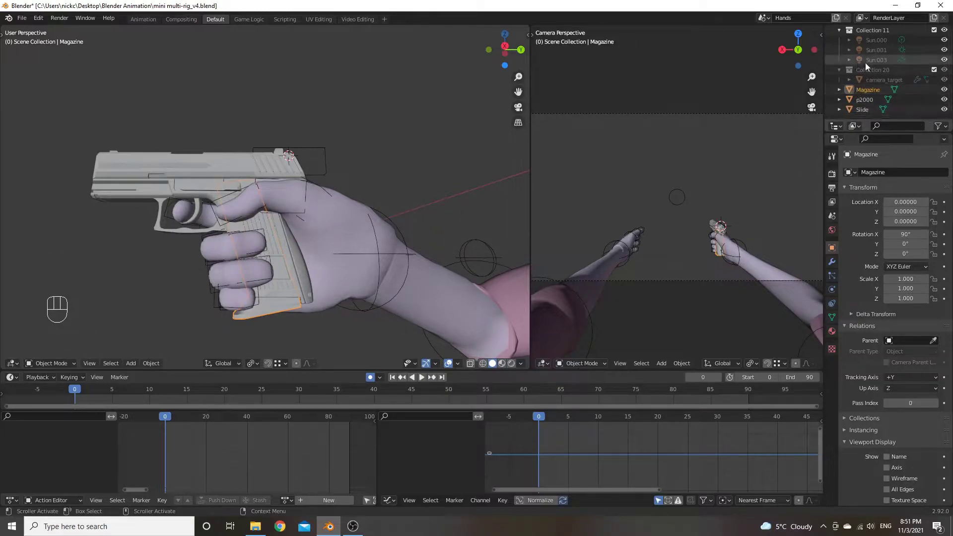
pyautogui.click(870, 96)
pyautogui.moveTo(869, 95); pyautogui.dragTo(868, 105)
pyautogui.click(867, 105)
pyautogui.click(853, 113)
pyautogui.click(853, 103)
pyautogui.click(852, 94)
pyautogui.click(851, 106)
# Select the Magazine object and enter Edit Mode on its mesh
pyautogui.click(852, 93)
pyautogui.press('Tab')
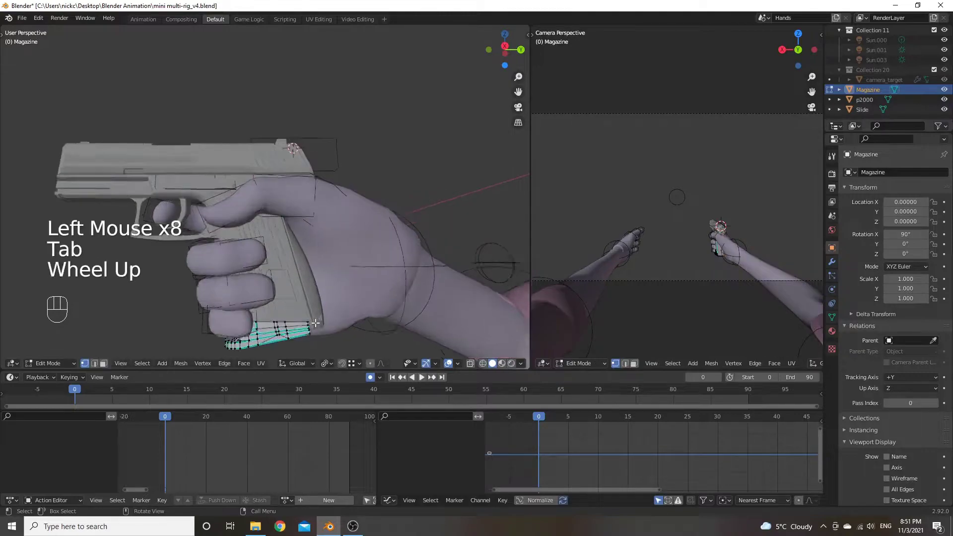
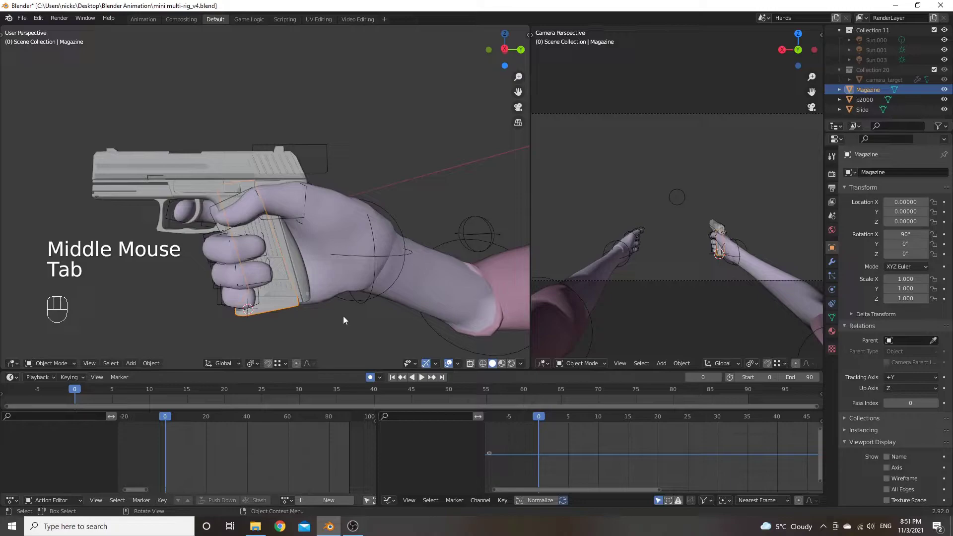
# Add a bone to the Hands rig, scale it along Y and show its Bone properties
pyautogui.click(374, 259)
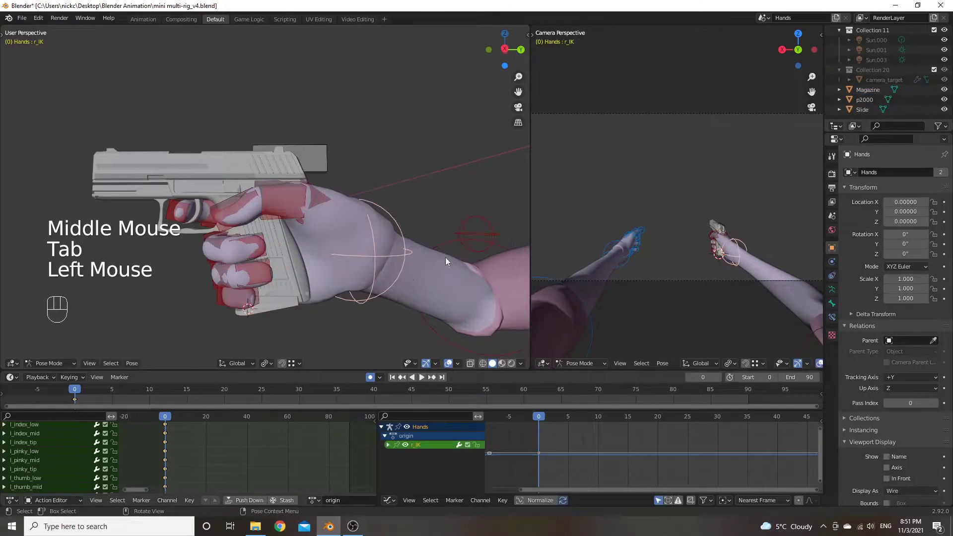
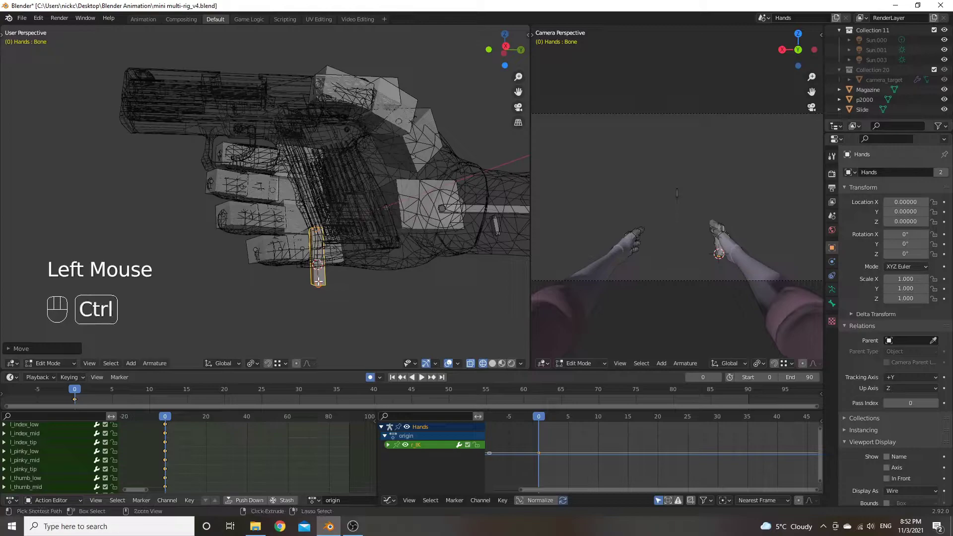
pyautogui.press('ctrl+alt+s')
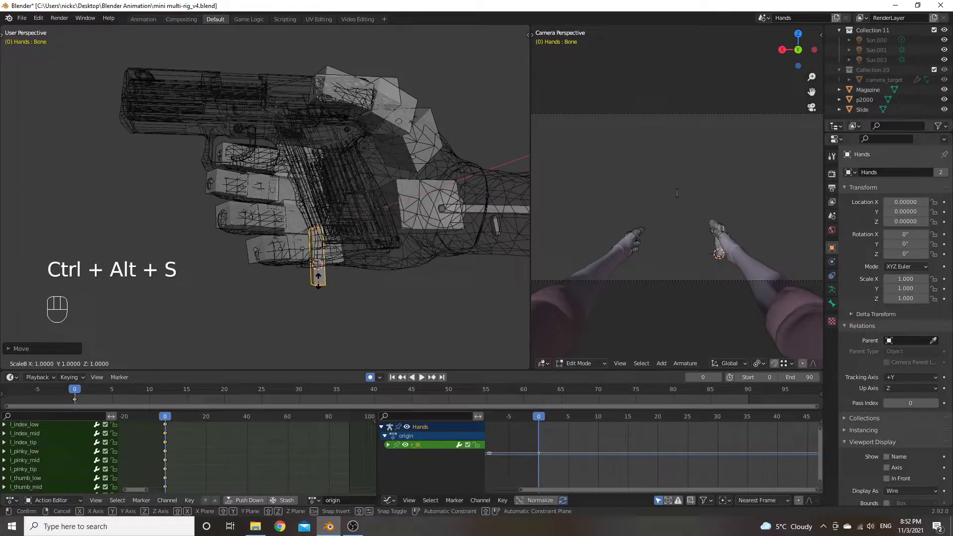
pyautogui.press('y')
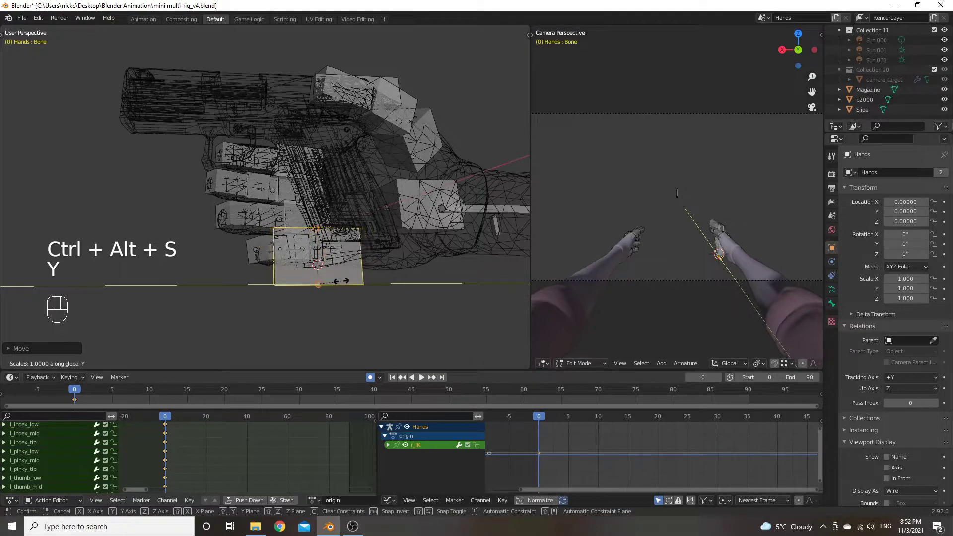
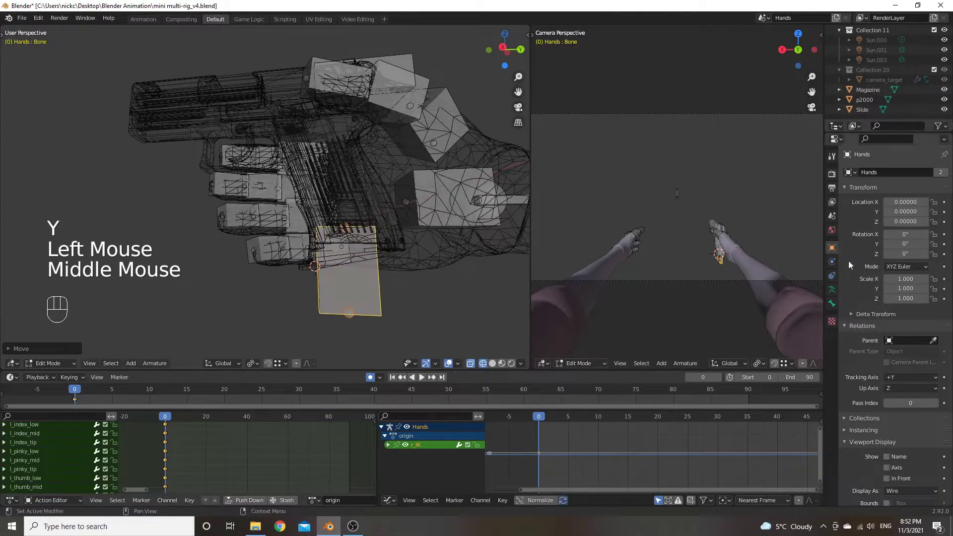
pyautogui.click(837, 309)
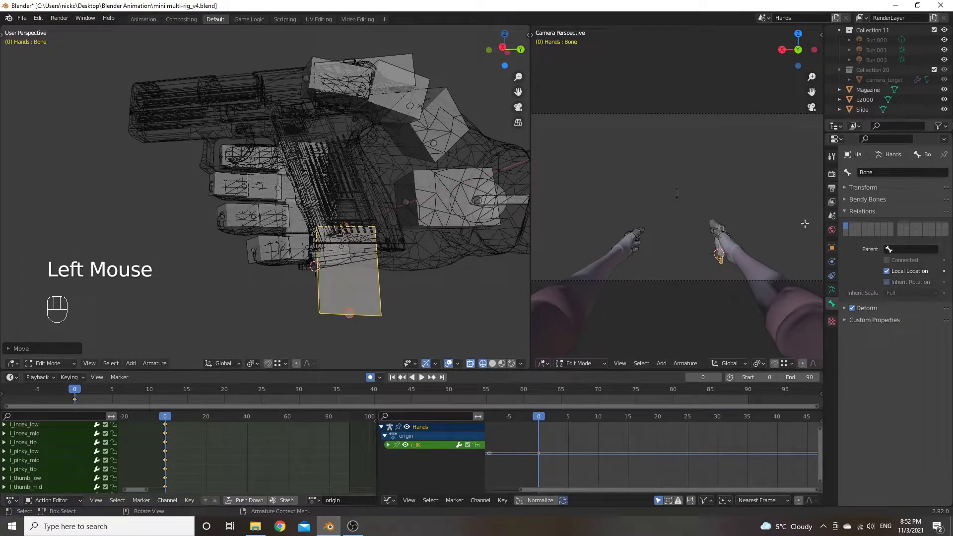
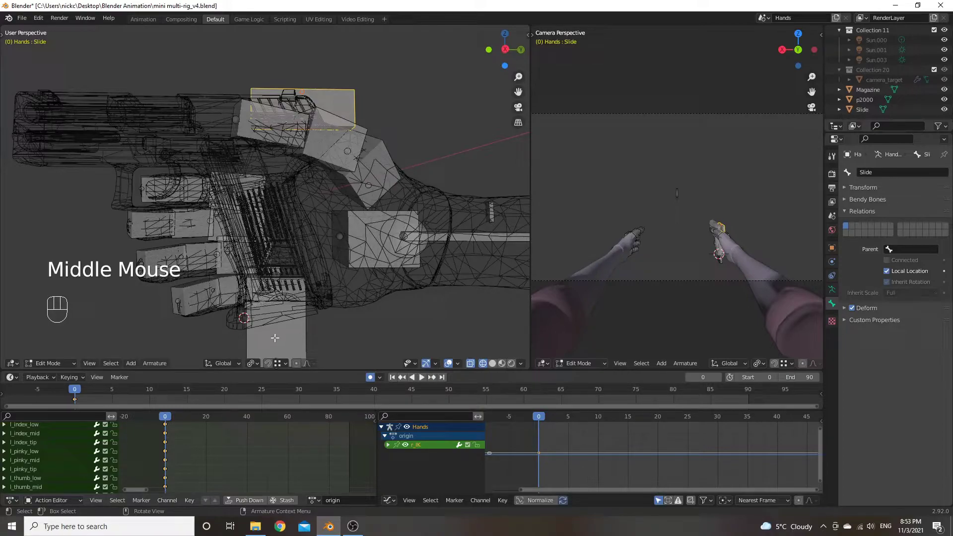
# Name the new bone Slide and leave bone editing on the armature
pyautogui.scroll(-3)
pyautogui.press('Tab')
# Select the p2000 pistol and snap the 3D cursor to it via Shift+S
pyautogui.press('z')
pyautogui.click(139, 212)
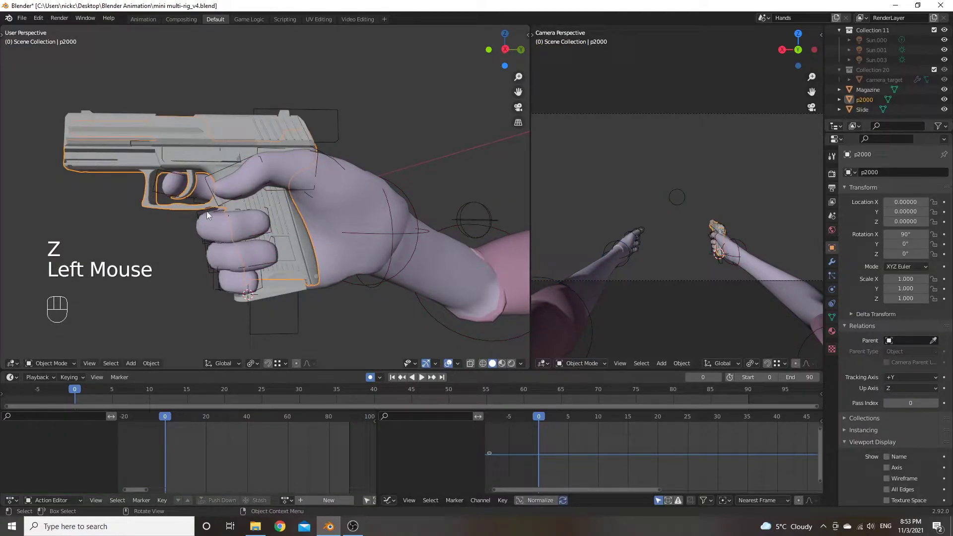
pyautogui.moveTo(195, 256); pyautogui.dragTo(207, 256)
pyautogui.moveTo(205, 222); pyautogui.dragTo(228, 232)
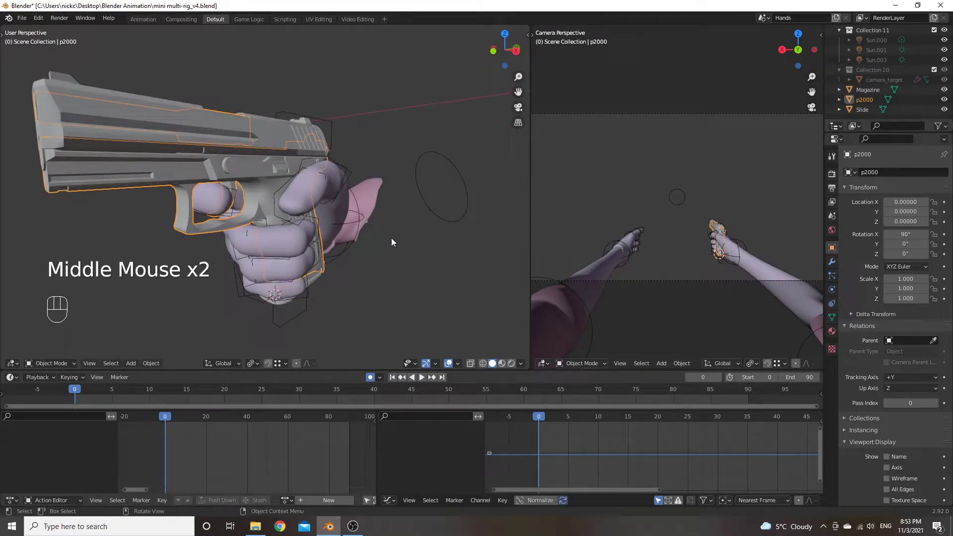
pyautogui.moveTo(252, 204); pyautogui.dragTo(245, 199)
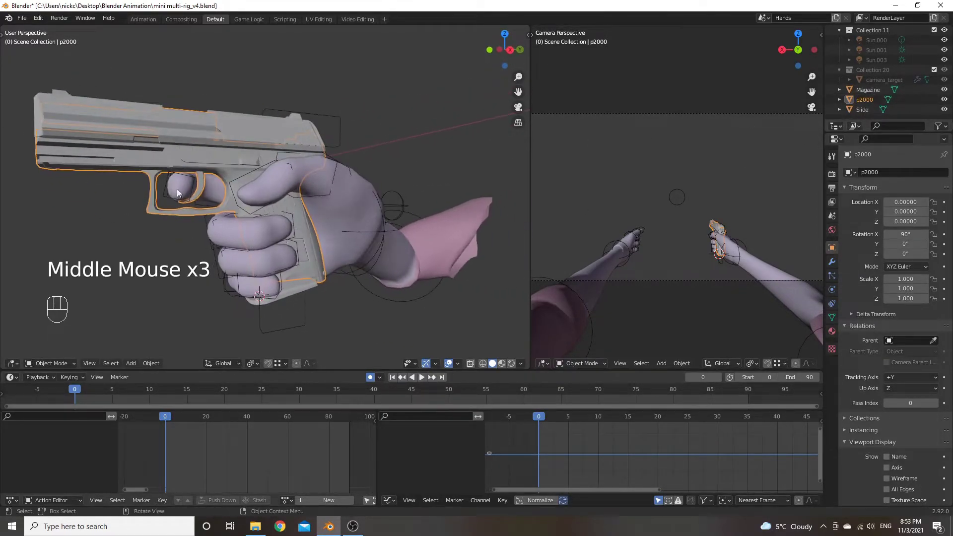
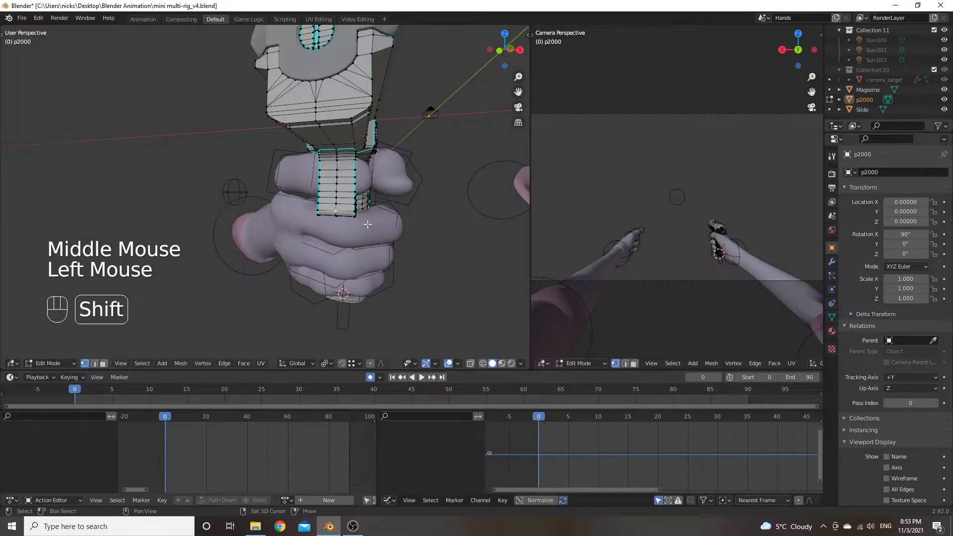
pyautogui.press('shift+s')
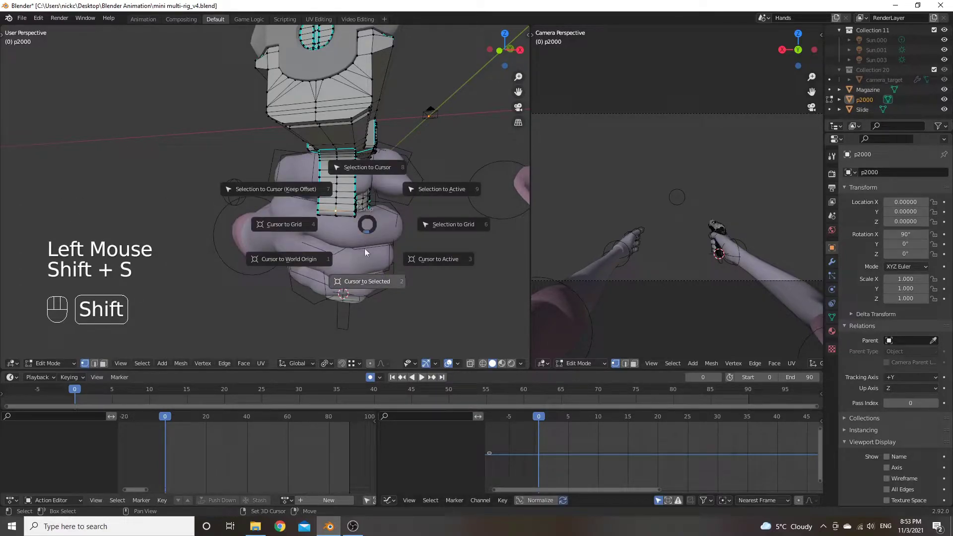
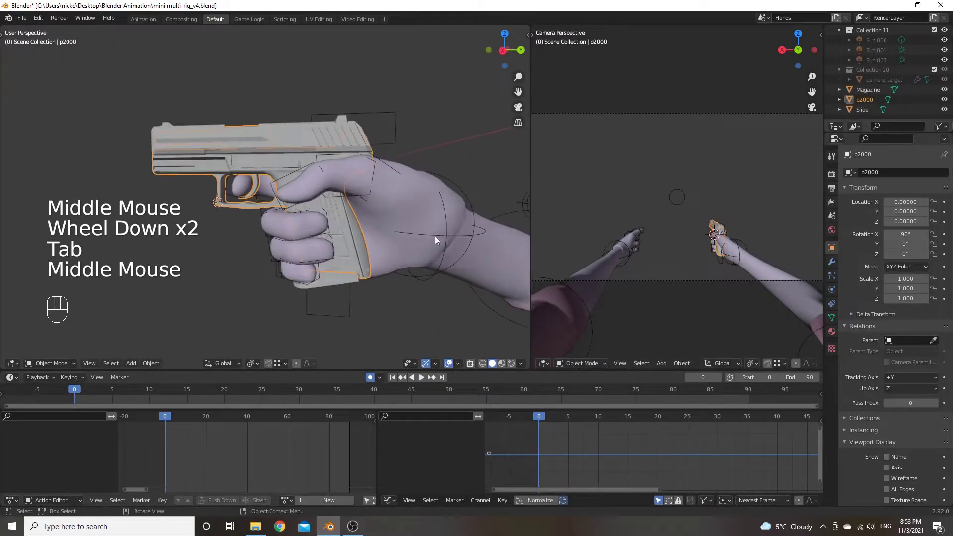
# Enter the Hands rig's Edit Mode, add a Main bone and move it along Z
pyautogui.click(447, 236)
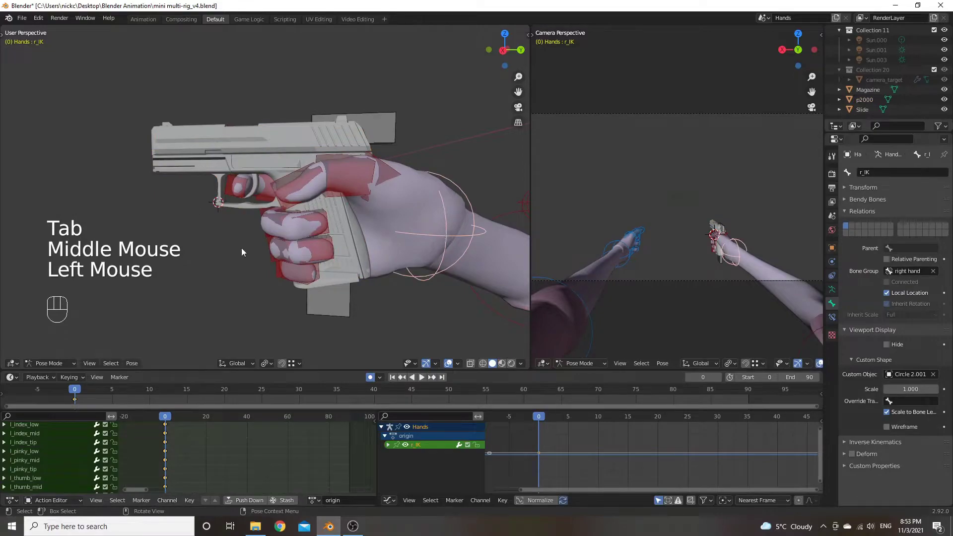
pyautogui.press('Tab')
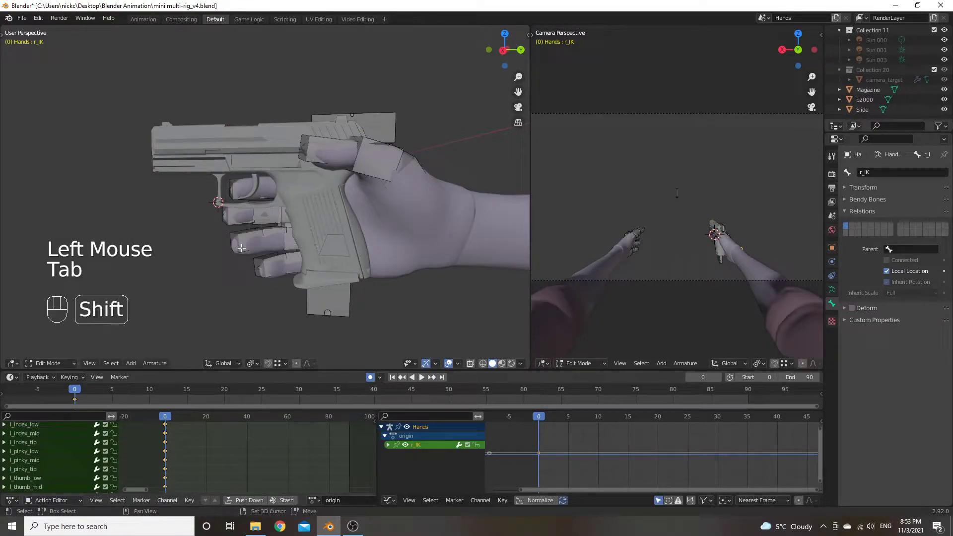
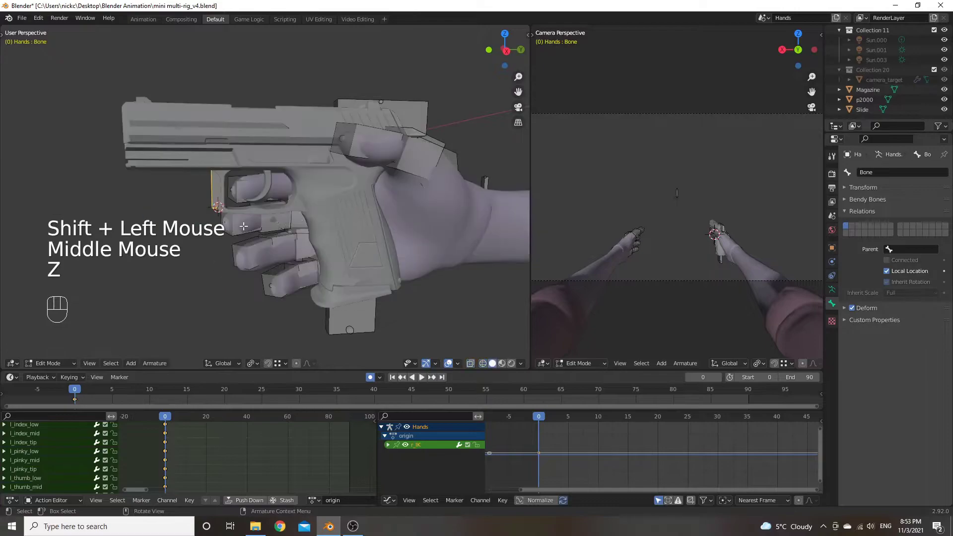
pyautogui.press('g')
pyautogui.press('z')
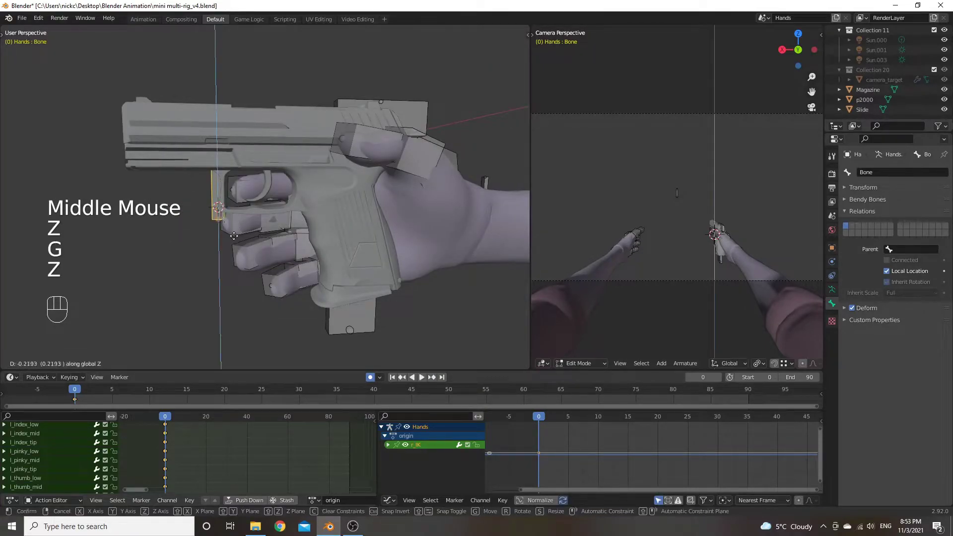
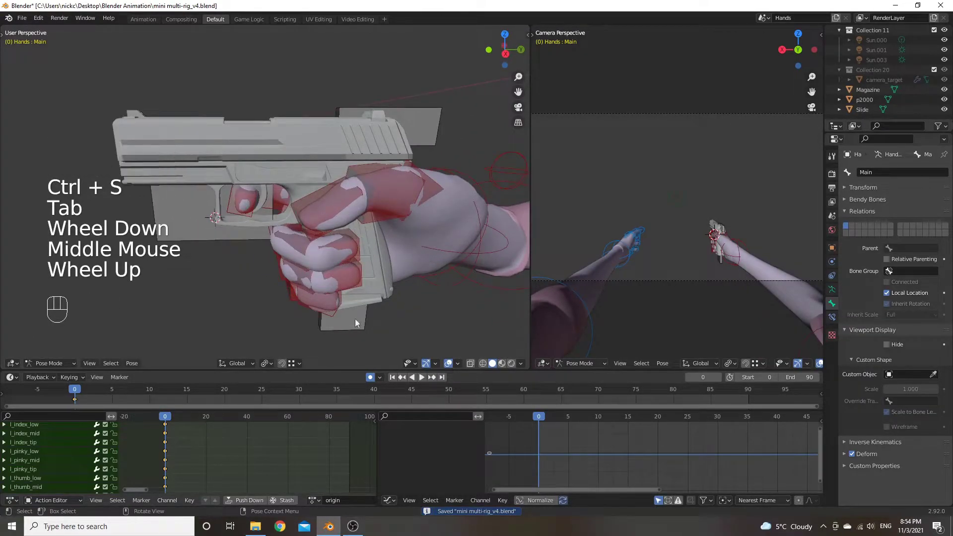
# Select the Slide bone, test a grab move and cancel it
pyautogui.click(420, 128)
pyautogui.moveTo(460, 149); pyautogui.dragTo(435, 146)
pyautogui.moveTo(453, 148); pyautogui.dragTo(446, 138)
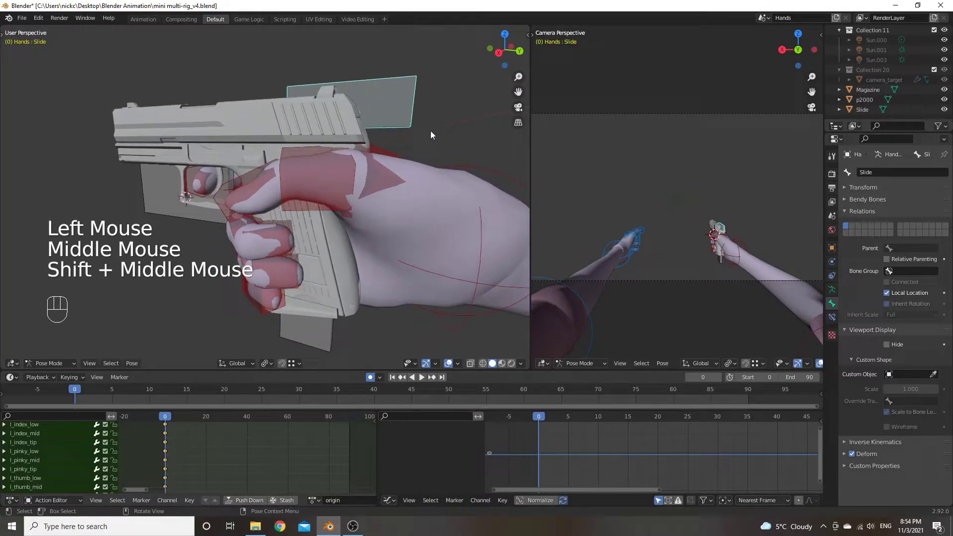
pyautogui.press('g')
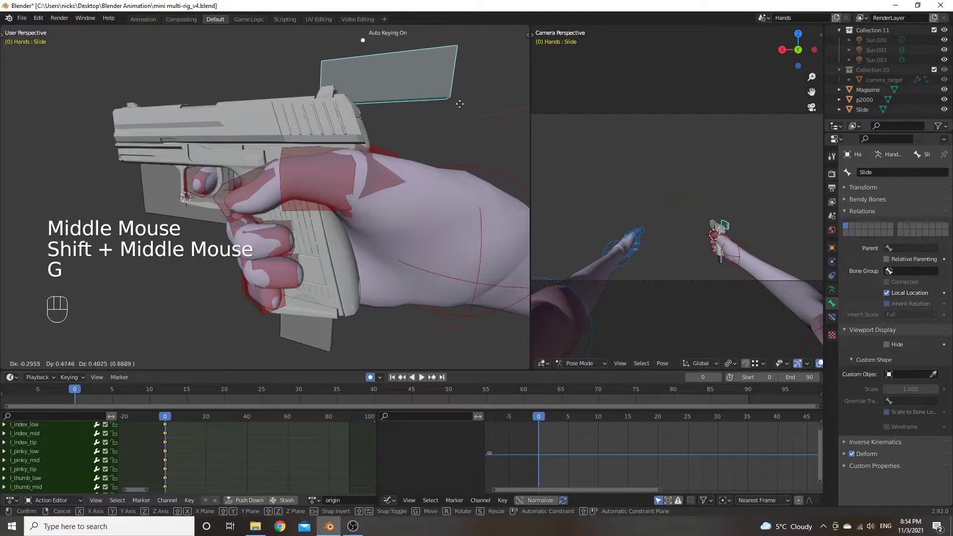
pyautogui.rightClick(453, 113)
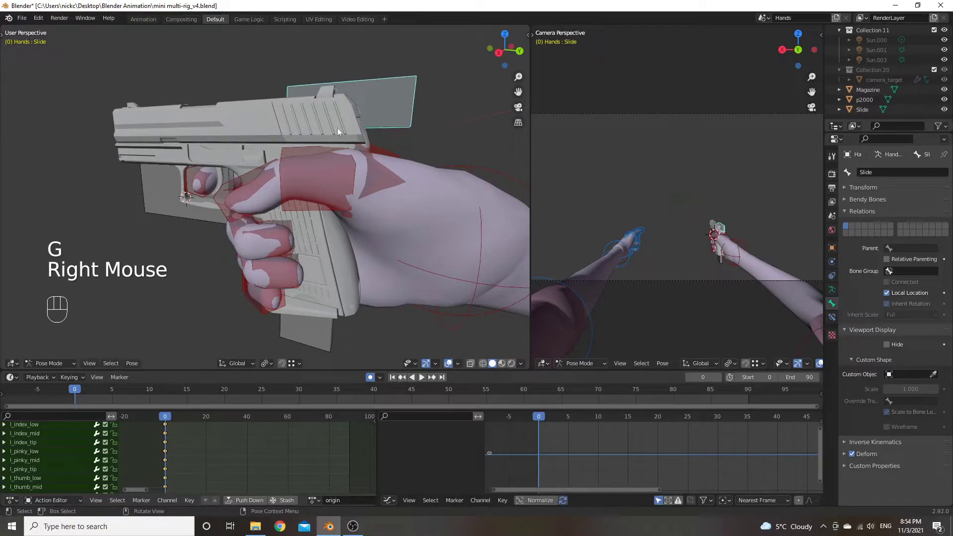
# Orbit to the pistol slide and select the Slide mesh object
pyautogui.scroll(3)
pyautogui.moveTo(337, 158); pyautogui.dragTo(368, 155)
pyautogui.scroll(-3)
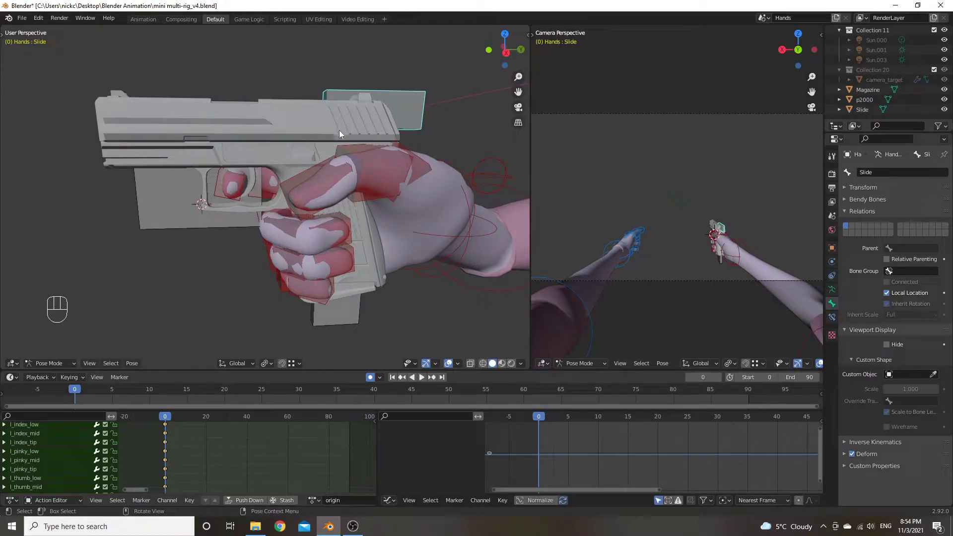
pyautogui.moveTo(366, 120); pyautogui.dragTo(356, 128)
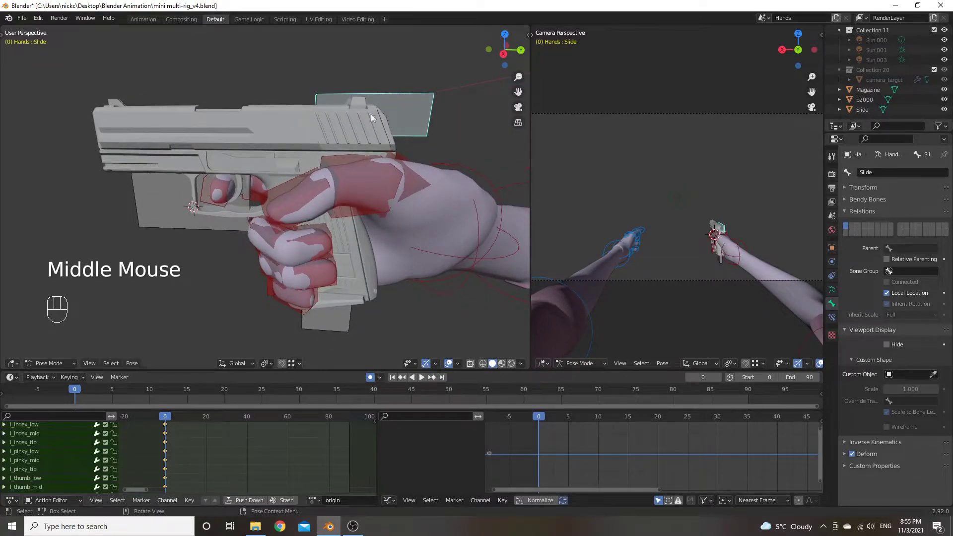
pyautogui.click(296, 122)
# Add the Hands rig to the selection, pick its Slide bone and bring up Set Parent
pyautogui.moveTo(322, 122); pyautogui.dragTo(313, 124)
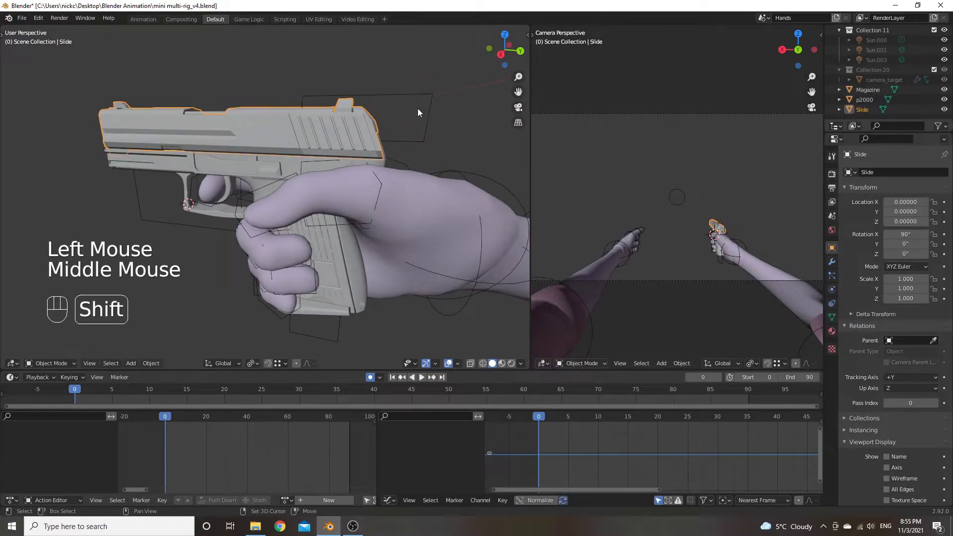
pyautogui.click(424, 109)
pyautogui.click(430, 109)
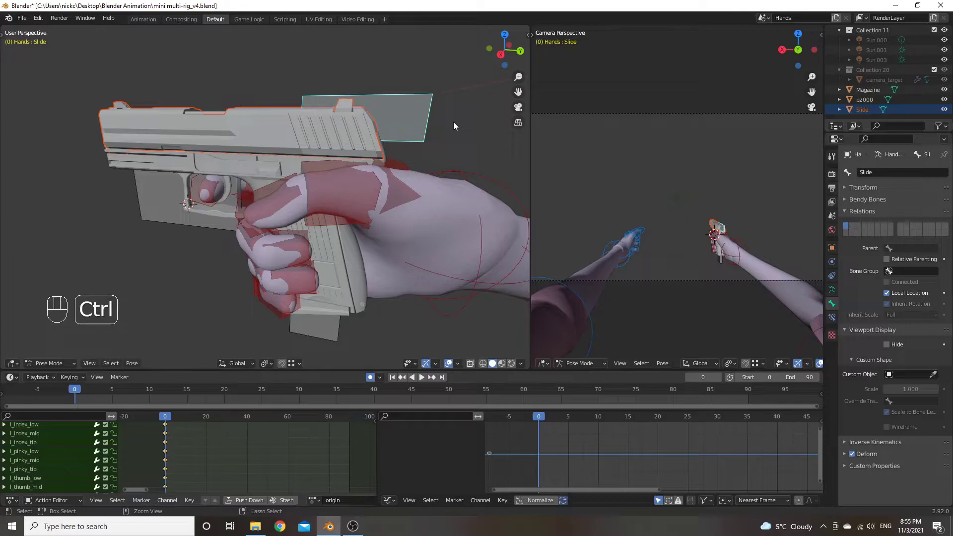
pyautogui.press('ctrl+p')
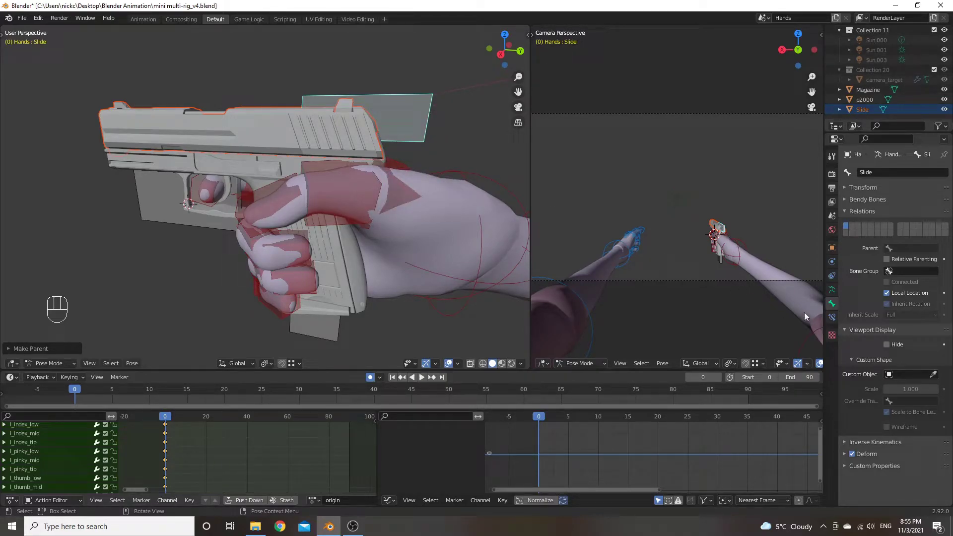
pyautogui.click(835, 320)
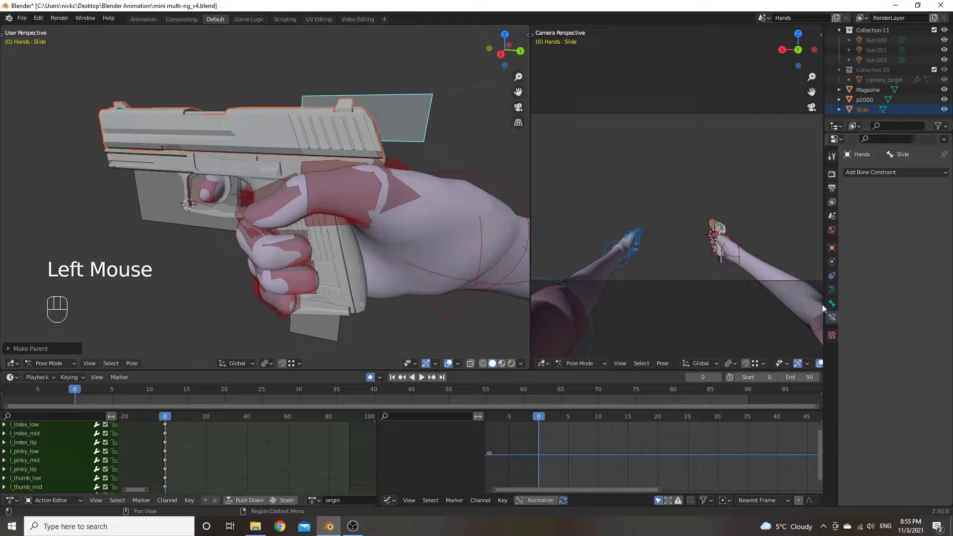
pyautogui.click(832, 305)
pyautogui.click(397, 103)
pyautogui.moveTo(398, 122); pyautogui.dragTo(413, 127)
pyautogui.moveTo(439, 131); pyautogui.dragTo(419, 116)
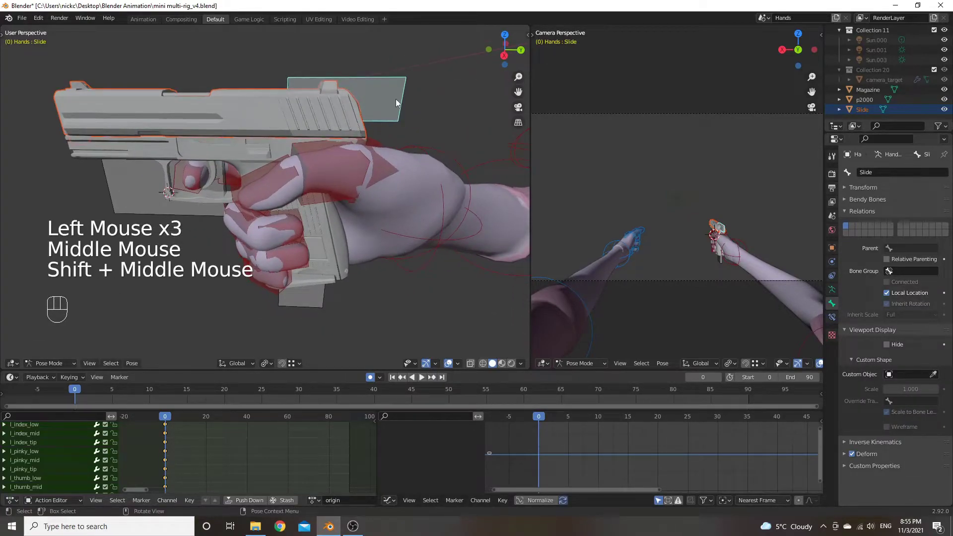
pyautogui.middleClick(385, 104)
pyautogui.click(367, 102)
pyautogui.click(383, 96)
pyautogui.click(417, 132)
pyautogui.click(375, 102)
pyautogui.press('g')
pyautogui.rightClick(374, 88)
pyautogui.moveTo(312, 151); pyautogui.dragTo(313, 162)
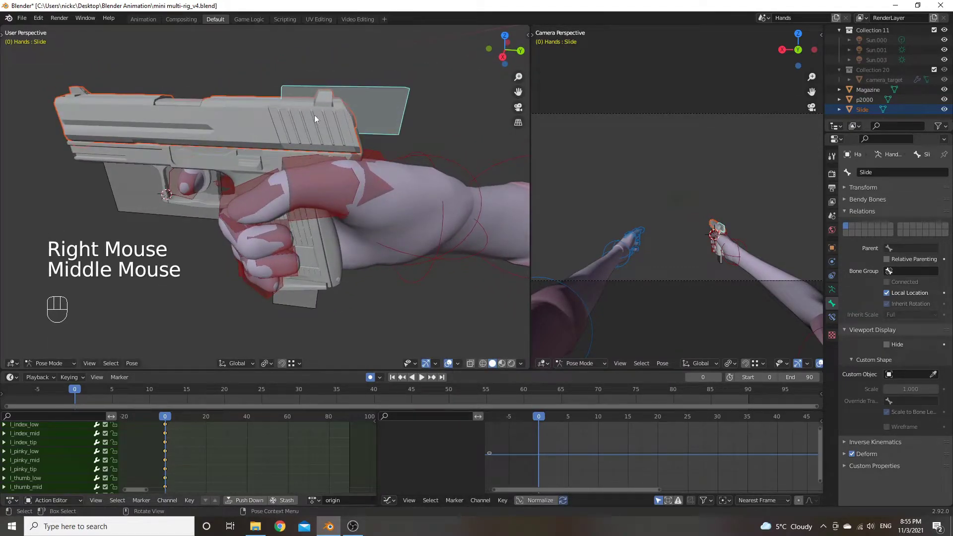
pyautogui.click(444, 140)
pyautogui.click(393, 112)
pyautogui.click(435, 111)
pyautogui.click(385, 106)
pyautogui.press('g')
pyautogui.rightClick(396, 99)
pyautogui.click(405, 118)
pyautogui.press('g')
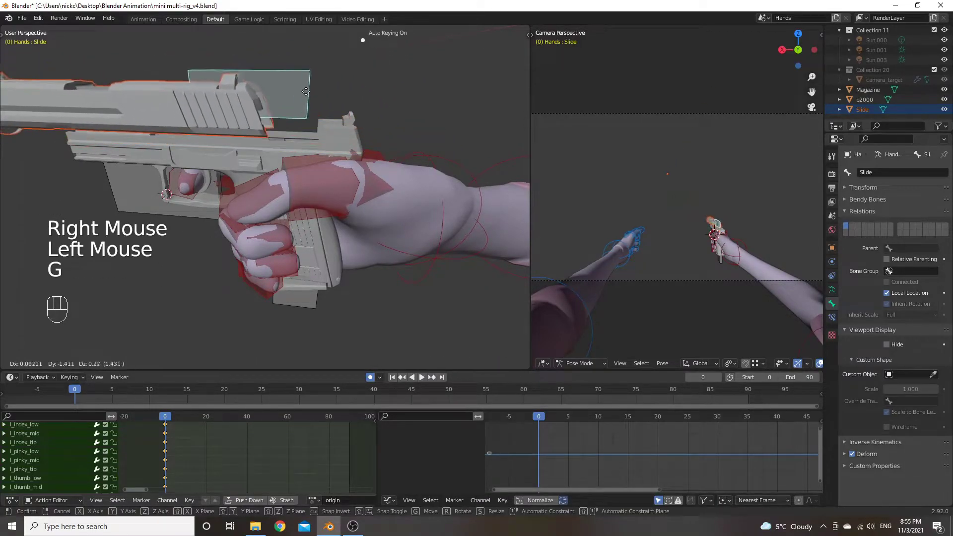
pyautogui.rightClick(399, 93)
pyautogui.moveTo(318, 146); pyautogui.dragTo(325, 133)
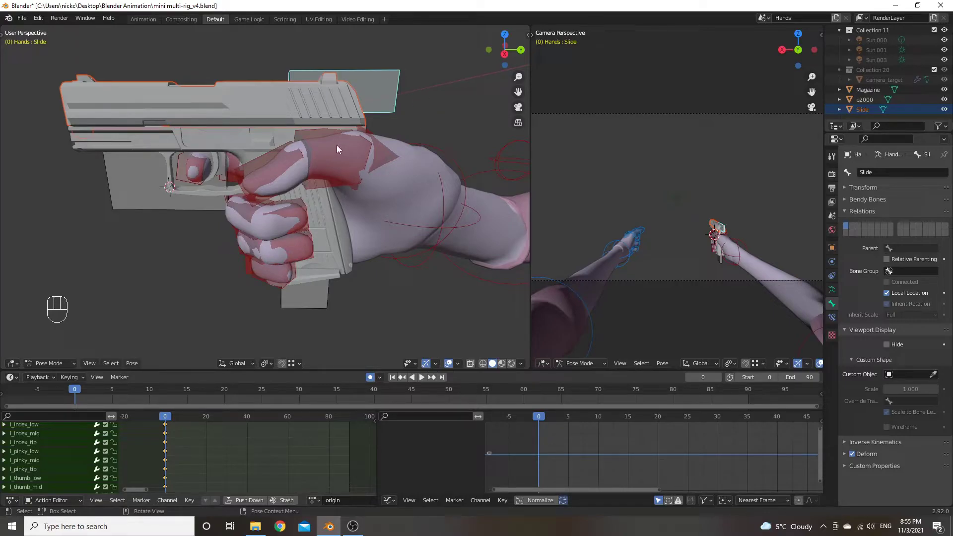
pyautogui.moveTo(350, 223); pyautogui.dragTo(344, 179)
pyautogui.click(305, 231)
pyautogui.click(286, 228)
# Pick the magazine bone in the rig and open the Set Parent options
pyautogui.click(273, 240)
pyautogui.doubleClick(277, 244)
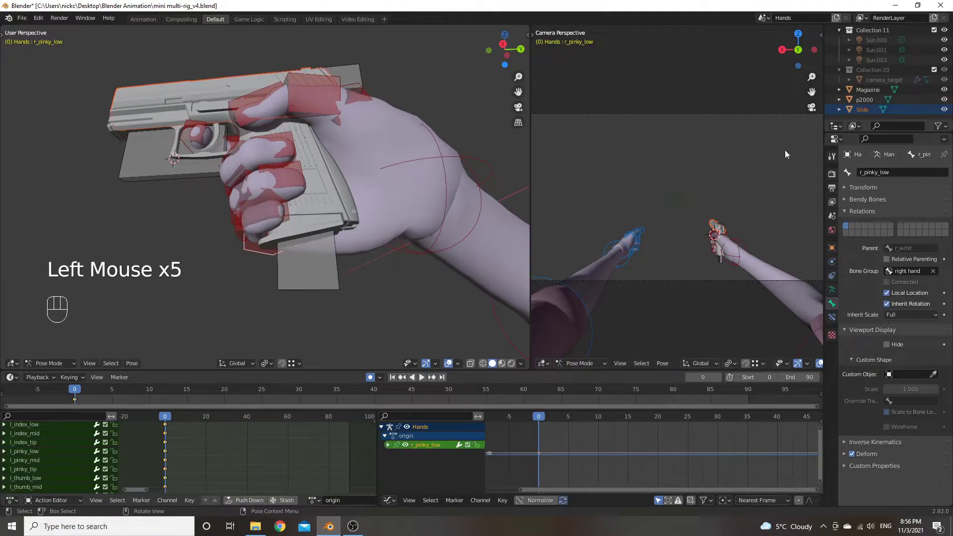
pyautogui.click(856, 96)
pyautogui.moveTo(319, 253); pyautogui.dragTo(329, 267)
pyautogui.click(331, 294)
pyautogui.click(314, 302)
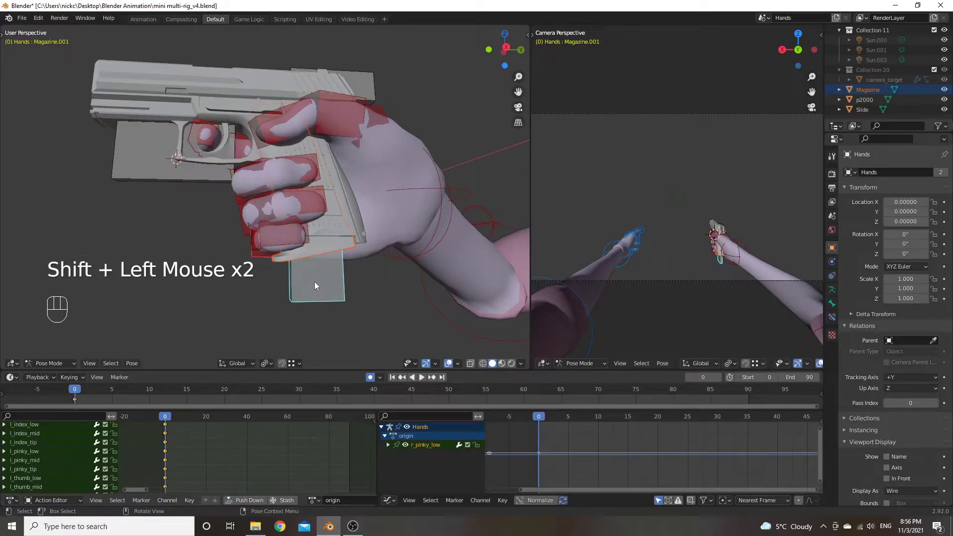
pyautogui.press('ctrl+p')
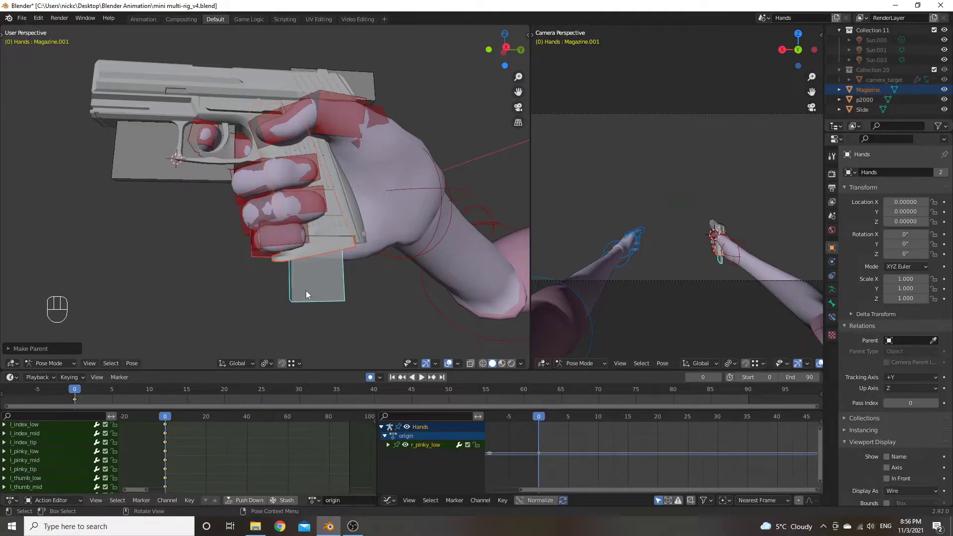
pyautogui.click(318, 294)
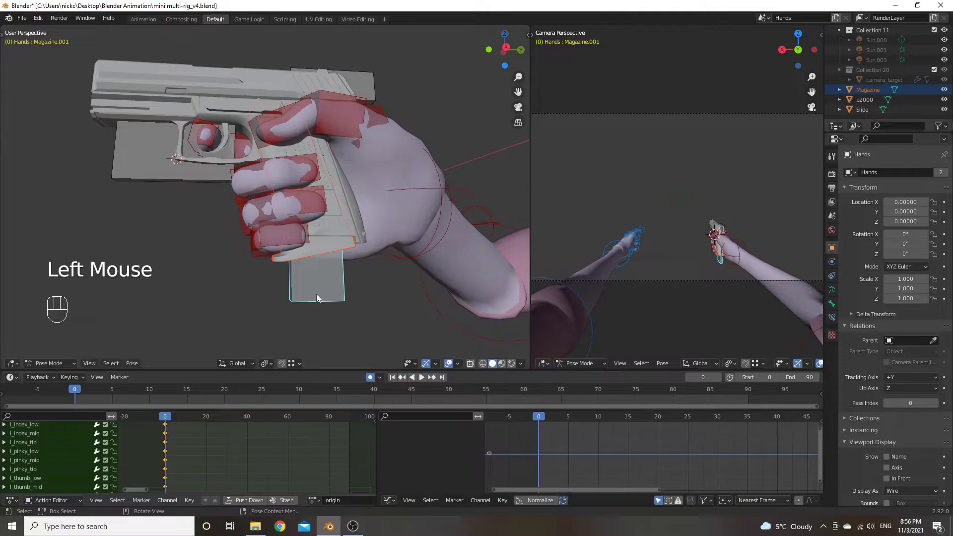
# Test-move the magazine bone, cancel it and switch to the p2000 object
pyautogui.press('g')
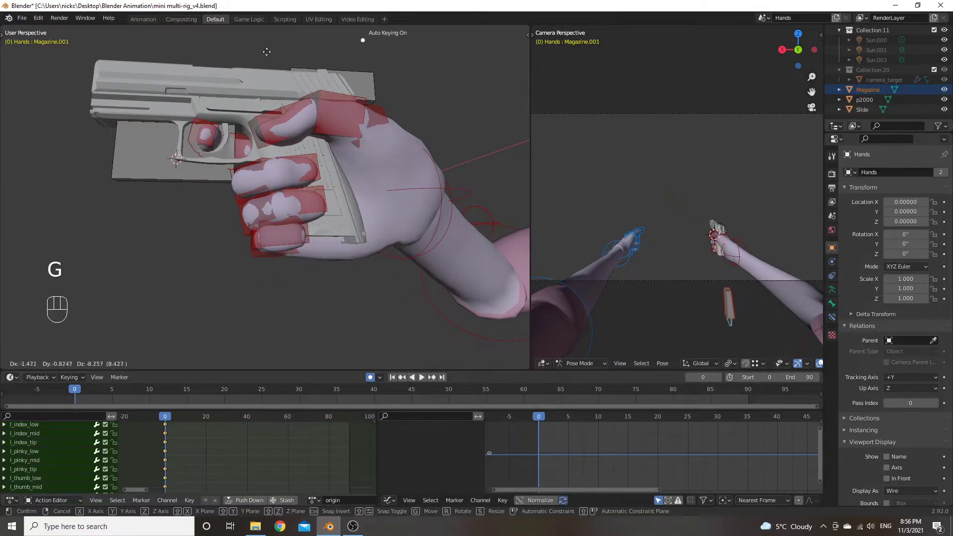
pyautogui.click(355, 70)
pyautogui.rightClick(355, 70)
pyautogui.moveTo(225, 126); pyautogui.dragTo(232, 141)
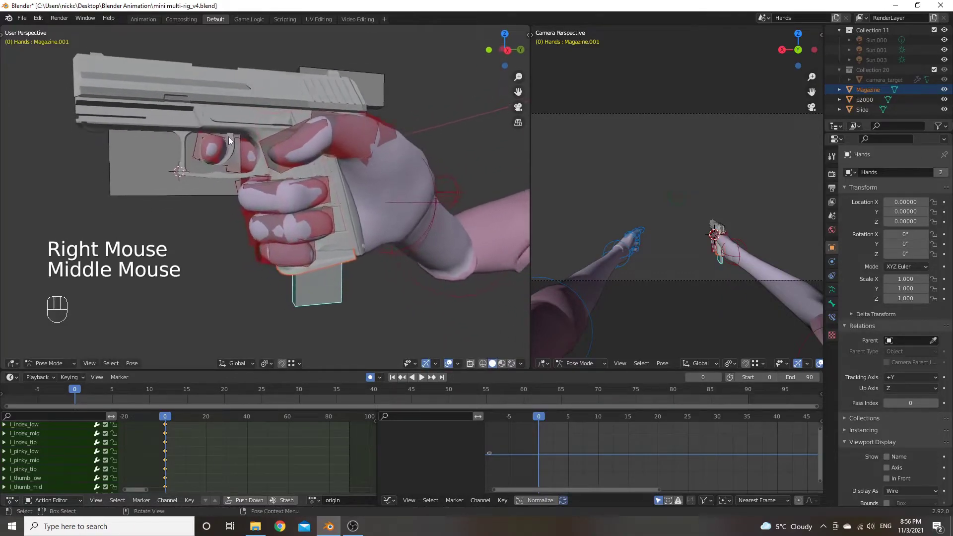
pyautogui.middleClick(169, 195)
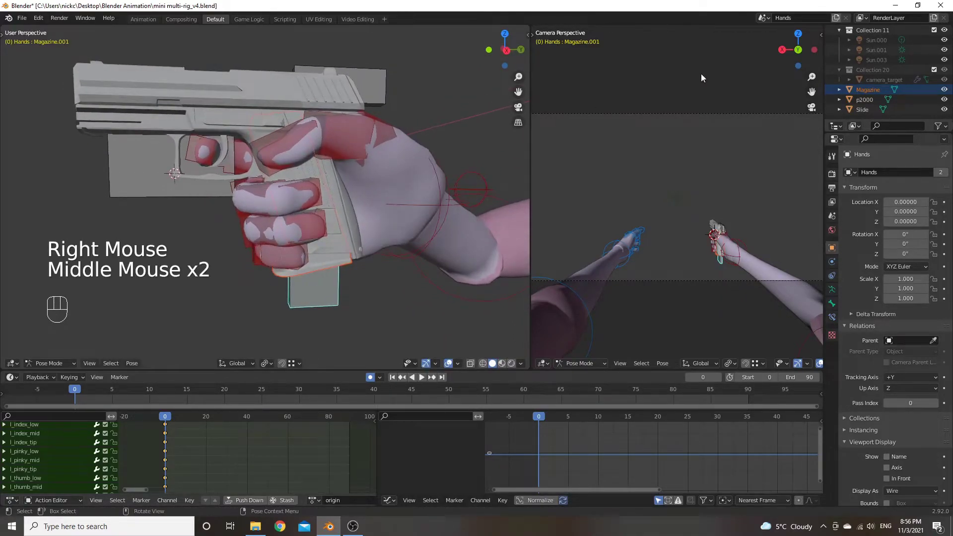
pyautogui.click(855, 104)
# Return to posing the Hands rig and open Set Parent for the Main bone
pyautogui.moveTo(180, 186); pyautogui.dragTo(188, 192)
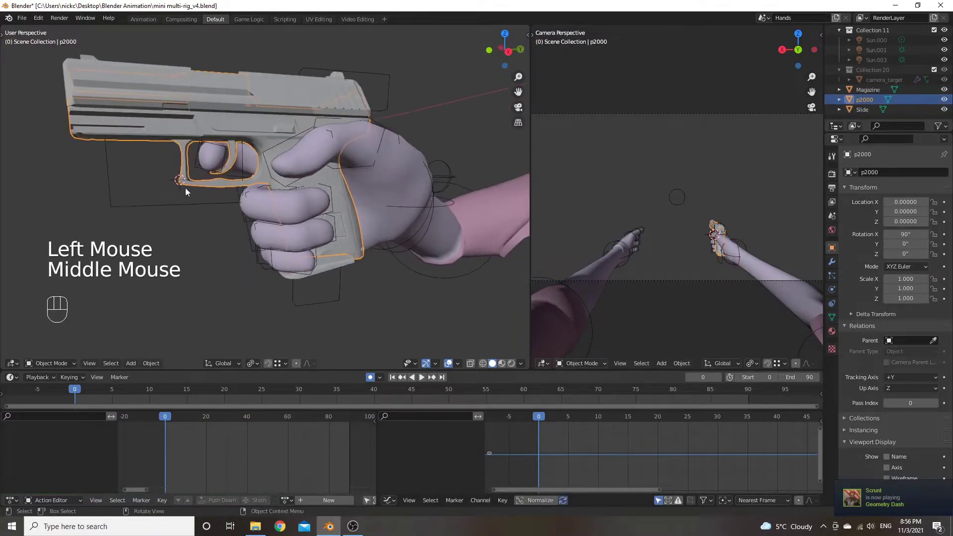
pyautogui.click(117, 208)
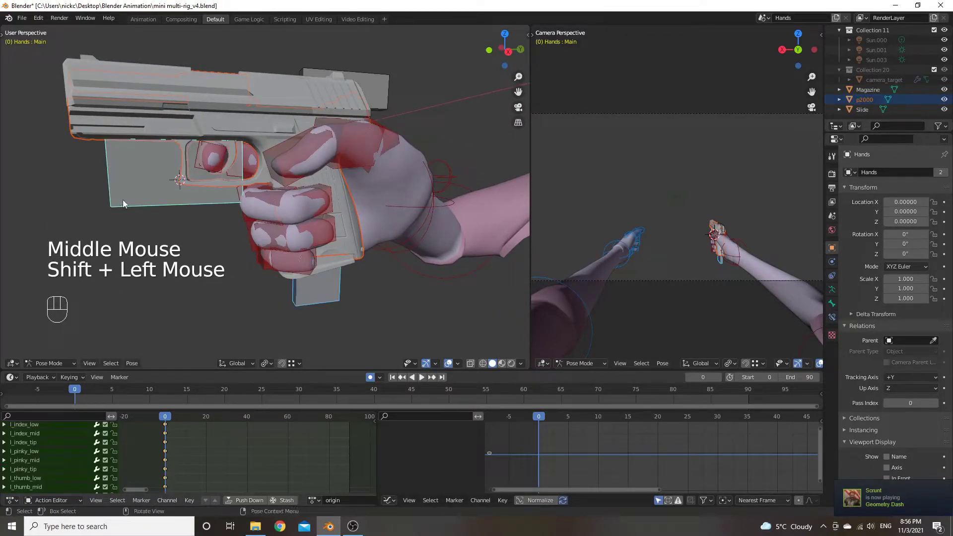
pyautogui.press('ctrl+p')
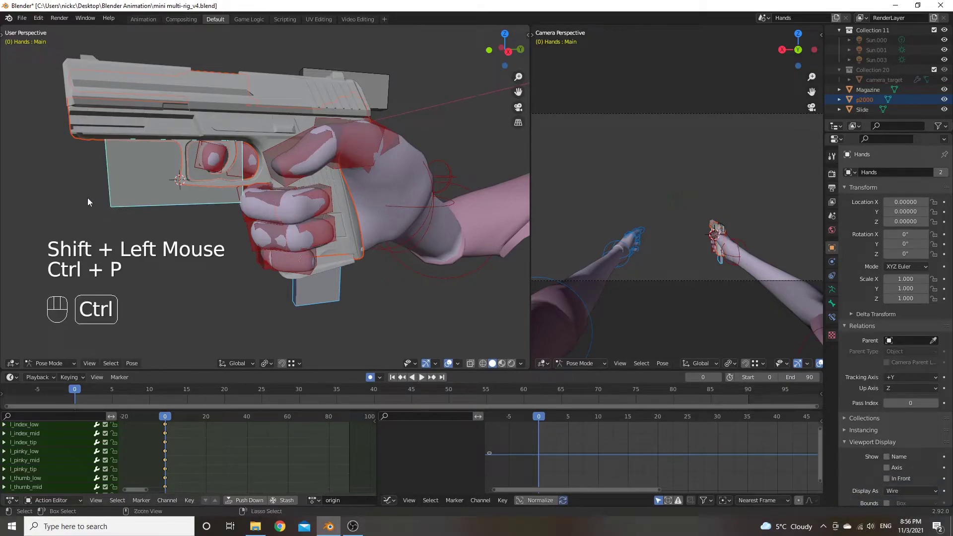
pyautogui.press('ctrl+p')
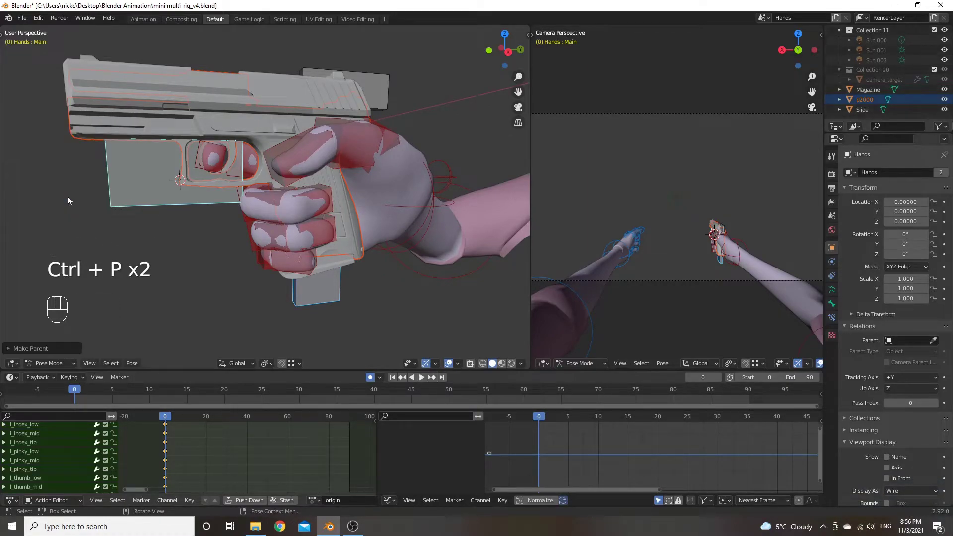
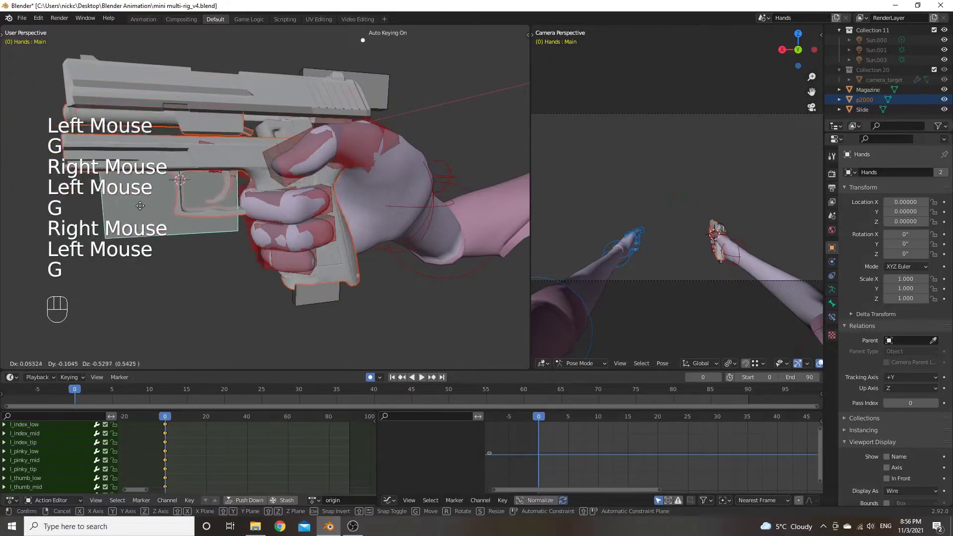
pyautogui.click(131, 210)
pyautogui.rightClick(131, 211)
# Orbit around the pistol and start a test move of the Main bone
pyautogui.moveTo(228, 226); pyautogui.dragTo(222, 226)
pyautogui.scroll(-3)
pyautogui.moveTo(234, 221); pyautogui.dragTo(236, 217)
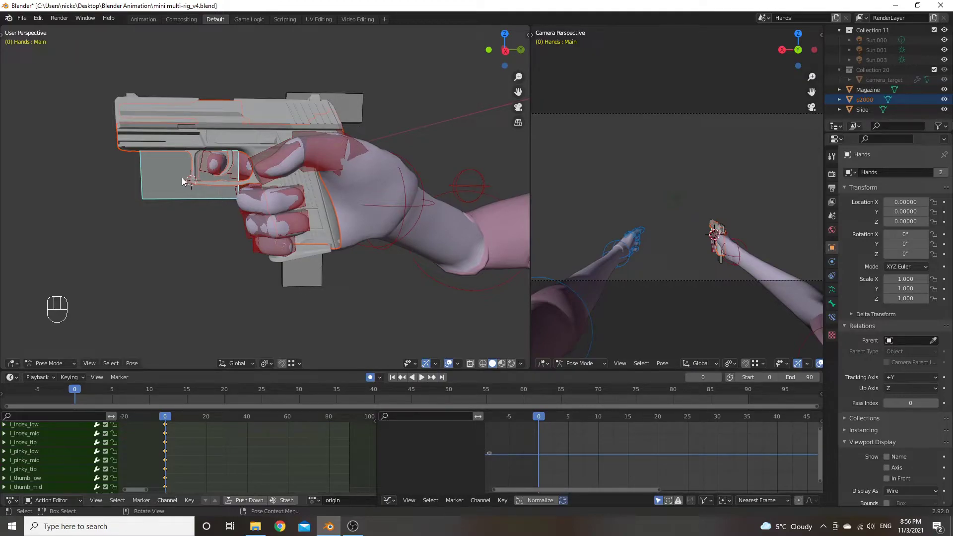
pyautogui.press('g')
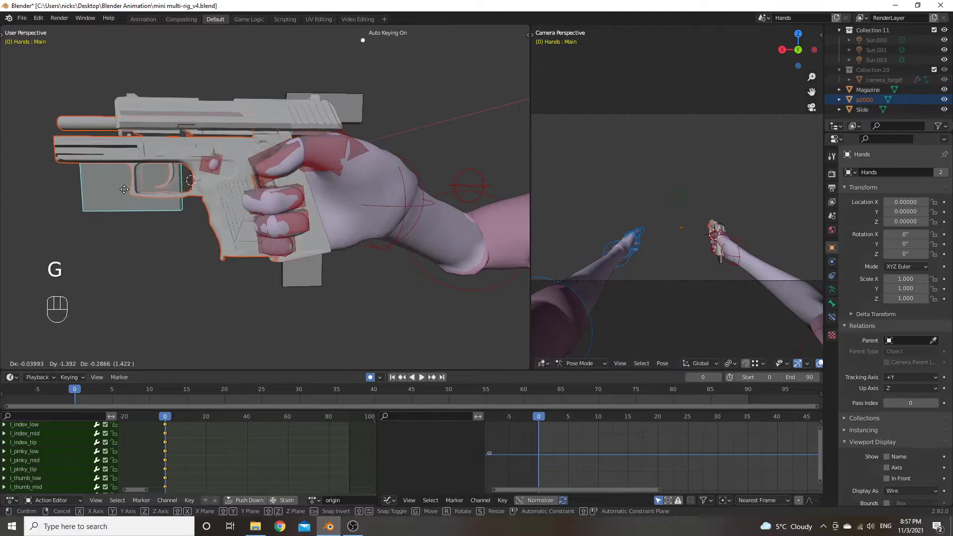
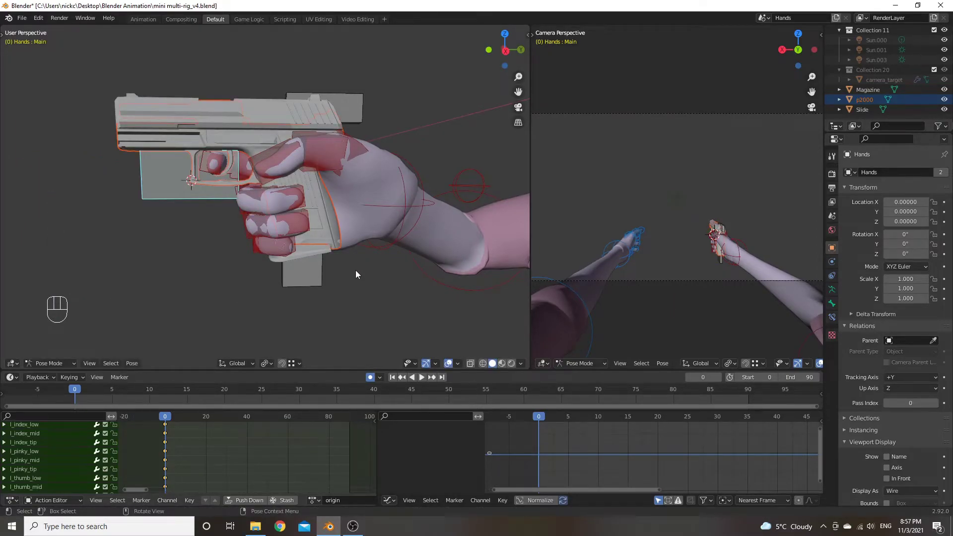
# Pick the Slide bone and show its Bone Constraint settings
pyautogui.click(356, 106)
pyautogui.click(389, 99)
pyautogui.click(404, 90)
pyautogui.click(417, 90)
pyautogui.click(360, 113)
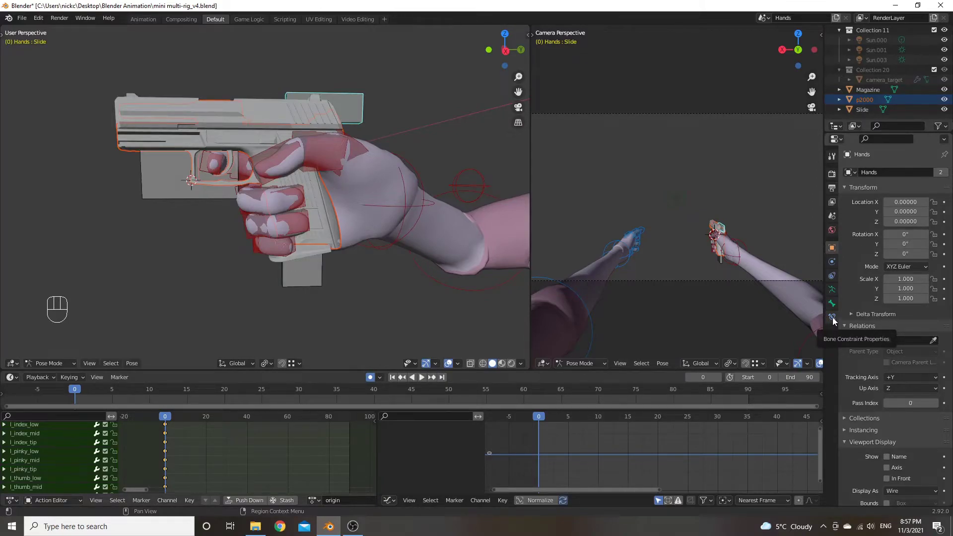
pyautogui.click(836, 321)
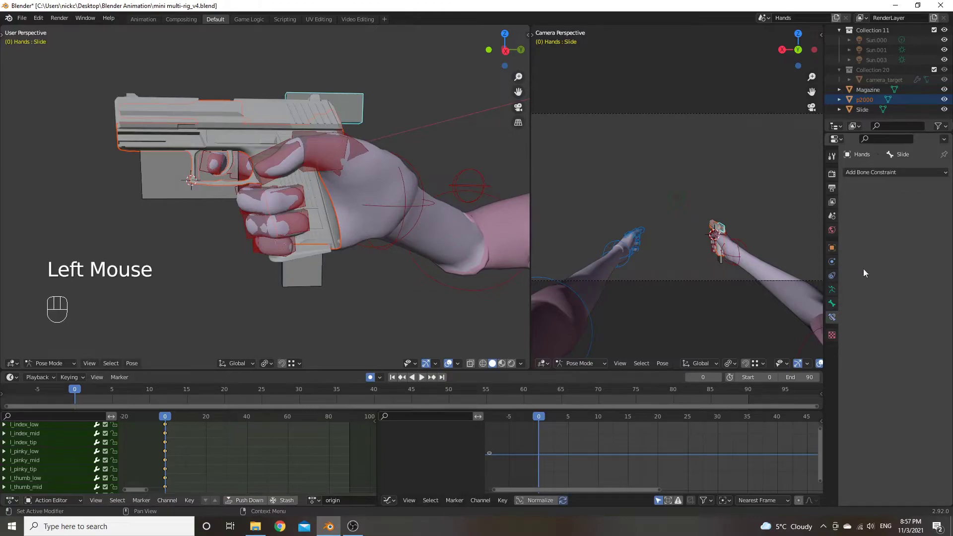
# Add a Child Of constraint targeting the Hands rig's Main bone
pyautogui.moveTo(899, 178); pyautogui.dragTo(904, 225)
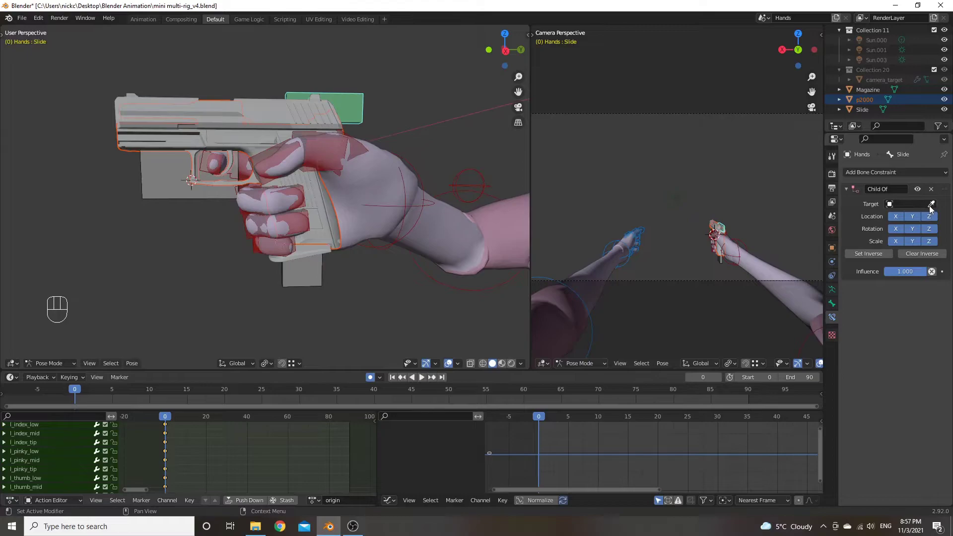
pyautogui.click(933, 209)
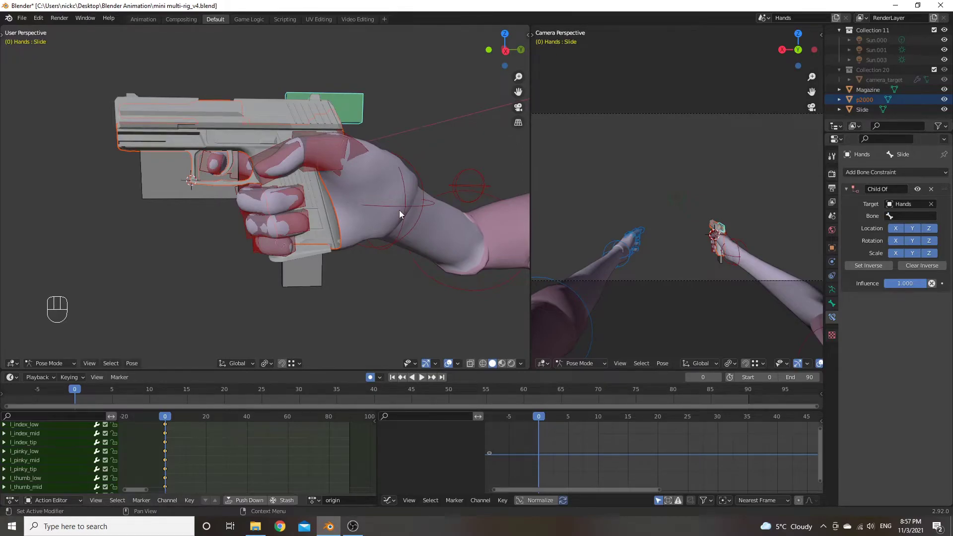
pyautogui.moveTo(914, 221); pyautogui.dragTo(908, 219)
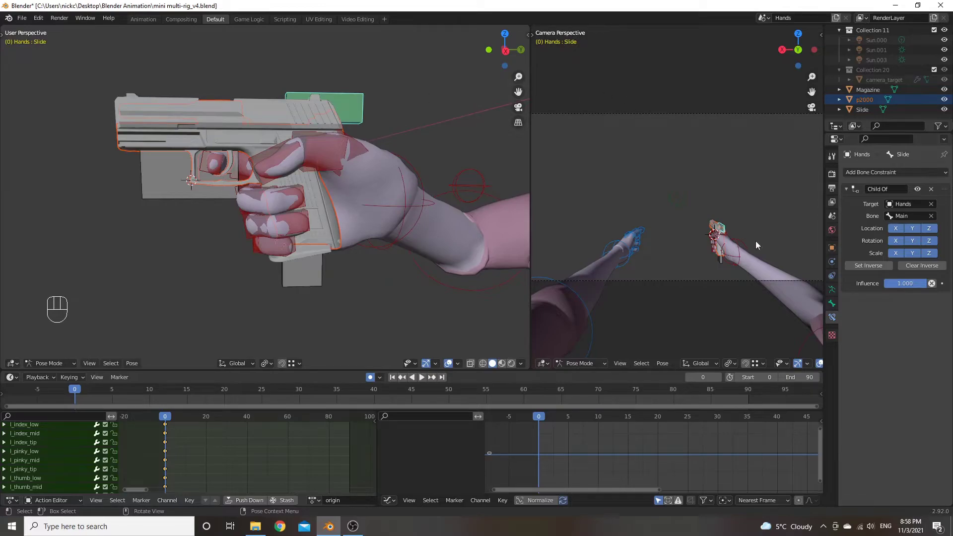
pyautogui.click(882, 269)
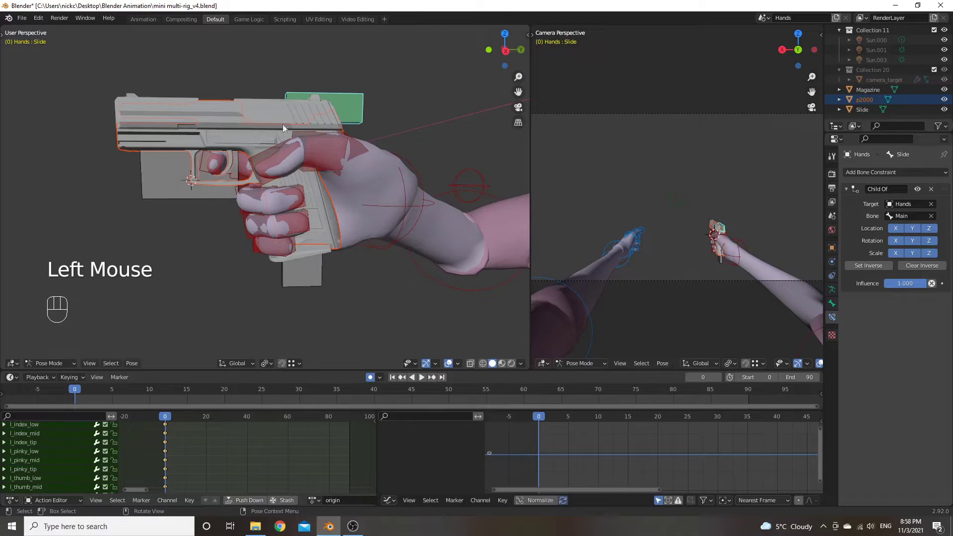
pyautogui.click(161, 186)
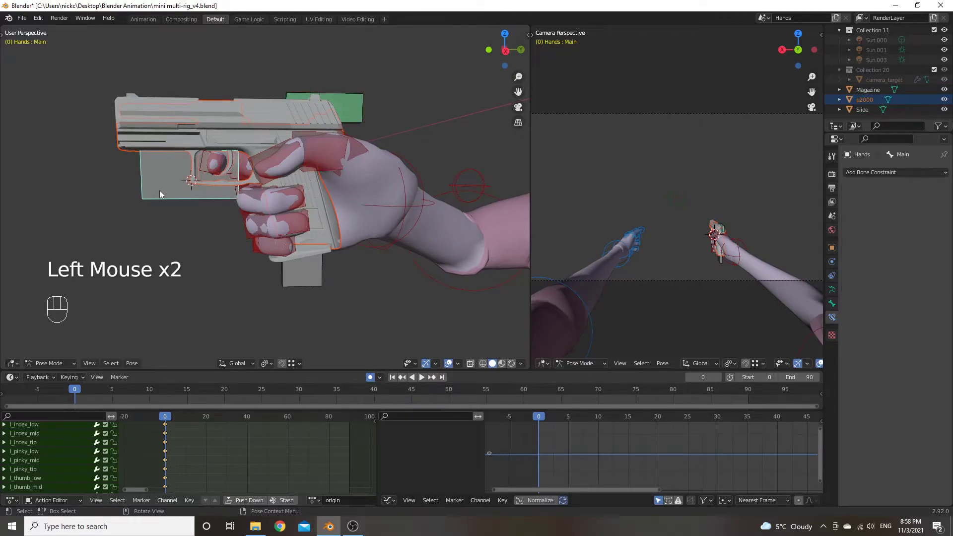
pyautogui.press('g')
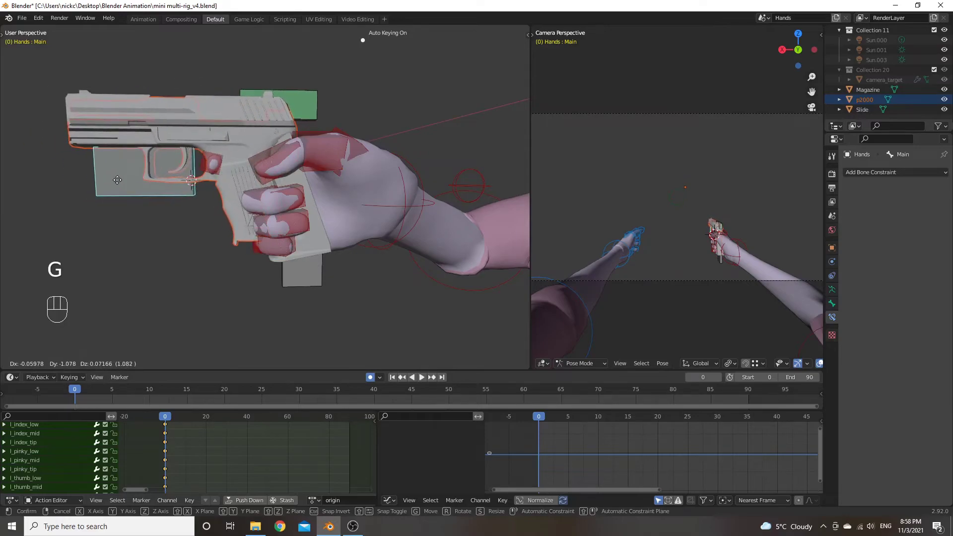
pyautogui.rightClick(122, 183)
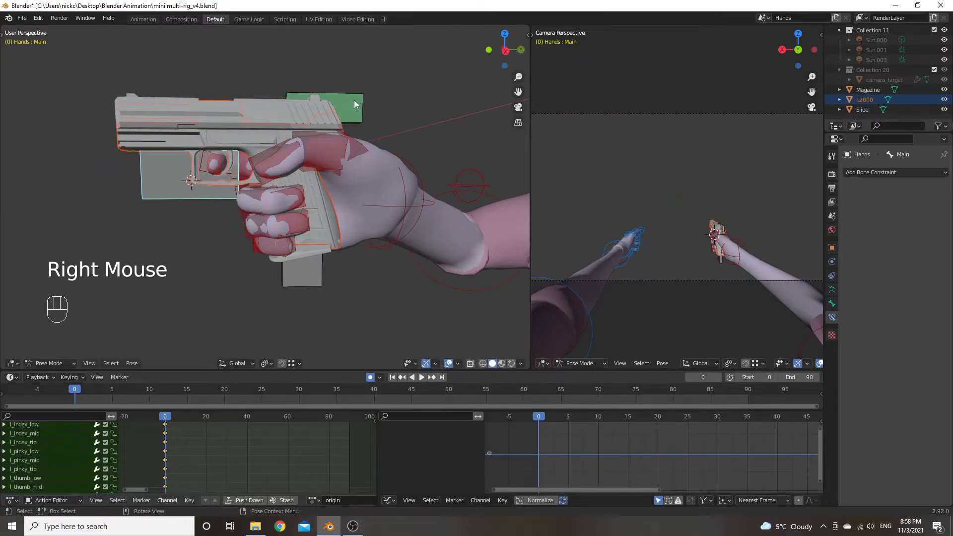
pyautogui.press('g')
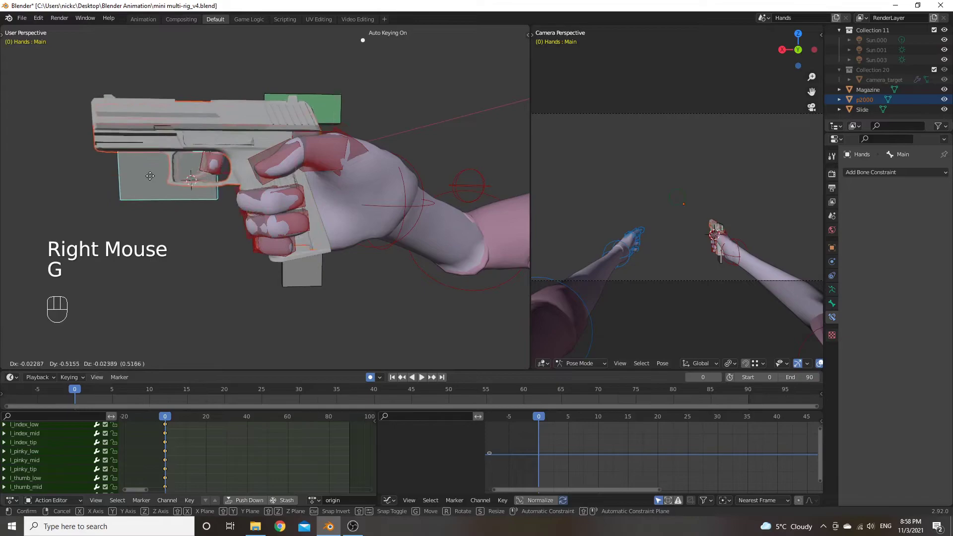
pyautogui.rightClick(153, 170)
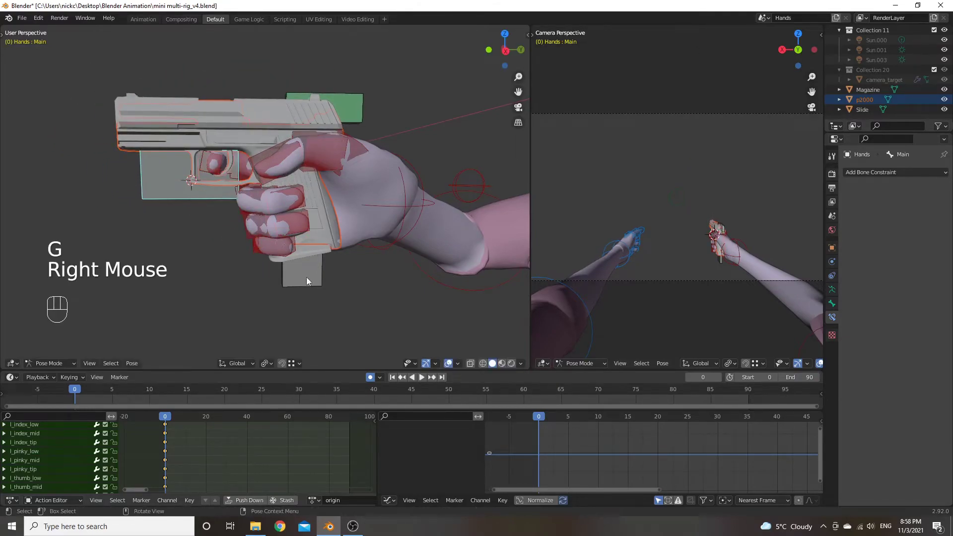
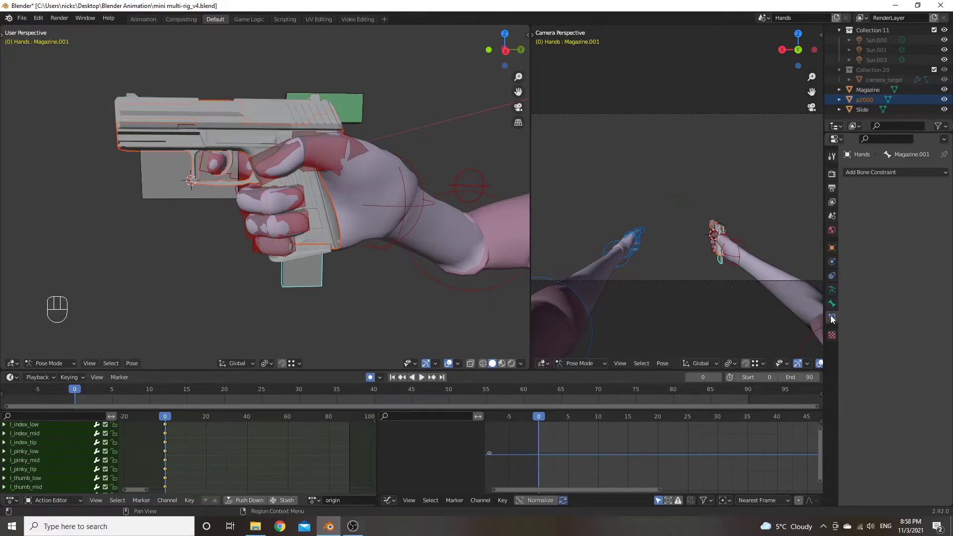
# Give Magazine.001 a Child Of constraint targeting the Hands rig's Main bone, then grab Main to test
pyautogui.moveTo(924, 175); pyautogui.dragTo(916, 221)
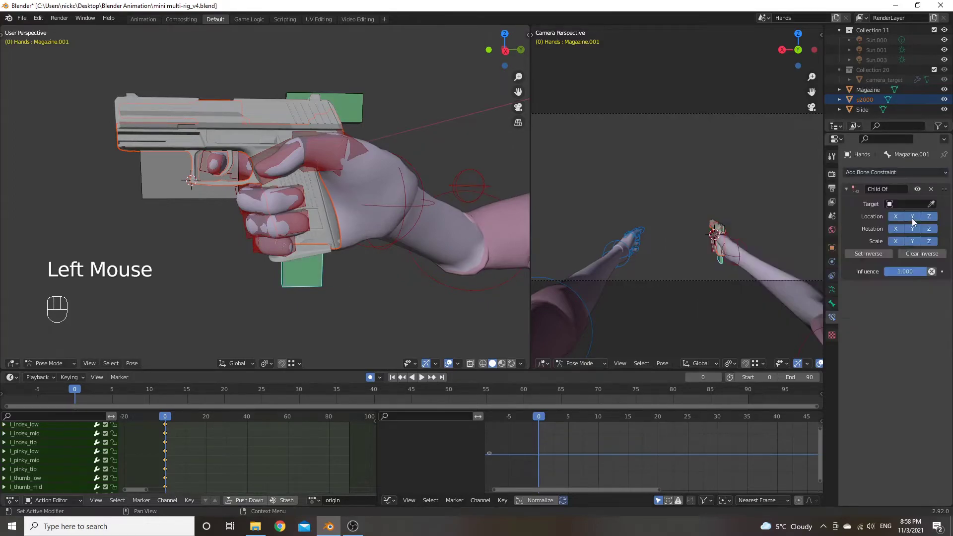
pyautogui.click(932, 206)
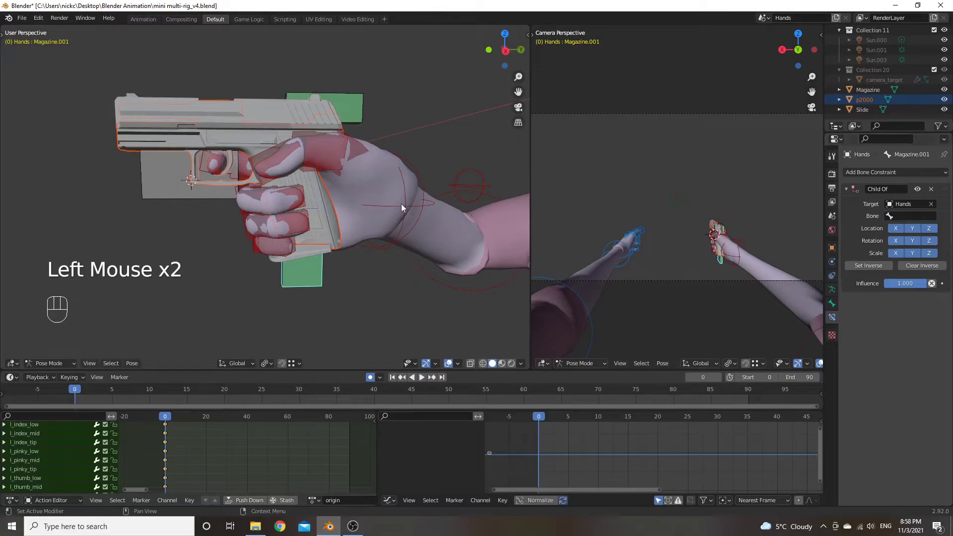
pyautogui.moveTo(900, 217); pyautogui.dragTo(894, 219)
pyautogui.press('BackSpace')
pyautogui.press('BackSpace')
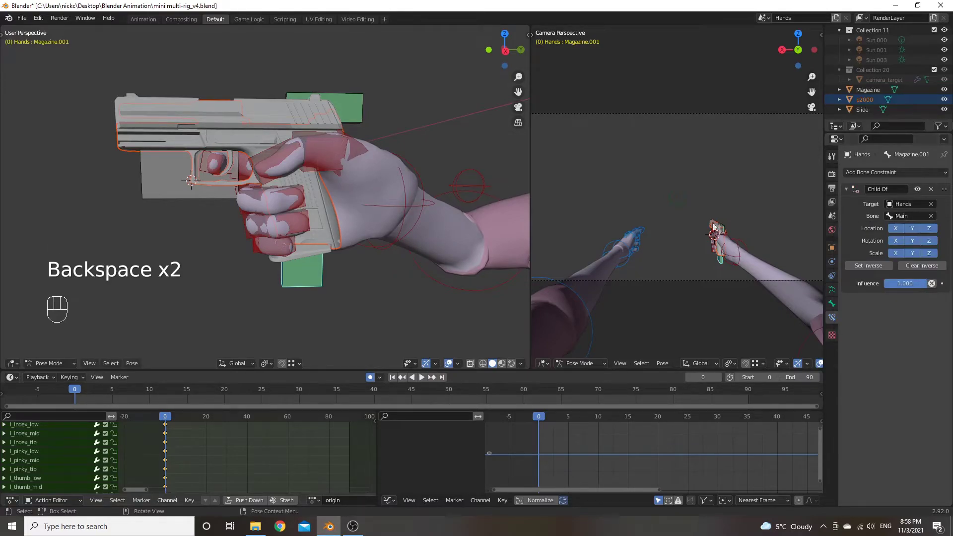
pyautogui.click(173, 191)
pyautogui.press('g')
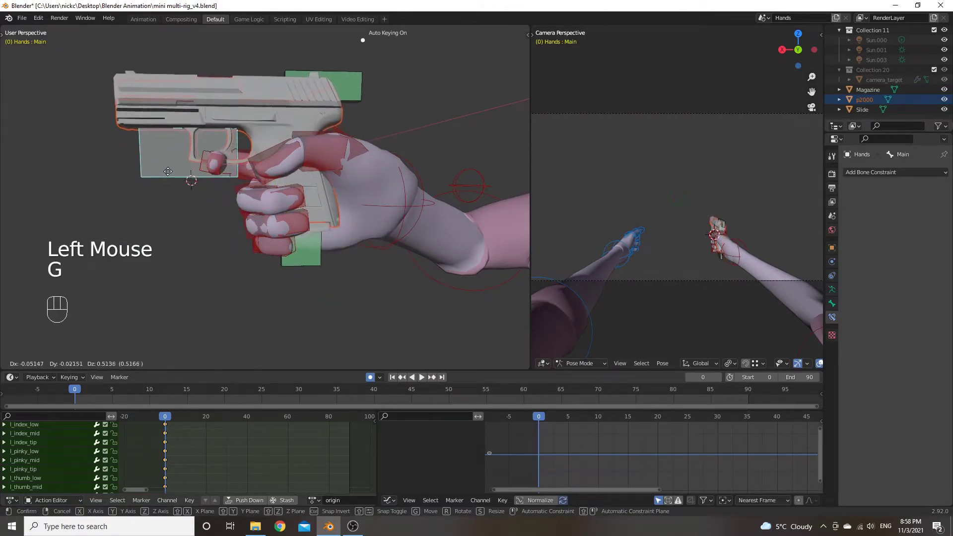
pyautogui.click(173, 187)
pyautogui.rightClick(173, 188)
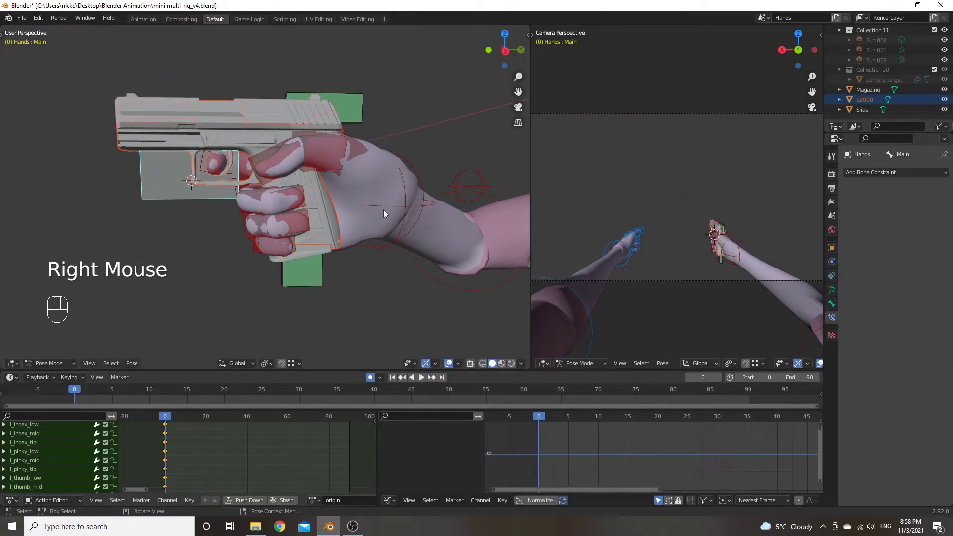
pyautogui.press('g')
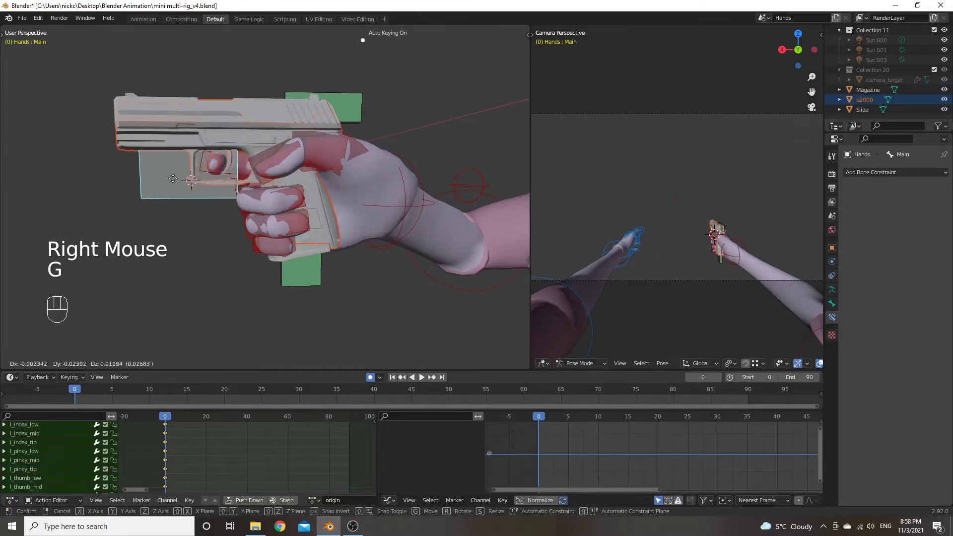
pyautogui.click(211, 181)
pyautogui.rightClick(210, 182)
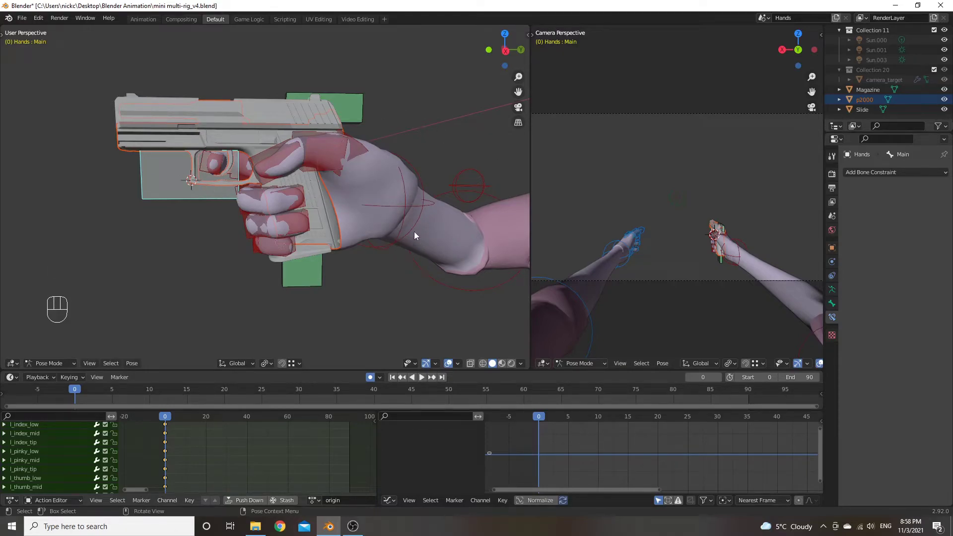
# Give r_IK a Child Of constraint with its target picked by eyedropper, then test by moving Main
pyautogui.click(402, 208)
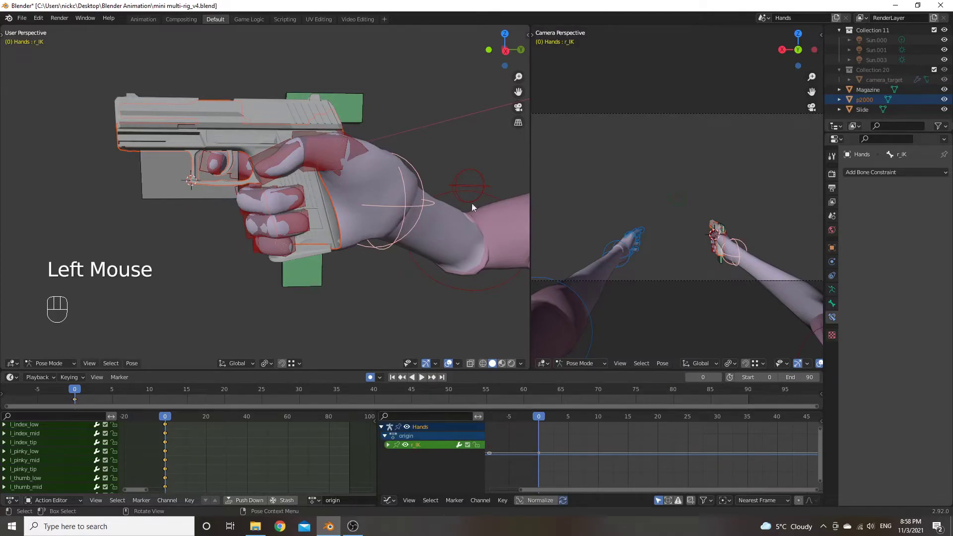
pyautogui.moveTo(916, 178); pyautogui.dragTo(915, 224)
pyautogui.click(939, 207)
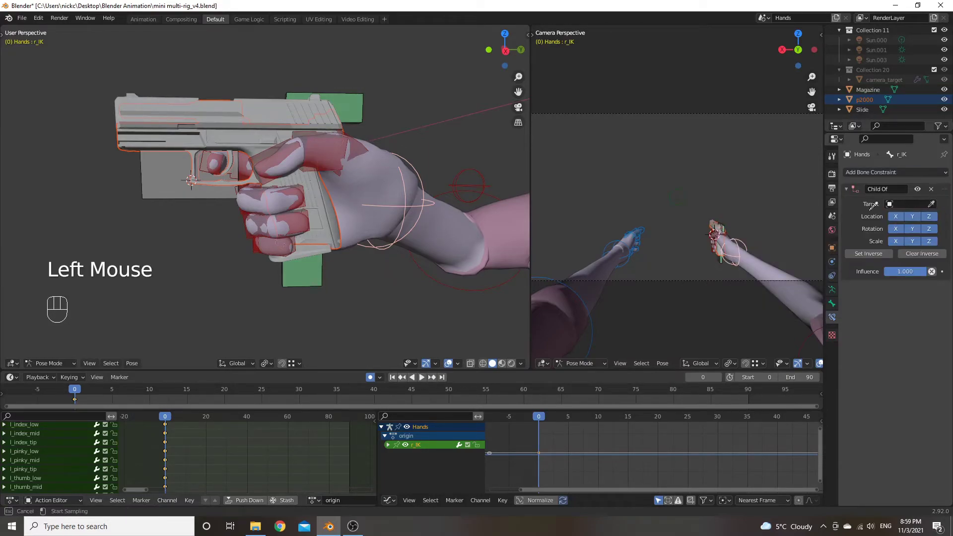
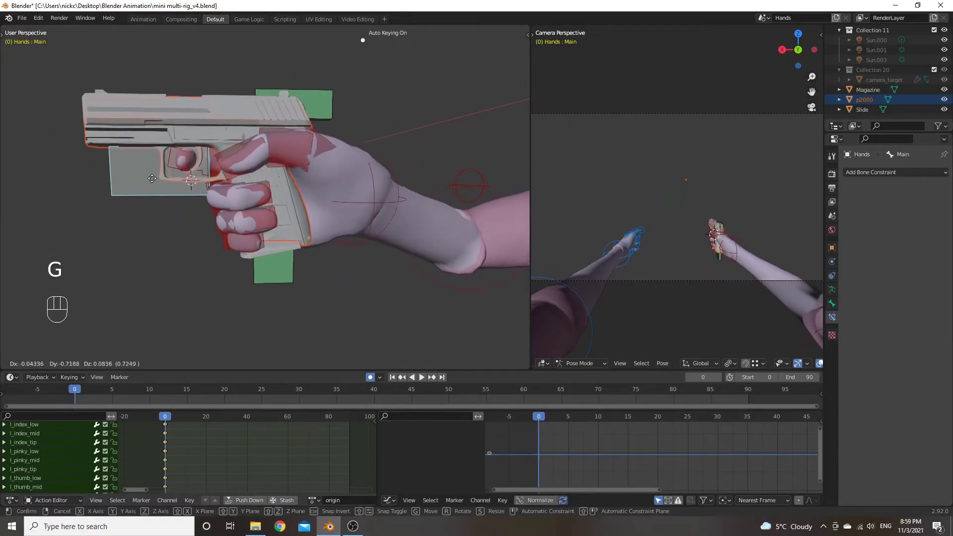
pyautogui.click(181, 180)
# Cancel the test move, orbit to the left hand and select the l_IK bone
pyautogui.rightClick(181, 180)
pyautogui.scroll(-3)
pyautogui.moveTo(382, 213); pyautogui.dragTo(321, 215)
pyautogui.scroll(-3)
pyautogui.moveTo(287, 212); pyautogui.dragTo(331, 212)
pyautogui.click(385, 246)
pyautogui.moveTo(369, 197); pyautogui.dragTo(391, 212)
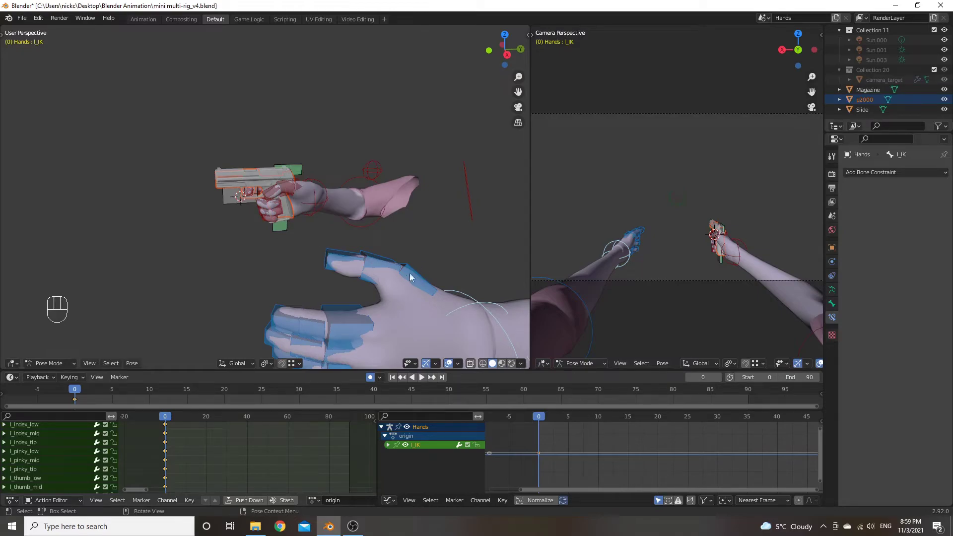
pyautogui.moveTo(405, 258); pyautogui.dragTo(382, 239)
pyautogui.moveTo(280, 200); pyautogui.dragTo(311, 216)
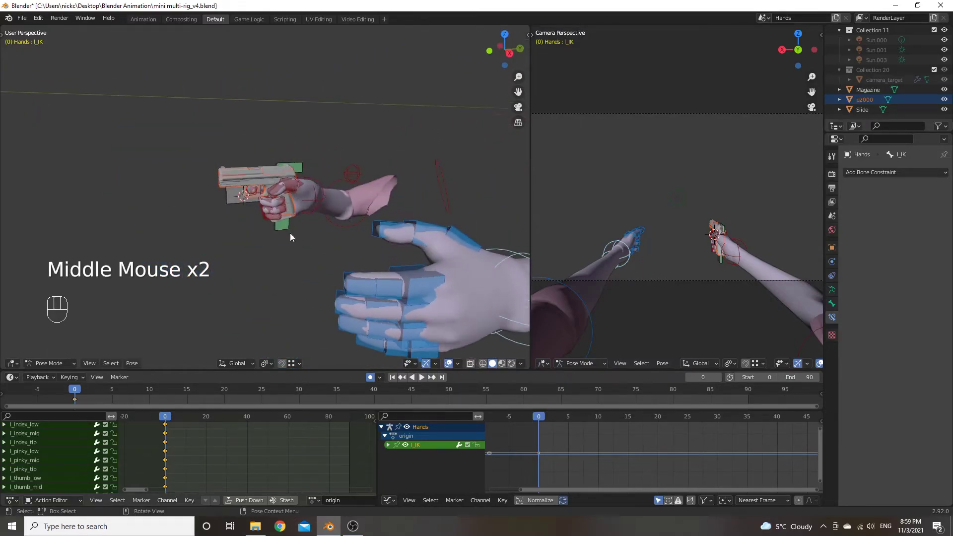
pyautogui.moveTo(386, 228); pyautogui.dragTo(351, 228)
pyautogui.moveTo(352, 281); pyautogui.dragTo(346, 258)
pyautogui.scroll(-3)
pyautogui.moveTo(341, 258); pyautogui.dragTo(332, 269)
pyautogui.click(202, 223)
pyautogui.moveTo(219, 229); pyautogui.dragTo(232, 231)
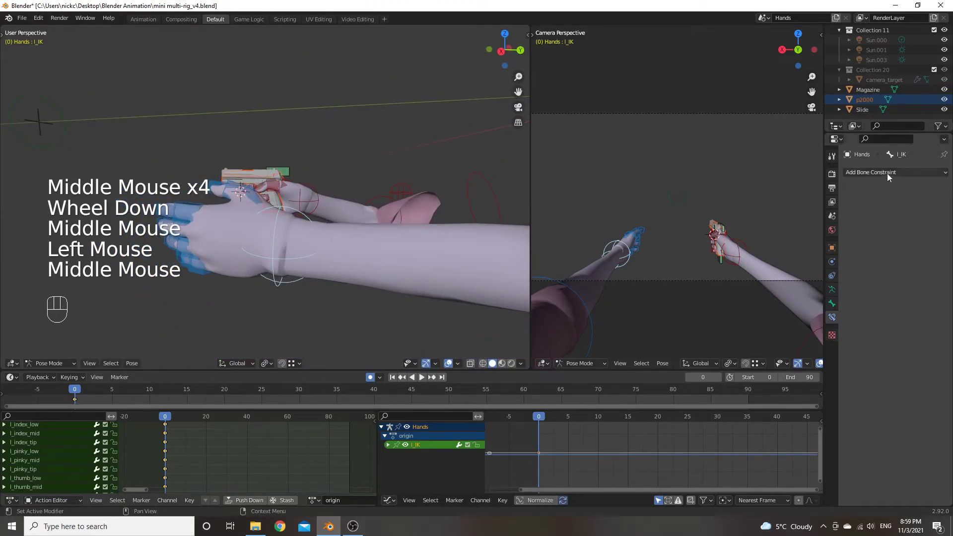
# Give l_IK a Child Of constraint targeting the Hands rig's Magazine.001 bone
pyautogui.moveTo(894, 171); pyautogui.dragTo(911, 226)
pyautogui.click(935, 206)
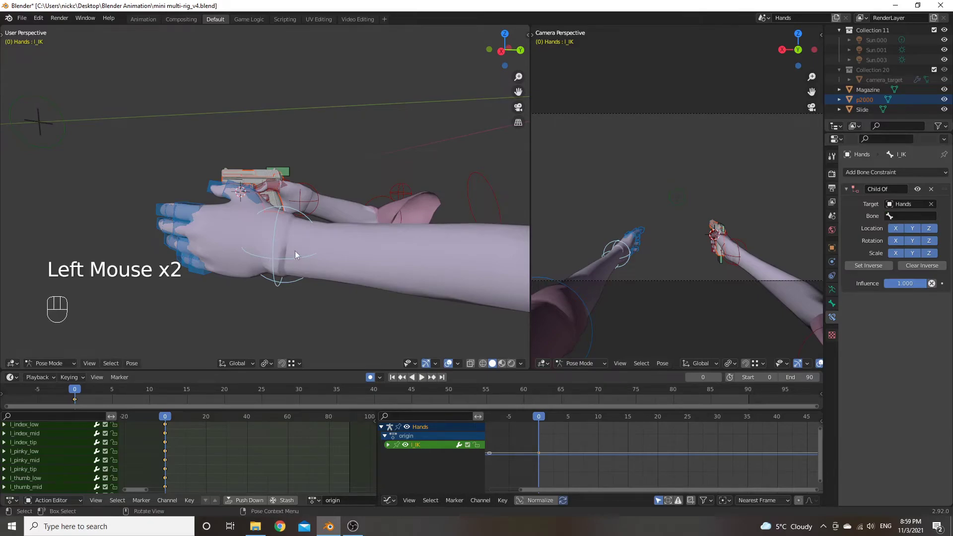
pyautogui.moveTo(907, 218); pyautogui.dragTo(874, 210)
pyautogui.moveTo(378, 231); pyautogui.dragTo(416, 239)
pyautogui.click(281, 224)
pyautogui.press('g')
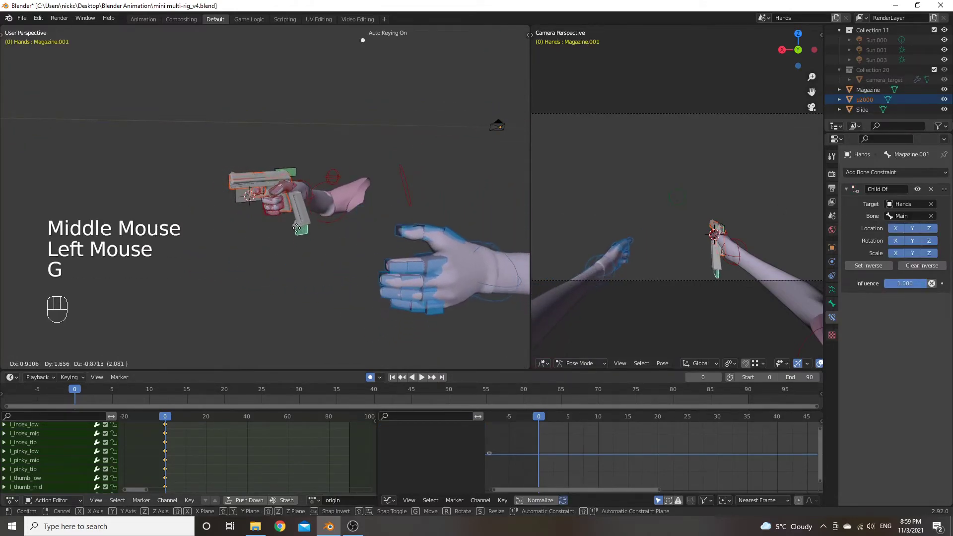
pyautogui.rightClick(282, 238)
pyautogui.scroll(3)
pyautogui.moveTo(305, 239); pyautogui.dragTo(286, 229)
pyautogui.scroll(3)
pyautogui.middleClick(287, 225)
pyautogui.click(314, 131)
pyautogui.click(317, 146)
pyautogui.press('g')
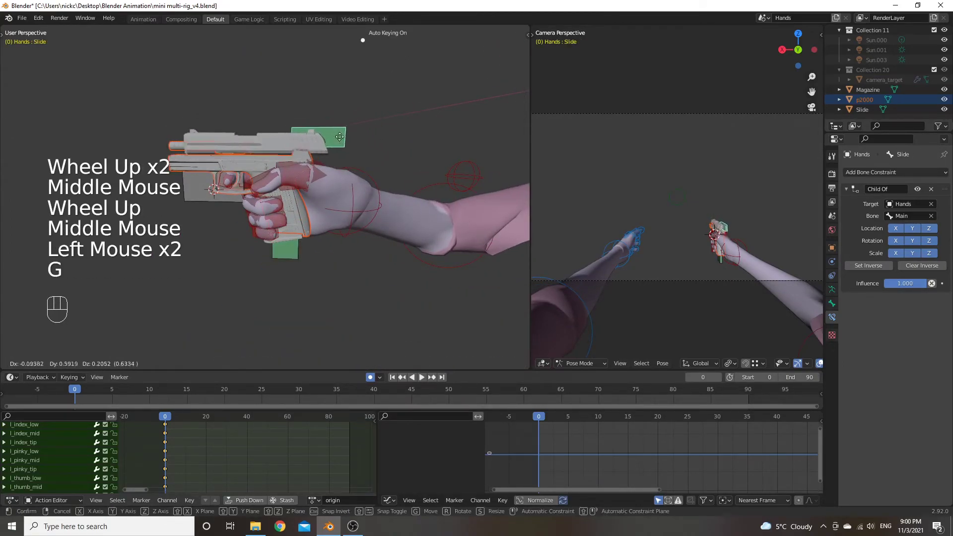
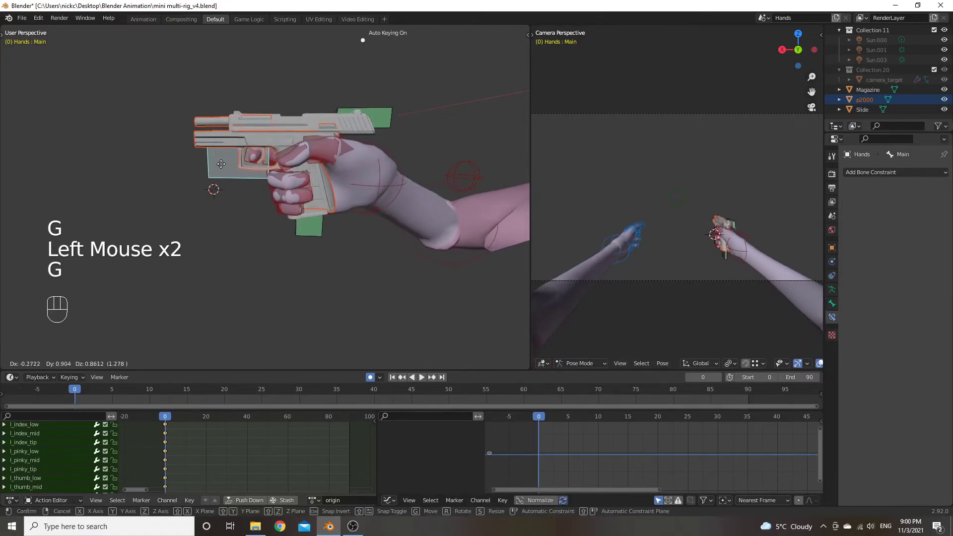
pyautogui.moveTo(232, 196); pyautogui.dragTo(306, 164)
pyautogui.press('ctrl+z')
pyautogui.press('ctrl+z')
pyautogui.click(376, 140)
pyautogui.moveTo(375, 182); pyautogui.dragTo(362, 183)
pyautogui.moveTo(295, 194); pyautogui.dragTo(301, 187)
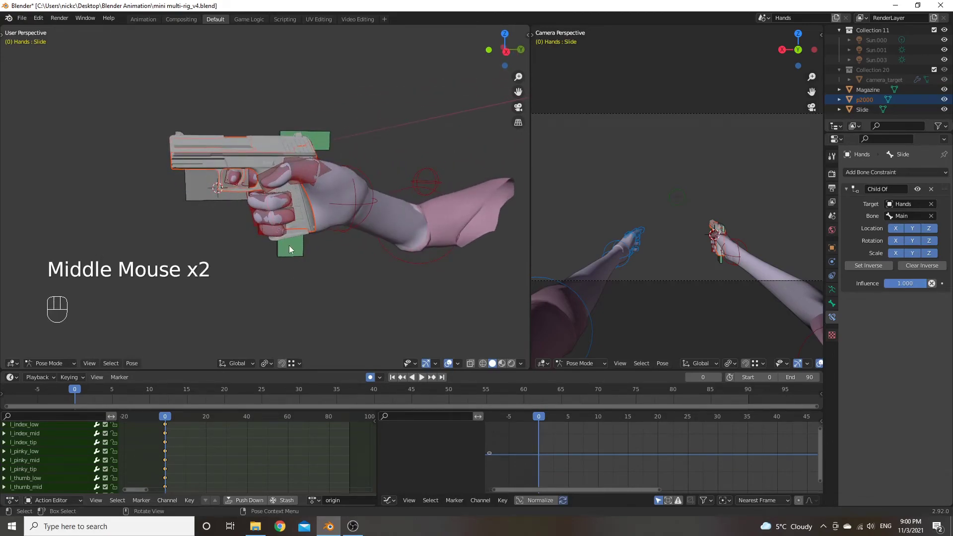
pyautogui.click(291, 254)
pyautogui.press('g')
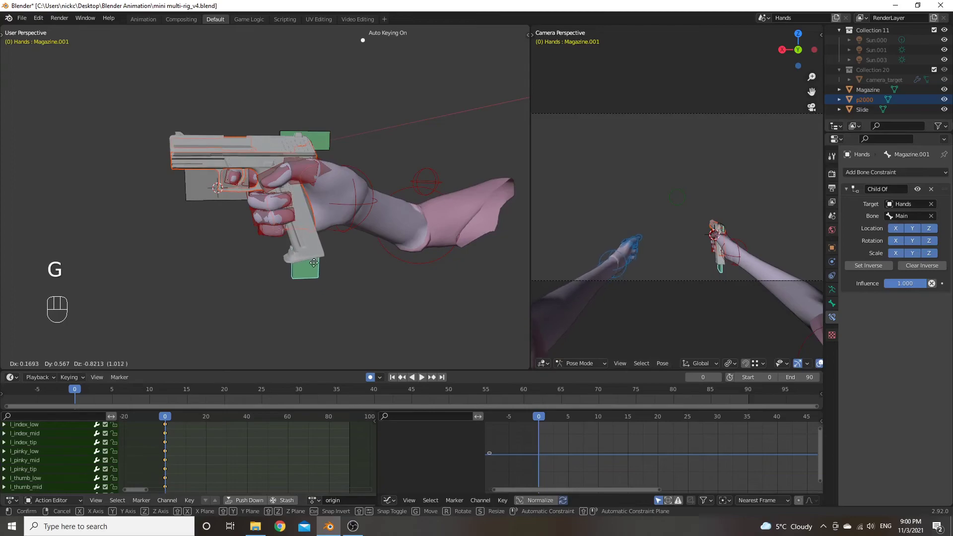
pyautogui.rightClick(317, 270)
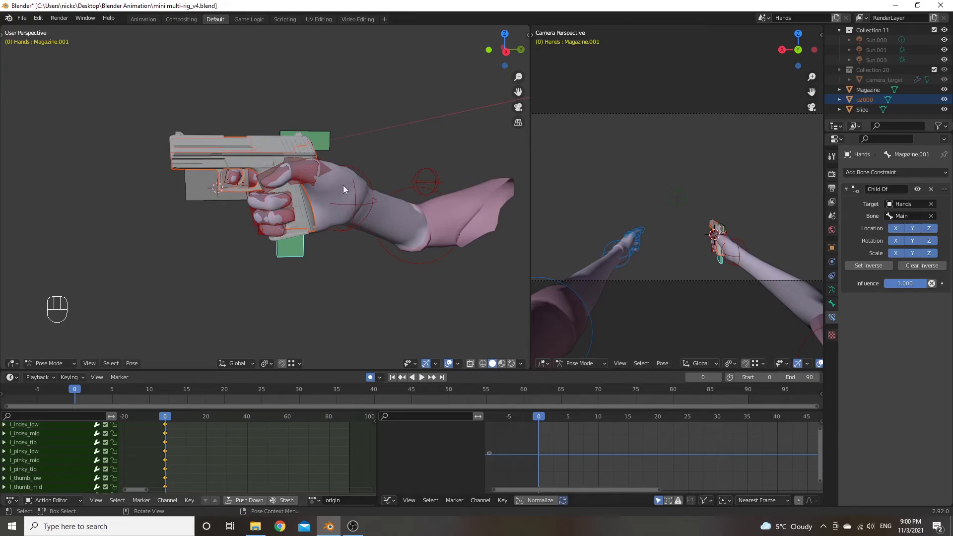
pyautogui.click(207, 184)
pyautogui.press('g')
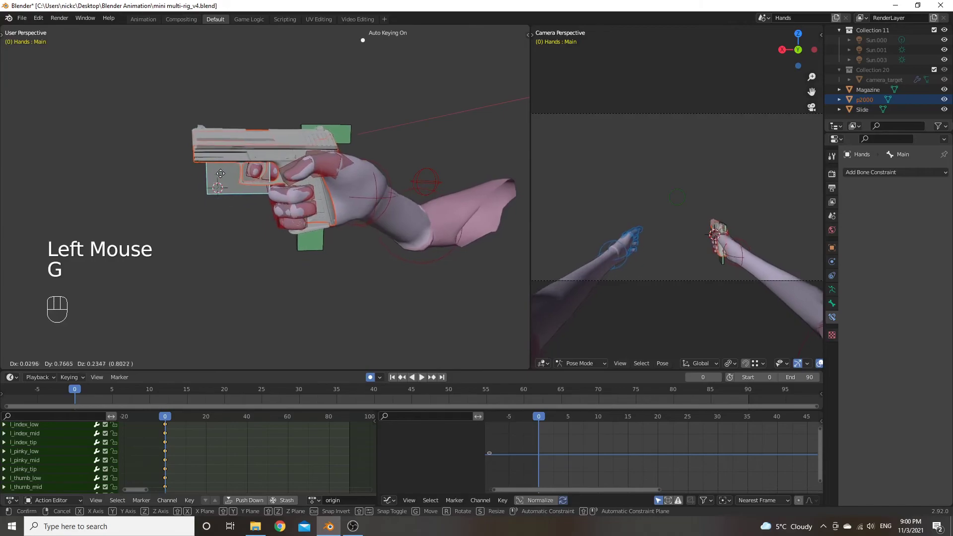
pyautogui.rightClick(215, 189)
pyautogui.scroll(-3)
pyautogui.moveTo(279, 188); pyautogui.dragTo(259, 190)
pyautogui.moveTo(354, 292); pyautogui.dragTo(390, 301)
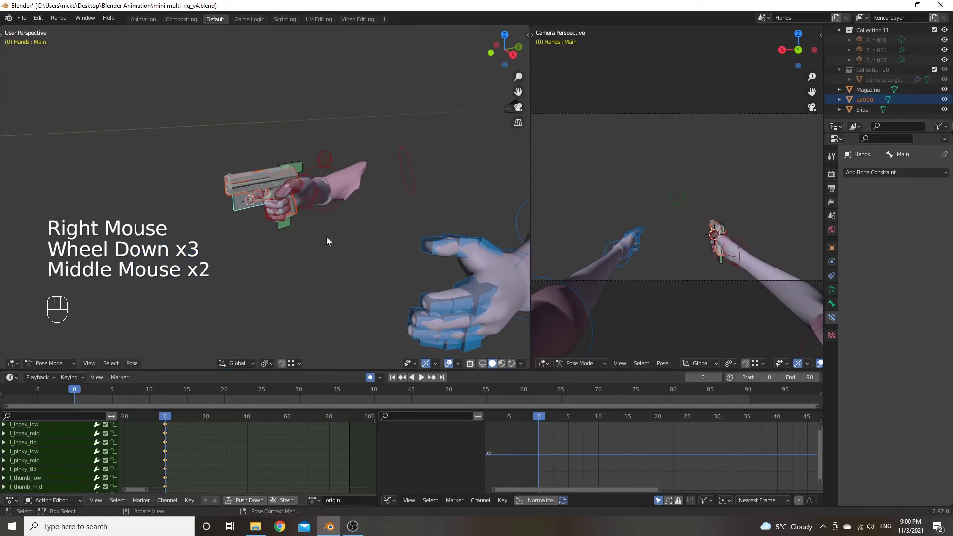
pyautogui.click(288, 227)
pyautogui.press('g')
pyautogui.rightClick(293, 241)
pyautogui.moveTo(326, 238); pyautogui.dragTo(317, 228)
pyautogui.scroll(-3)
pyautogui.moveTo(344, 230); pyautogui.dragTo(365, 229)
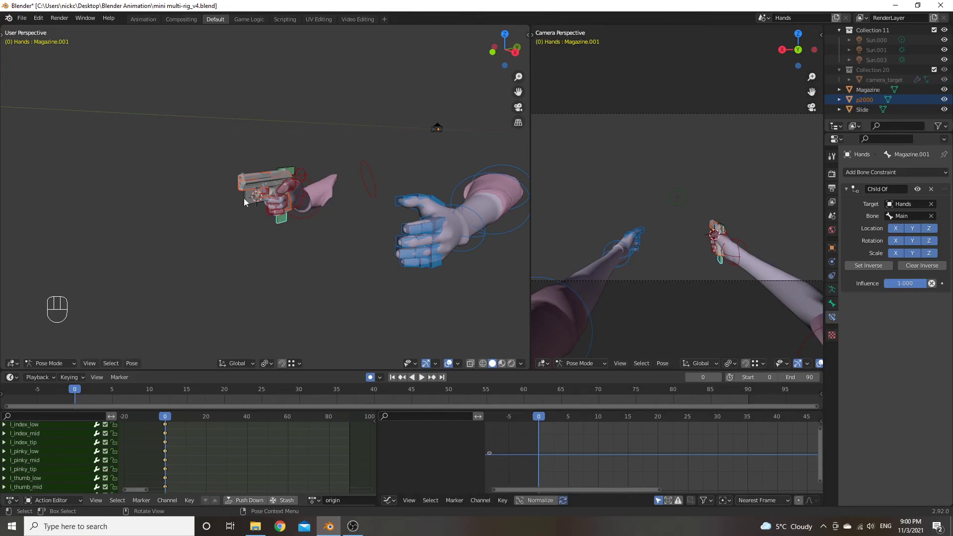
pyautogui.click(249, 203)
pyautogui.press('g')
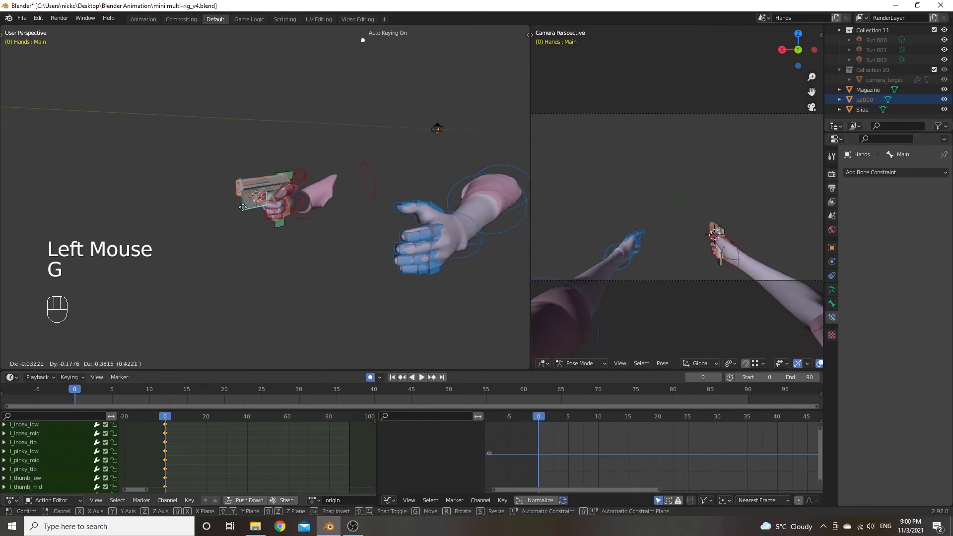
pyautogui.click(261, 210)
pyautogui.rightClick(261, 210)
pyautogui.moveTo(331, 200); pyautogui.dragTo(254, 201)
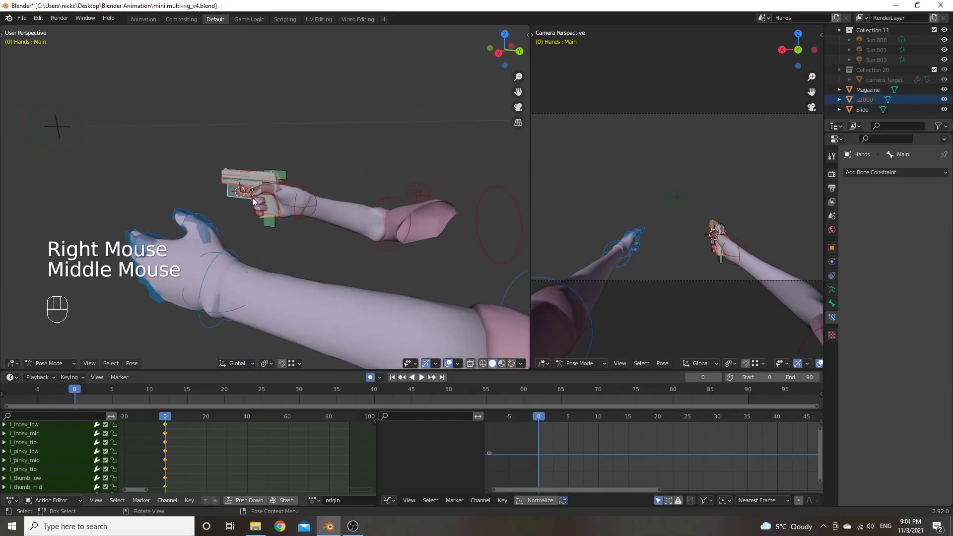